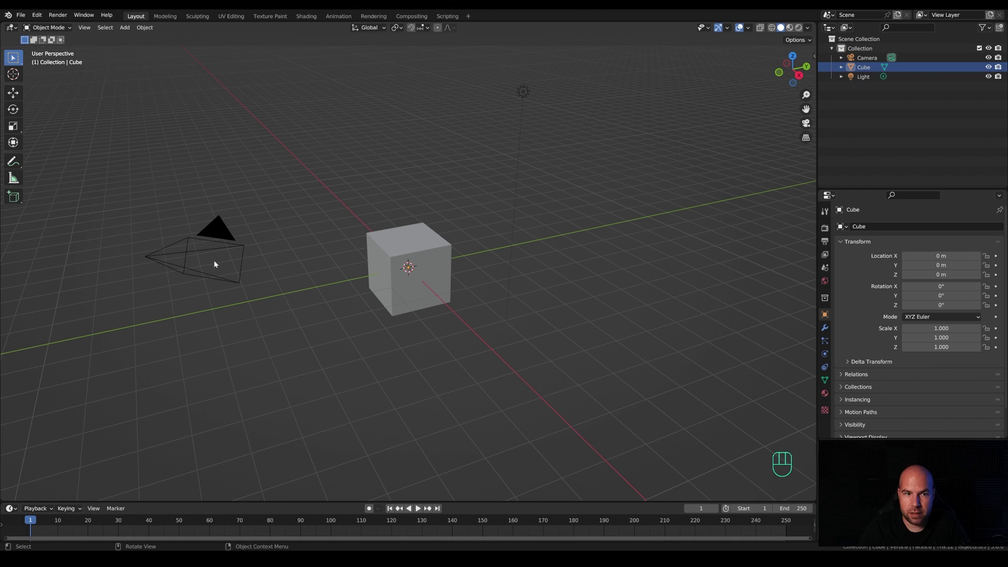
Delete the default light and select the cube for editing
left_click(523, 97)
key("x")
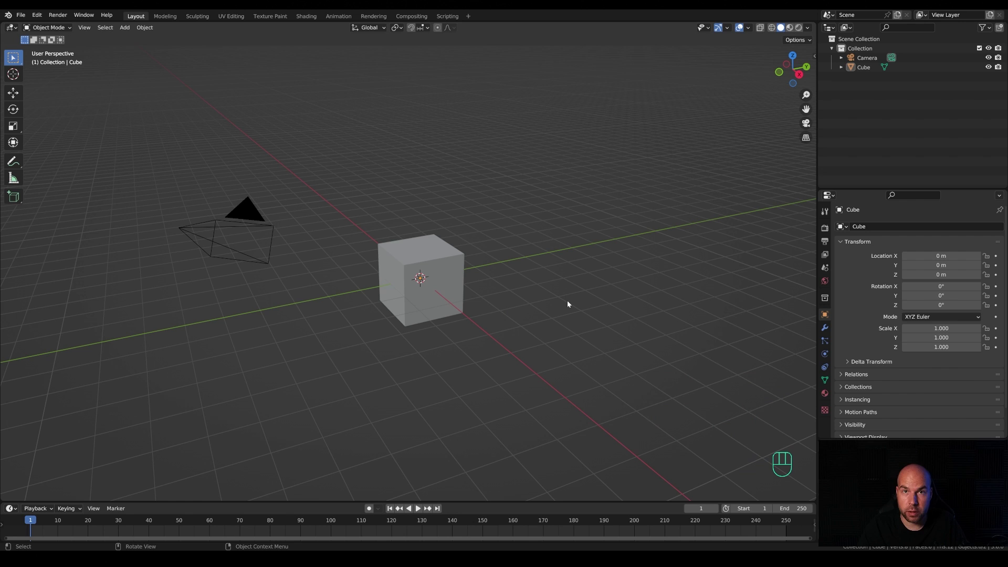
left_click(431, 262)
scroll("up", 3)
Taper the cube's top face in Edit Mode and slide a loop cut along the block
key("Tab")
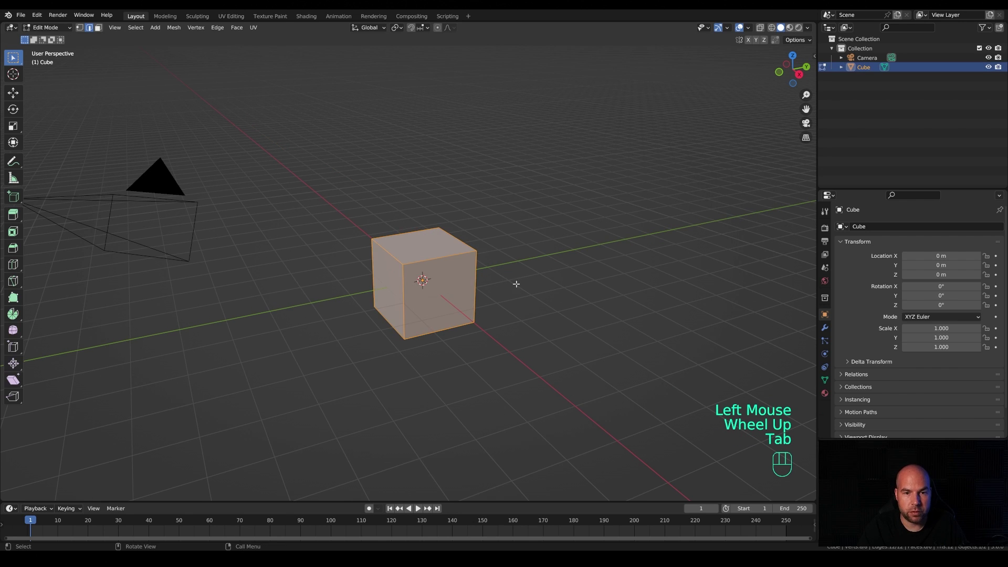
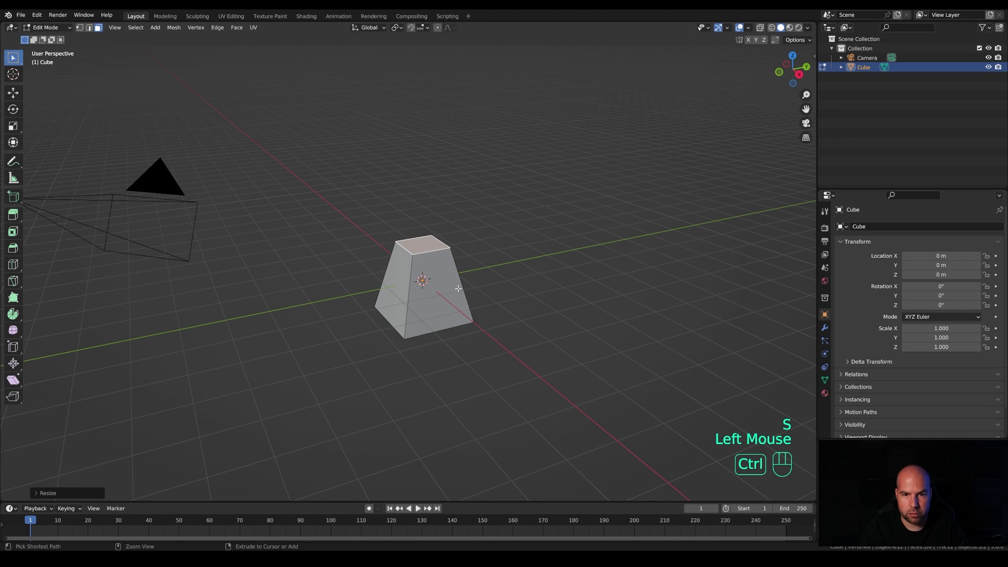
key("ctrl+r")
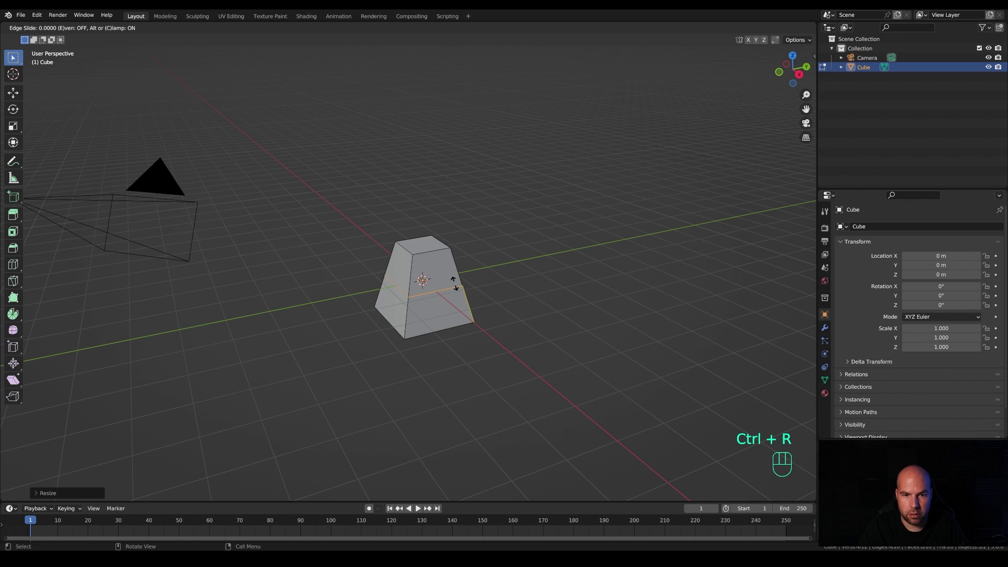
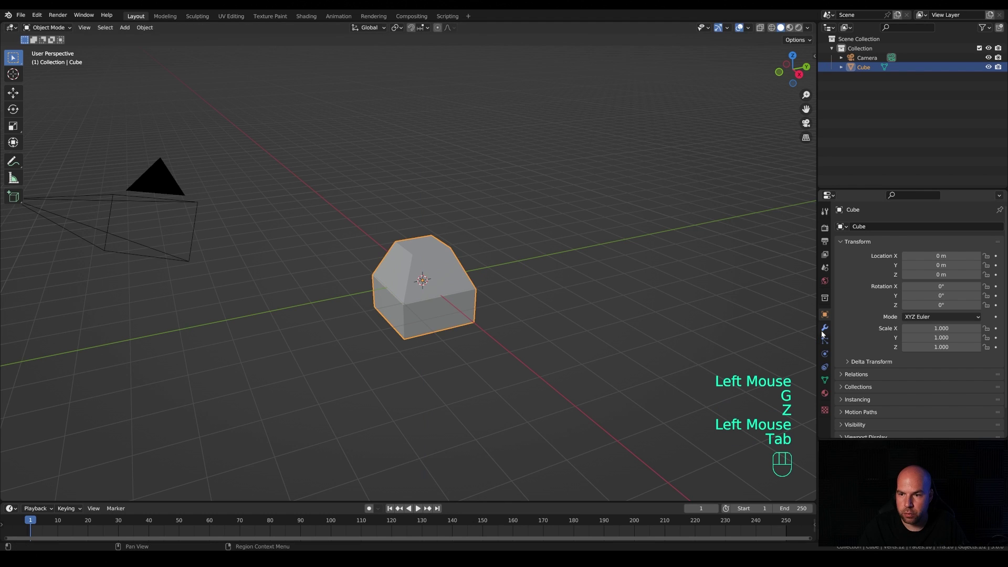
Add a Subdivision Surface modifier rounding the block into an egg-like head
left_click(824, 335)
left_click_drag(863, 231, 818, 399)
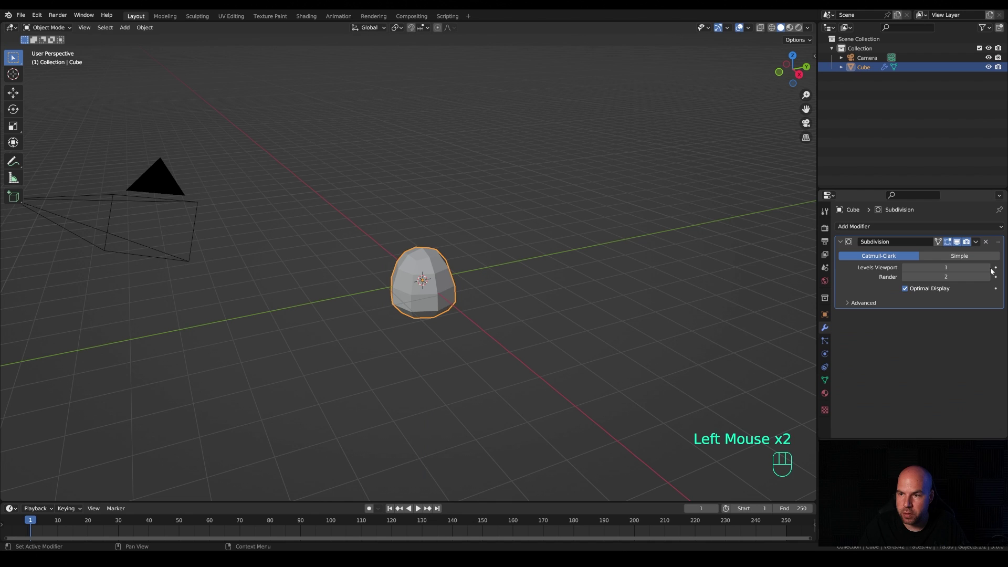
left_click(989, 270)
left_click_drag(473, 305, 474, 287)
scroll("up", 3)
scroll("up", 3)
middle_click(588, 289)
left_click_drag(980, 245, 949, 258)
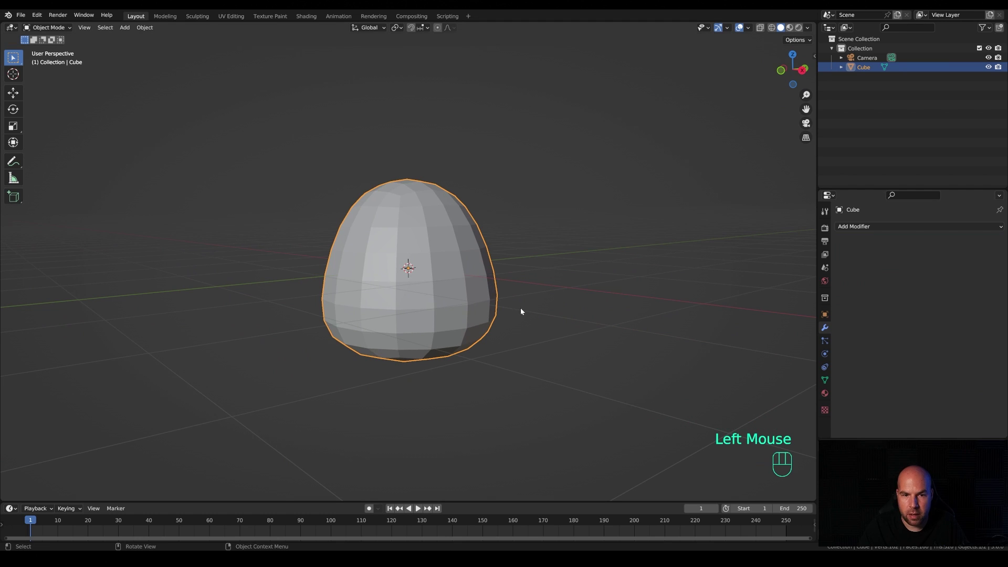
Raise the viewport subdivision level to 2, pull in a mouth crease and shade the head smooth
left_click_drag(866, 228, 821, 401)
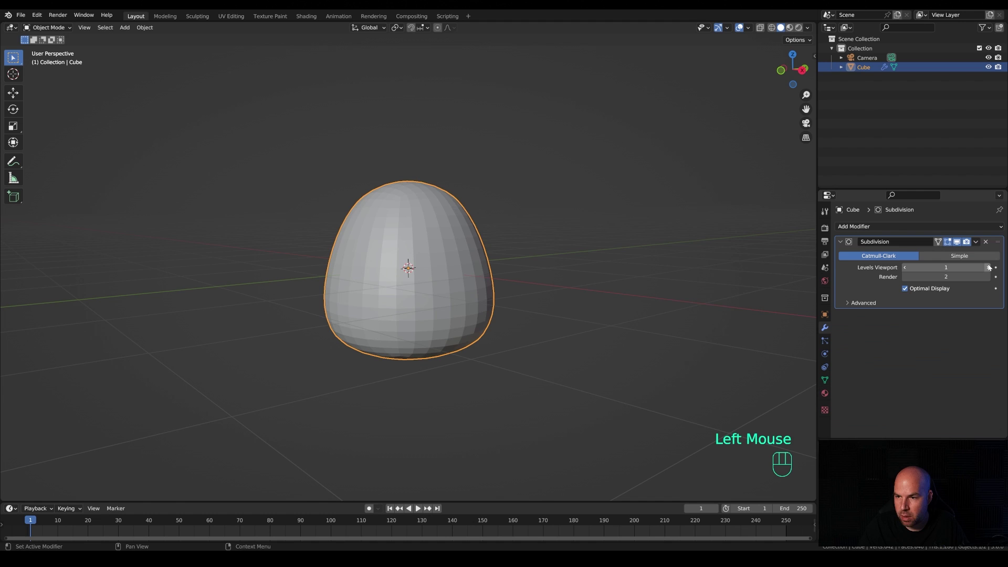
left_click(991, 270)
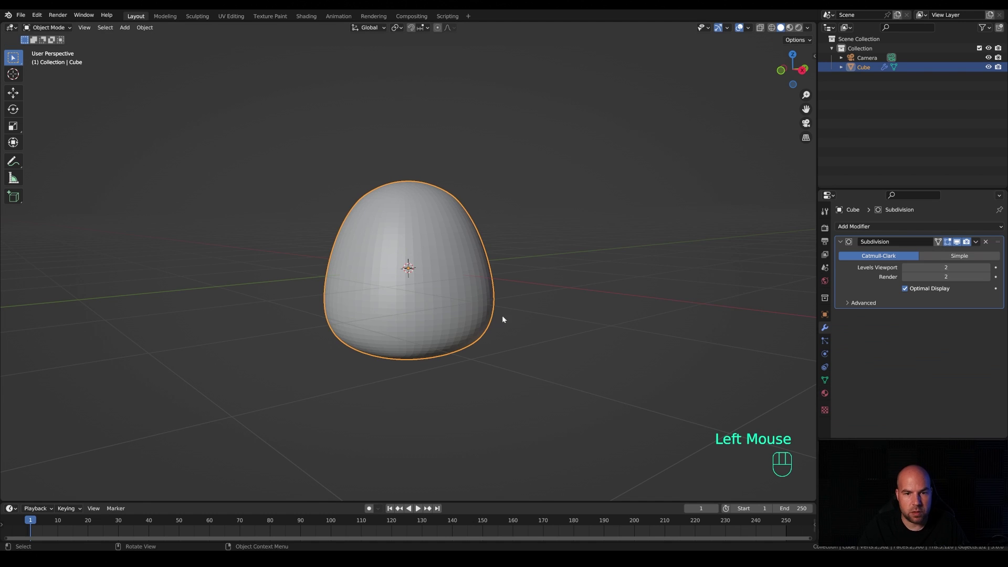
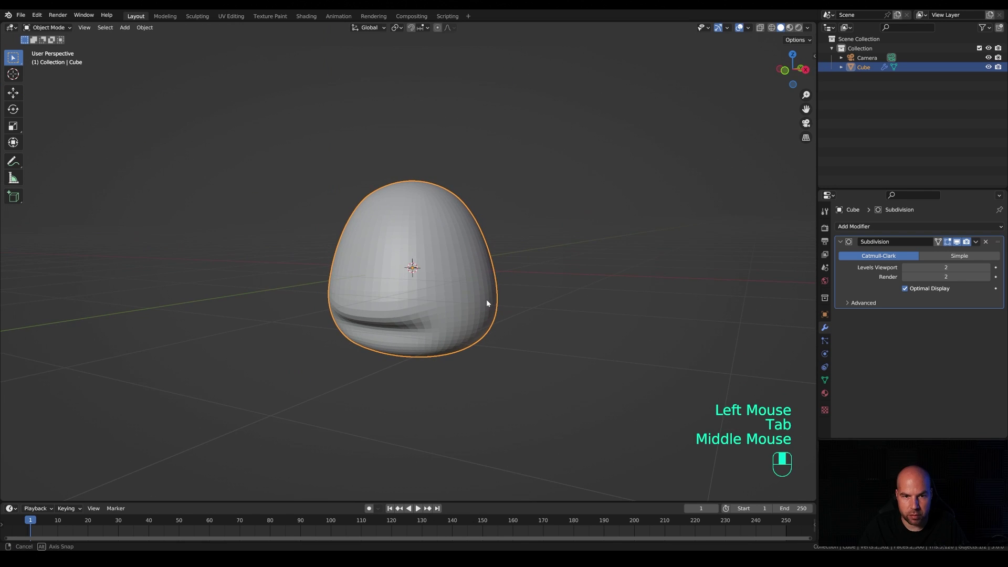
middle_click(474, 273)
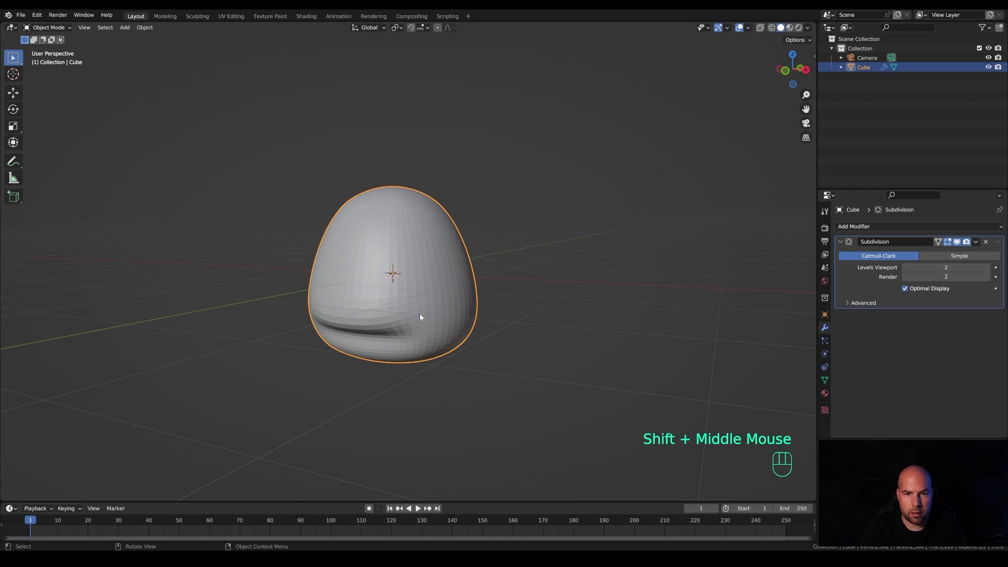
left_click_drag(443, 299, 429, 297)
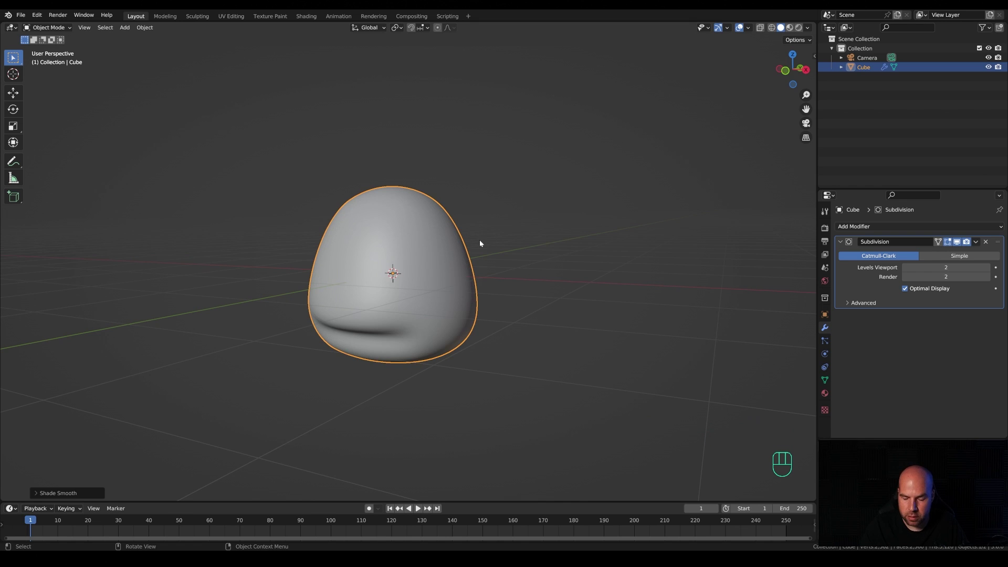
Add a plane from front view beside the head and start stretching its edge outward into a wing
key("KP_1")
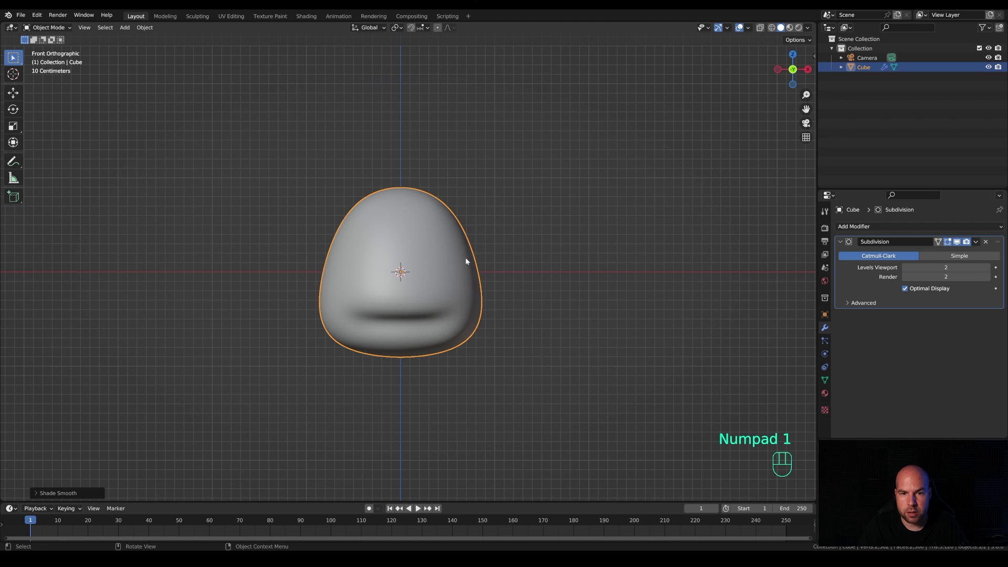
key("shift+a")
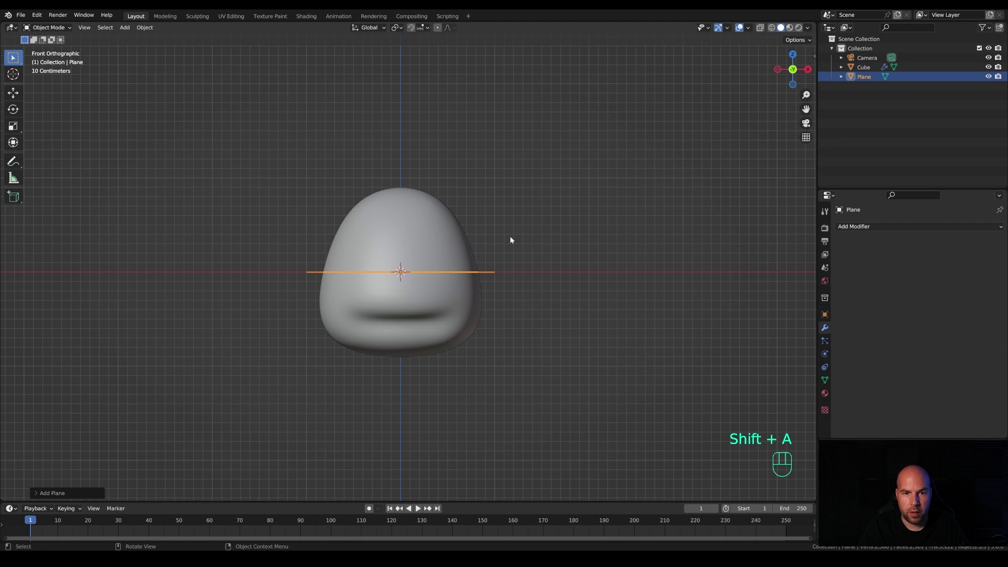
key("Tab")
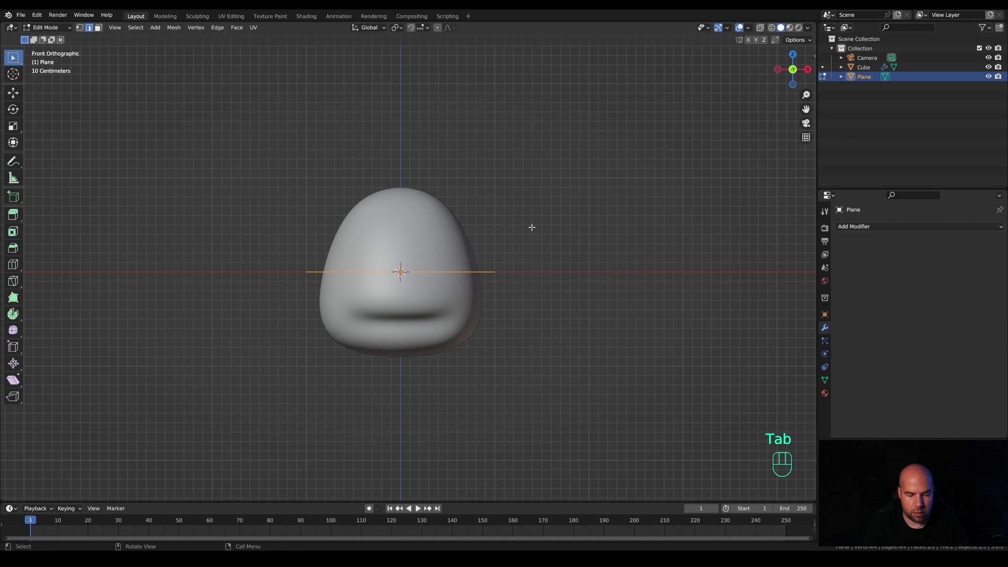
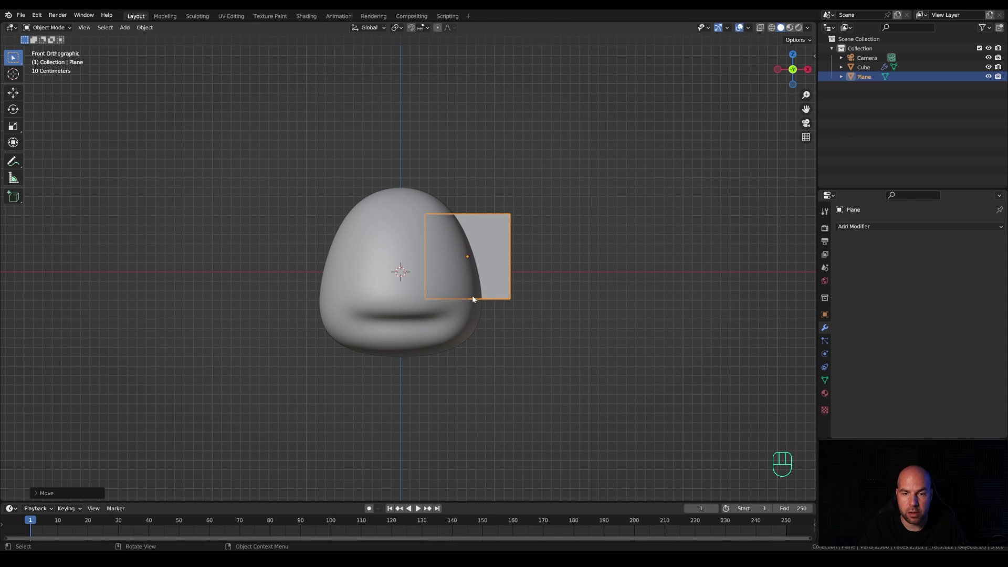
key("Tab")
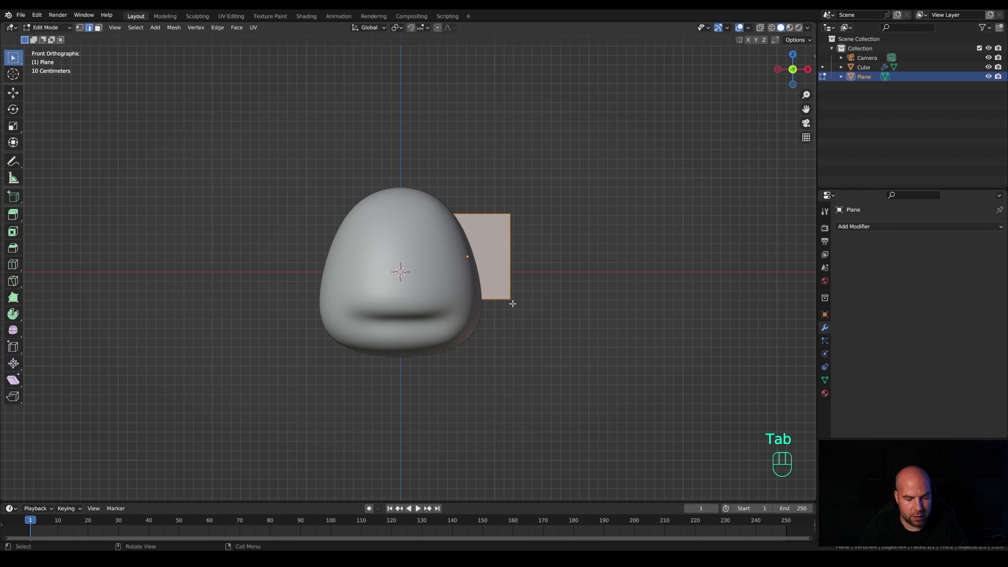
key("g")
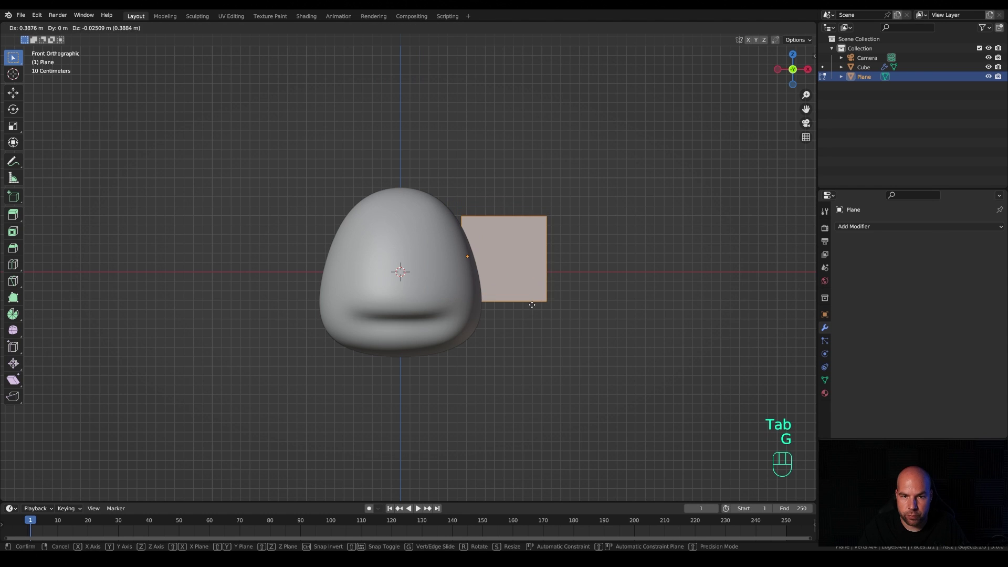
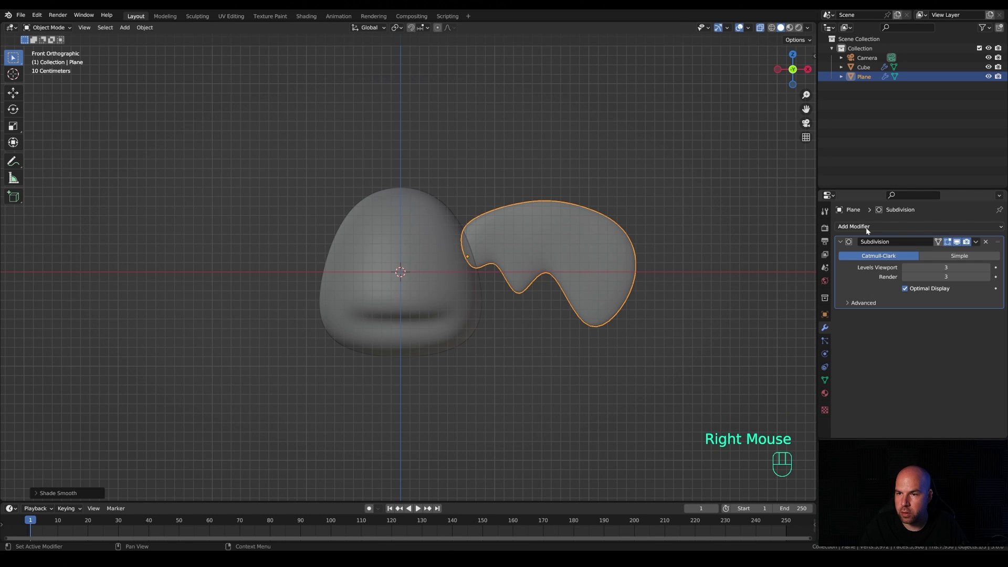
Add a Mirror modifier to the wing using the Cube head as mirror object
left_click_drag(868, 232, 825, 338)
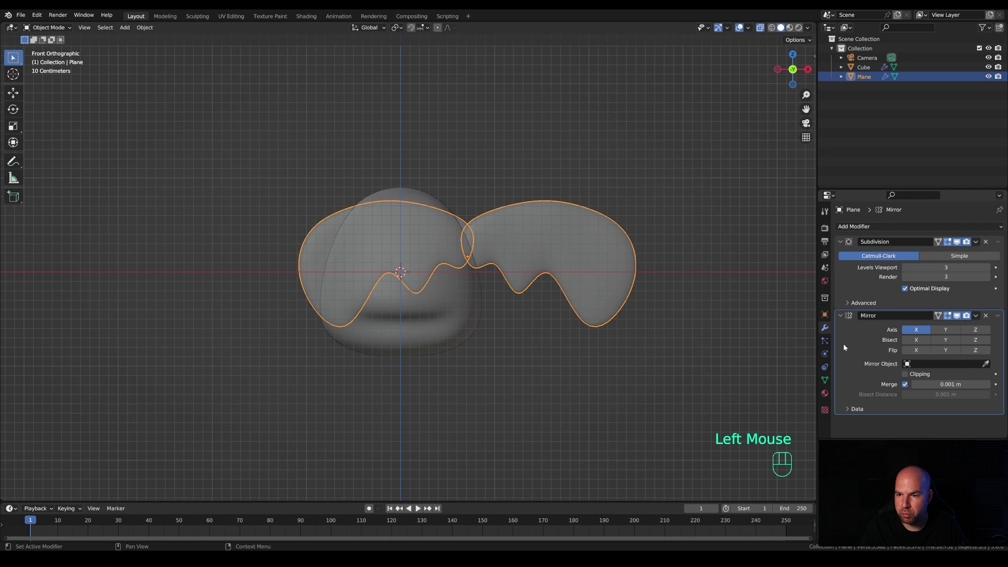
left_click(988, 367)
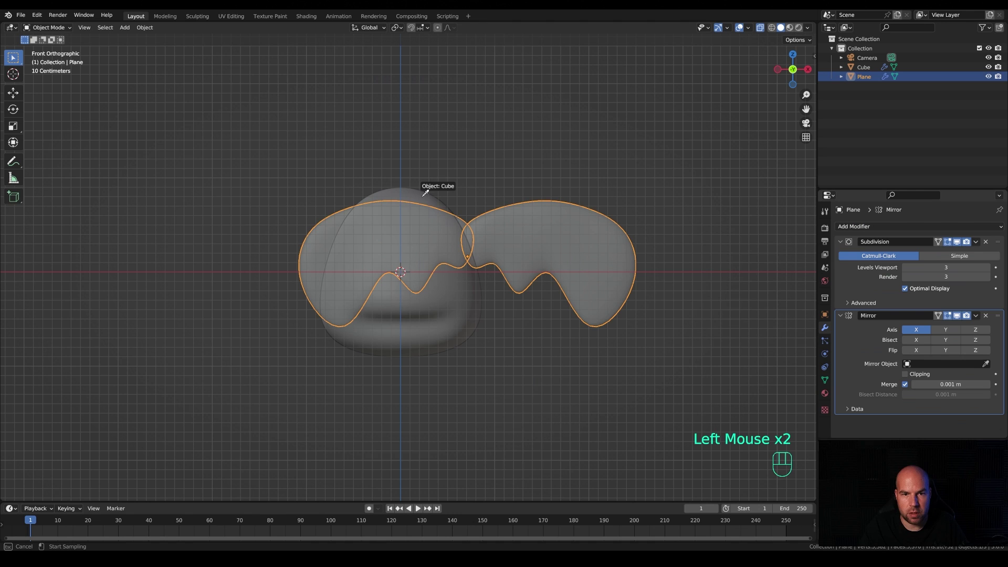
left_click_drag(664, 293, 619, 320)
Rotate the wing around the vertical axis from above, then tilt it in perspective view
key("KP_7")
middle_click(624, 365)
key("r")
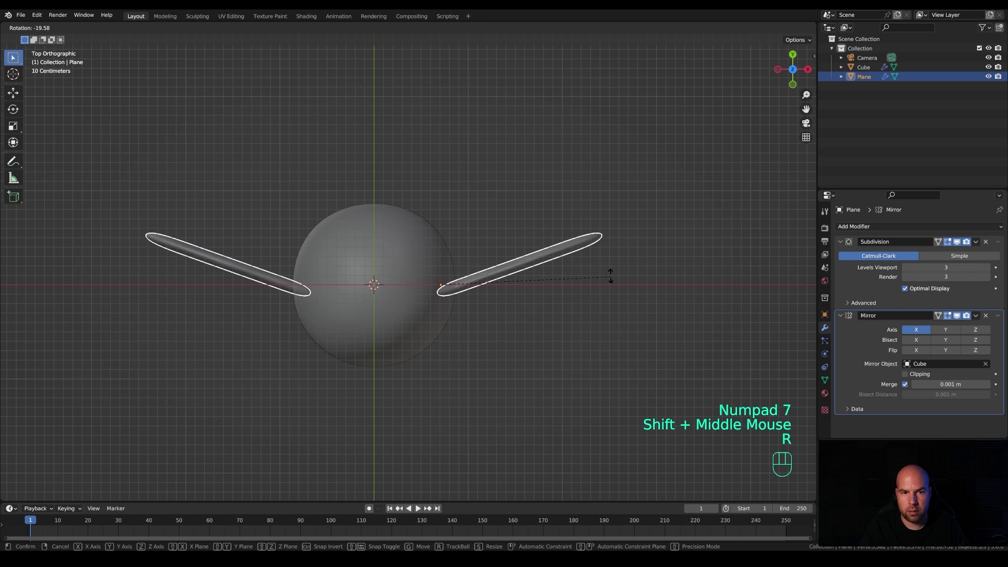
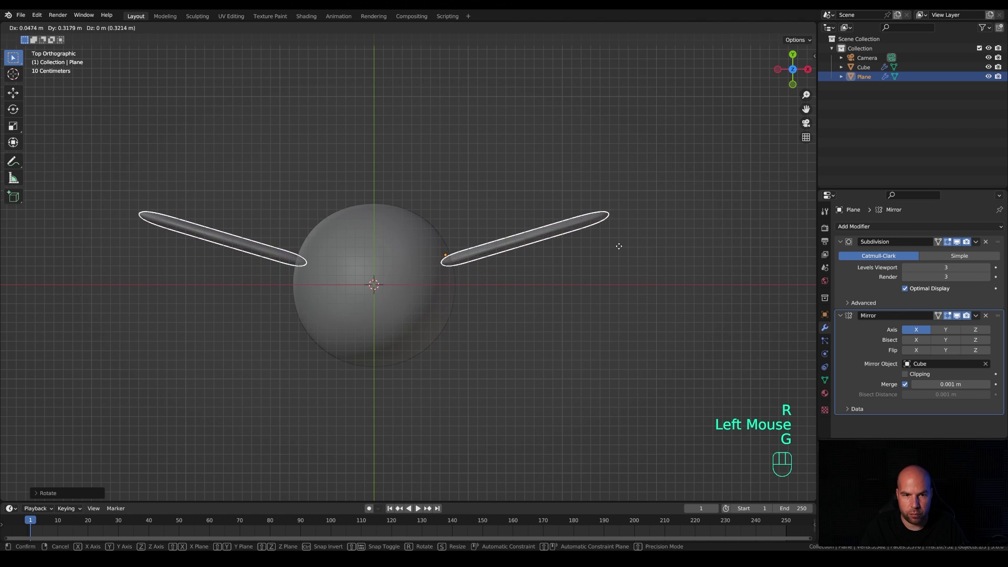
left_click(619, 253)
left_click_drag(623, 305, 541, 225)
key("r")
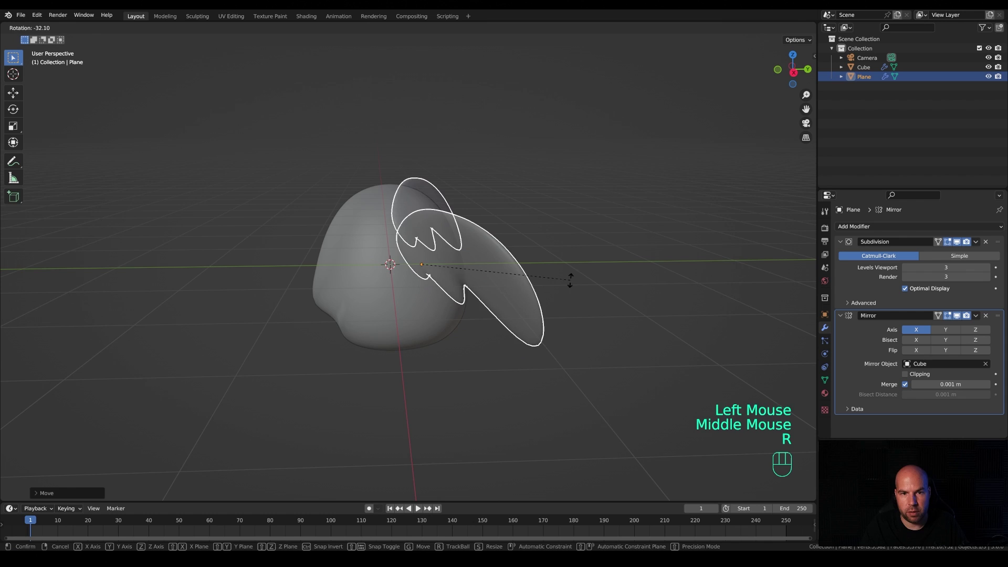
left_click(573, 289)
Fine-tune the wing's angle, size and position against the head, then select the head
left_click_drag(456, 325, 459, 315)
key("r")
left_click(544, 369)
left_click_drag(524, 329, 590, 330)
key("KP_1")
key("s")
key("g")
left_click(665, 274)
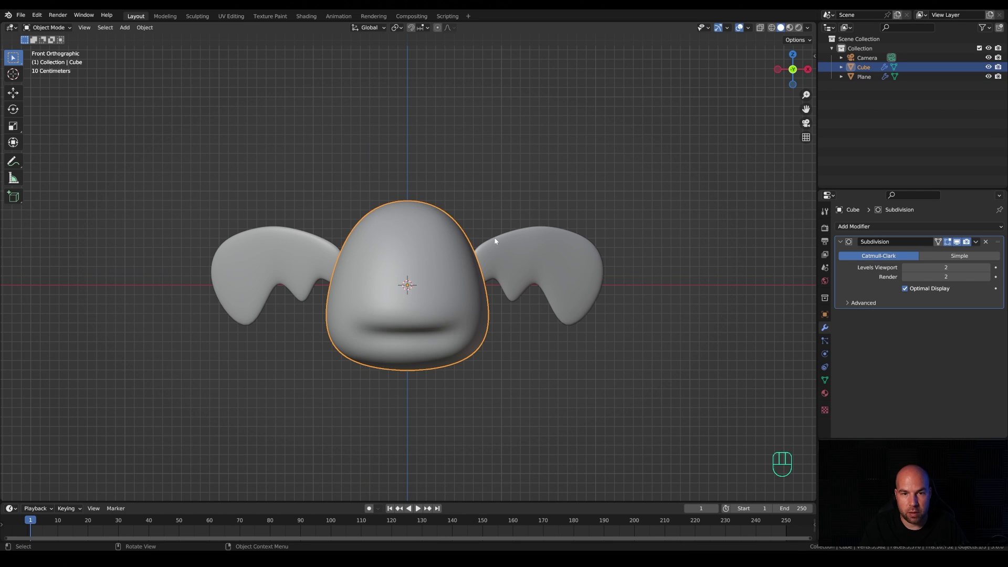
Delete the head's left-half vertices, add a clipping Mirror modifier, and switch to face selection for the ear
key("Tab")
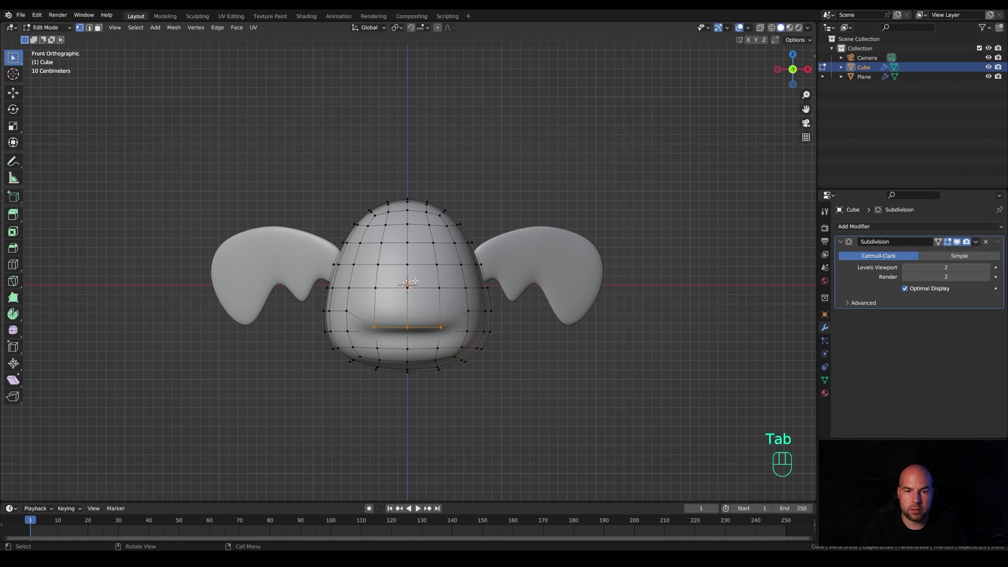
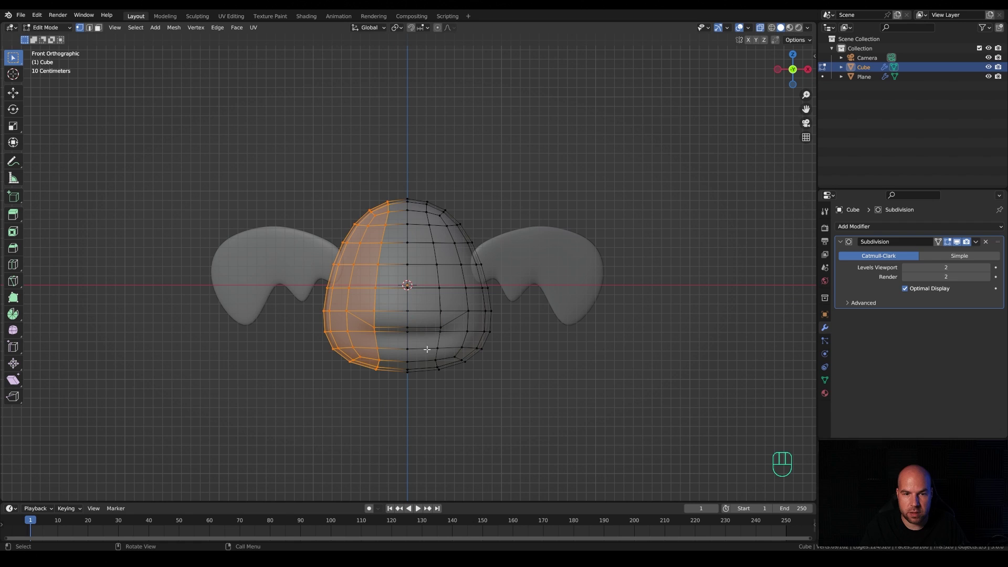
key("x")
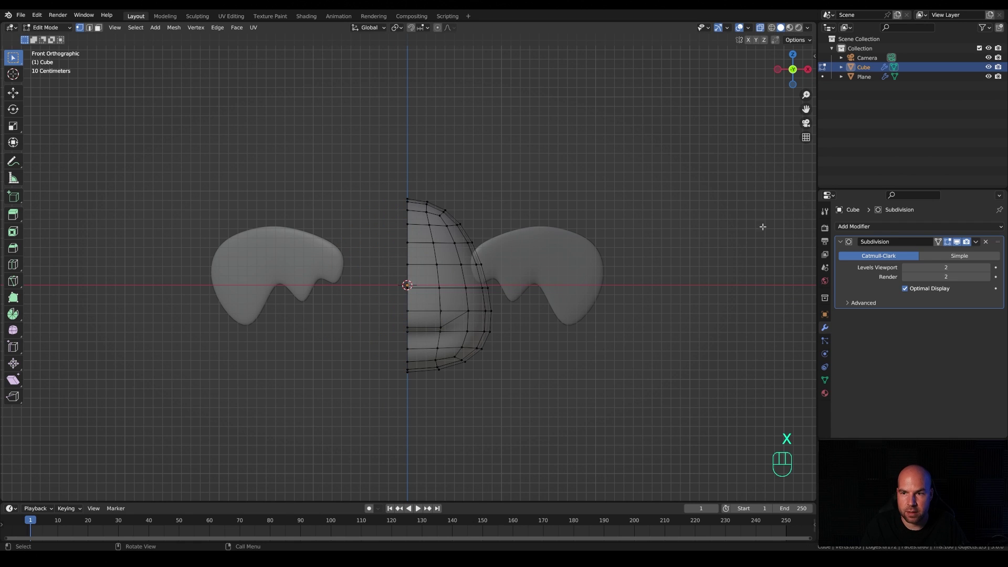
left_click_drag(893, 229, 824, 343)
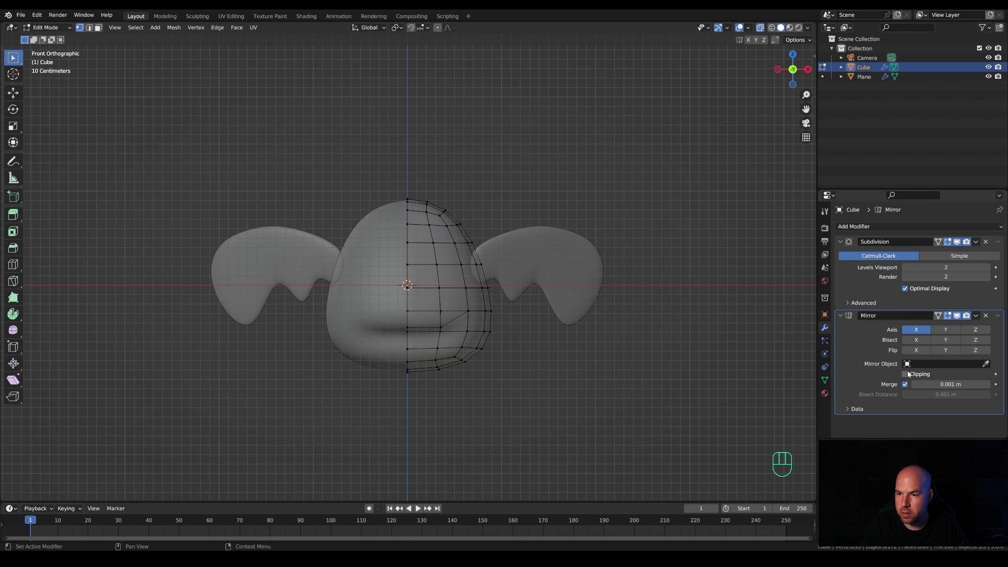
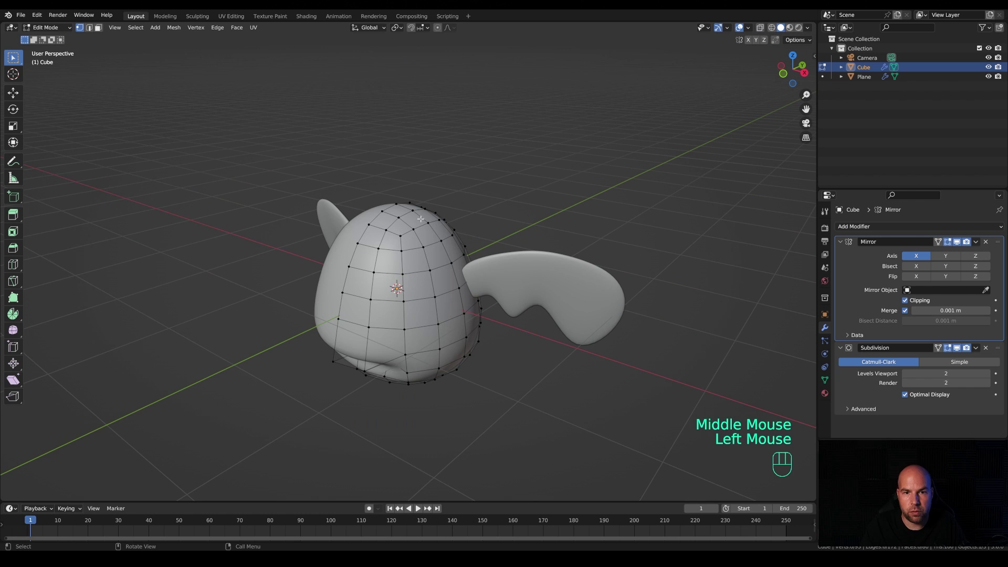
key("3")
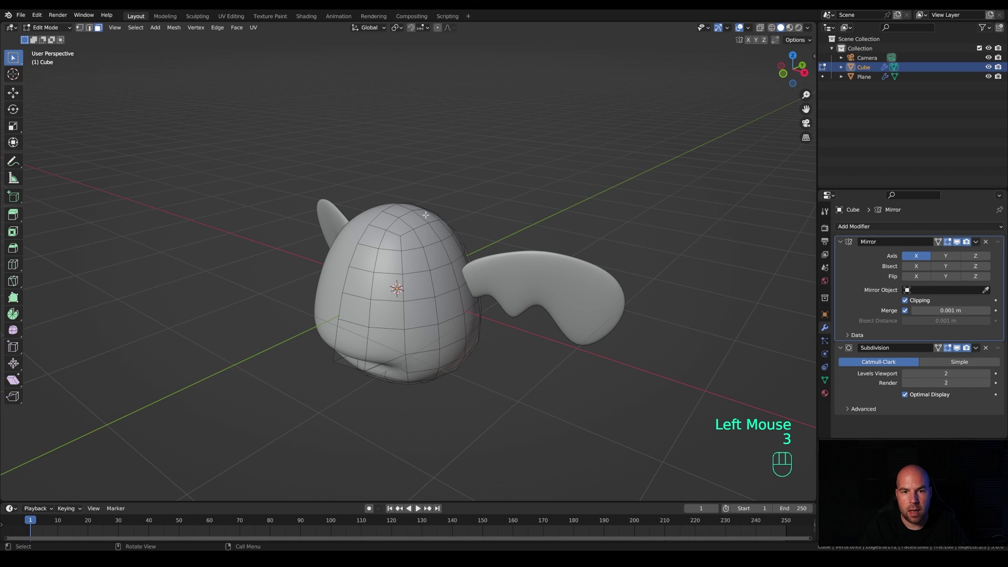
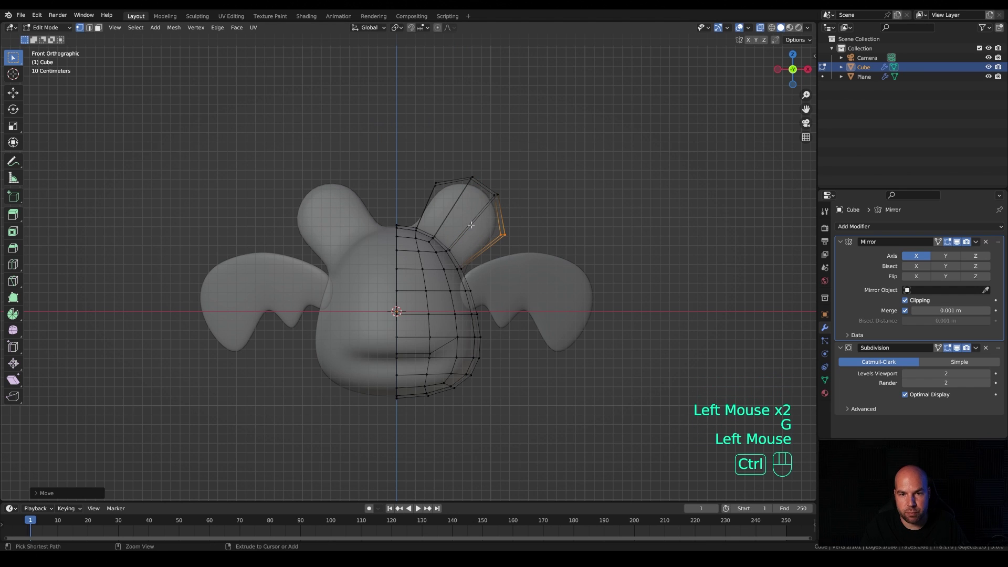
Add an edge loop across the ear, shape its tip, then scale the whole half mesh along Z
key("ctrl+r")
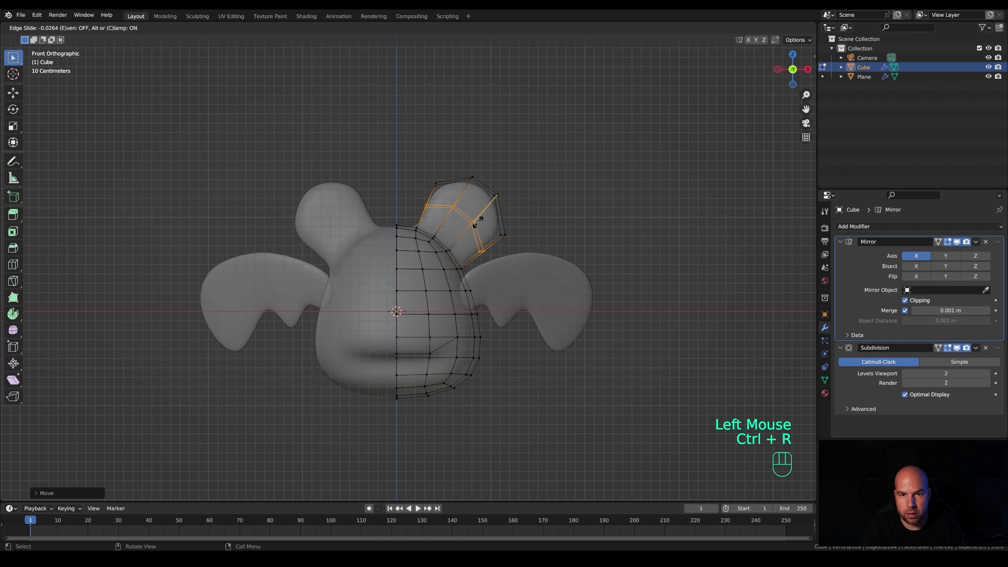
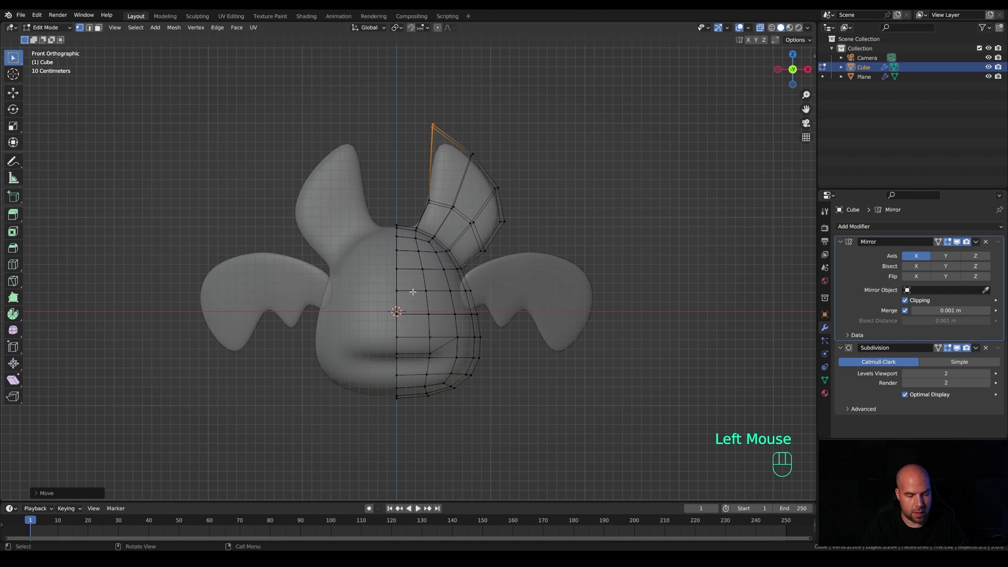
key("a")
key("s")
key("z")
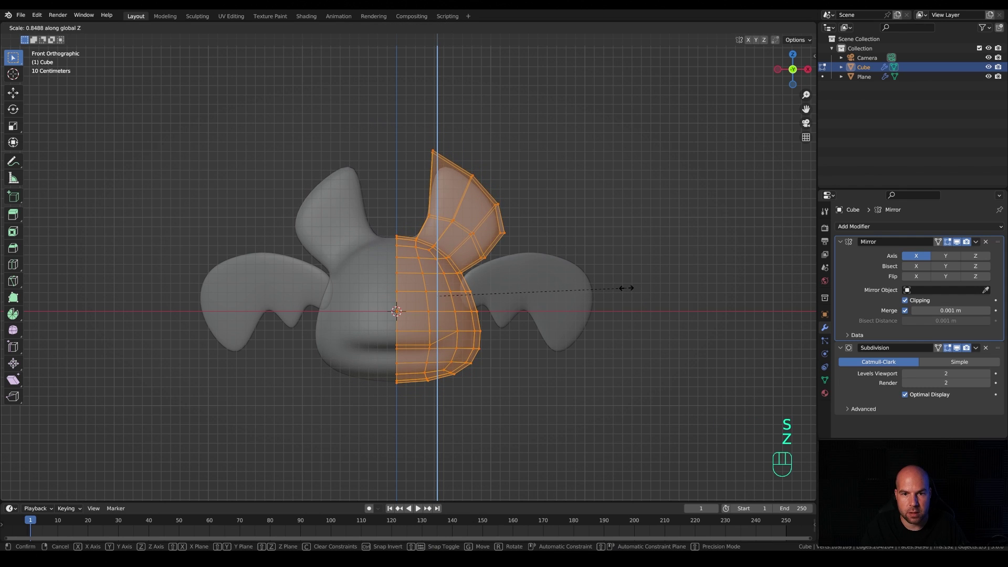
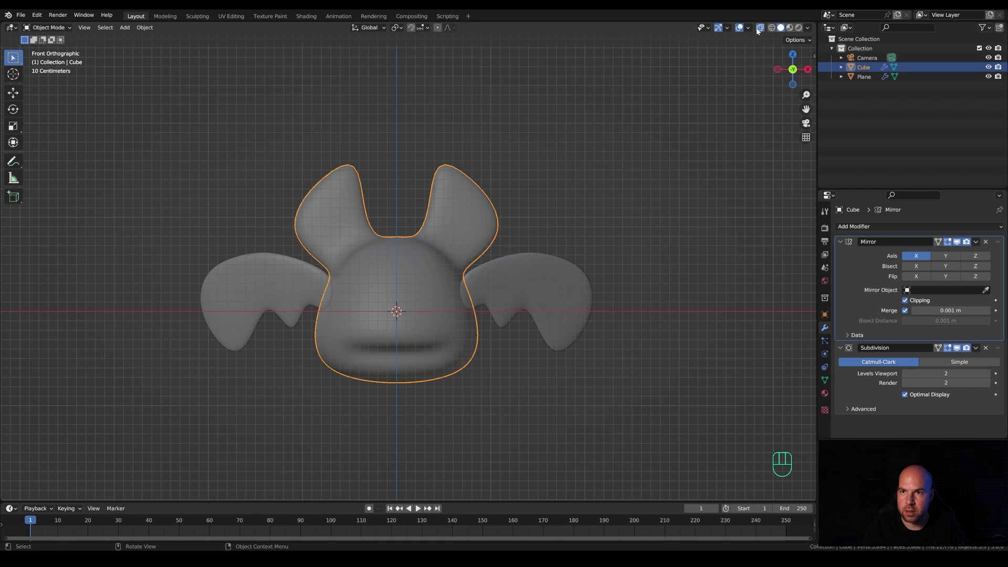
Add a 16-vertex circle beside the bat and grid-fill it into a disc
left_click(762, 29)
left_click_drag(443, 220, 423, 228)
key("shift+a")
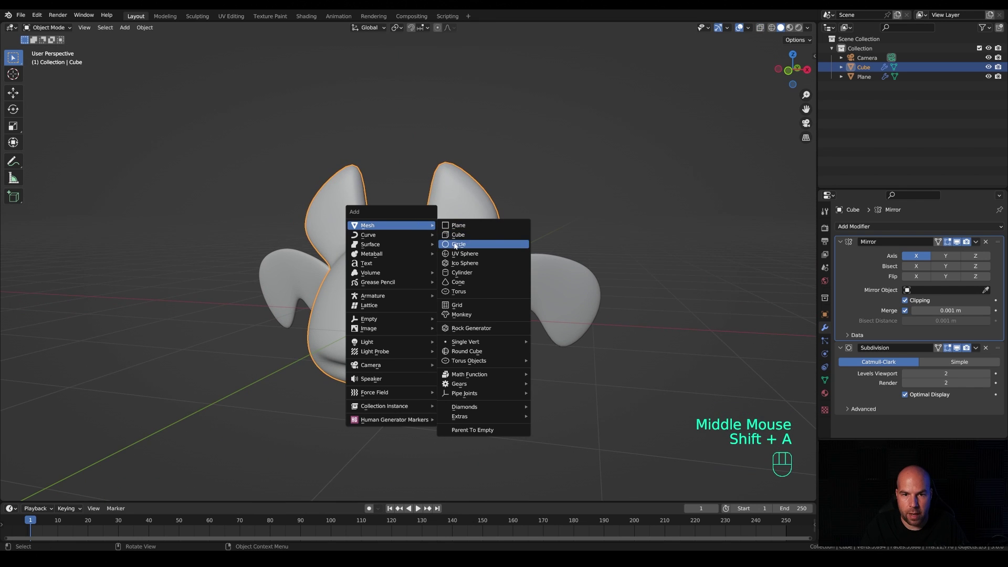
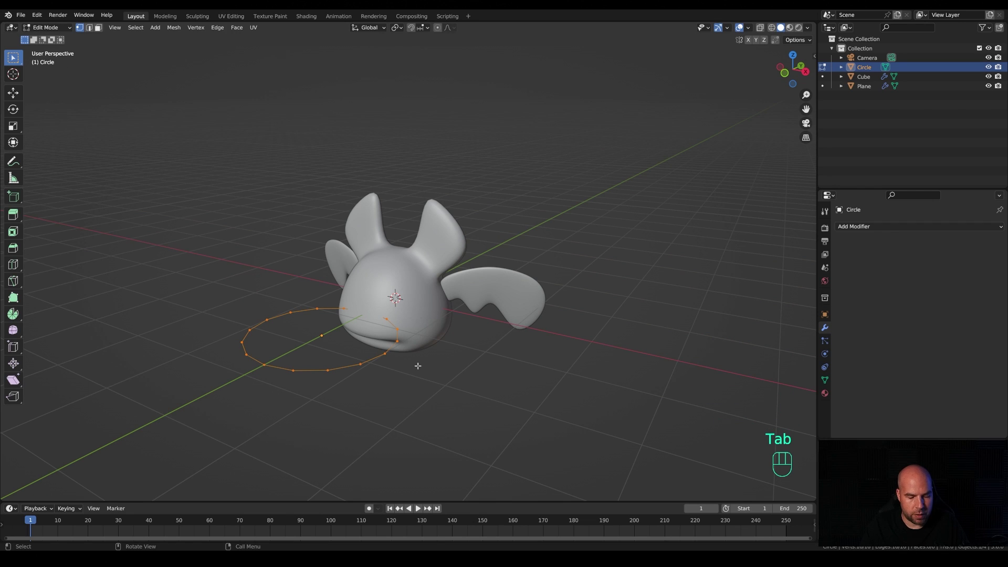
key("ctrl+f")
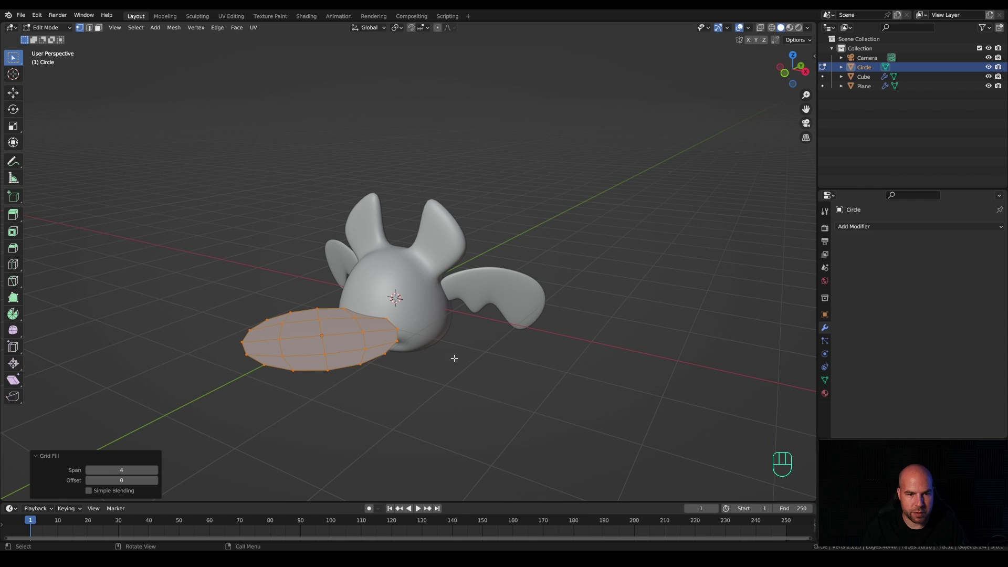
Rotate the disc 90 degrees around X so it stands upright
key("r")
key("x")
key("KP_9")
key("KP_0")
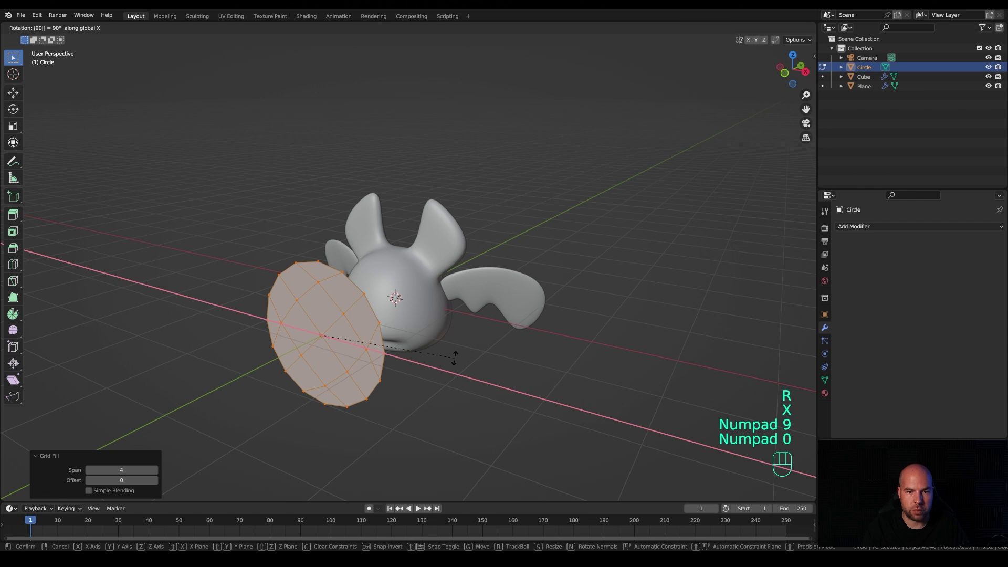
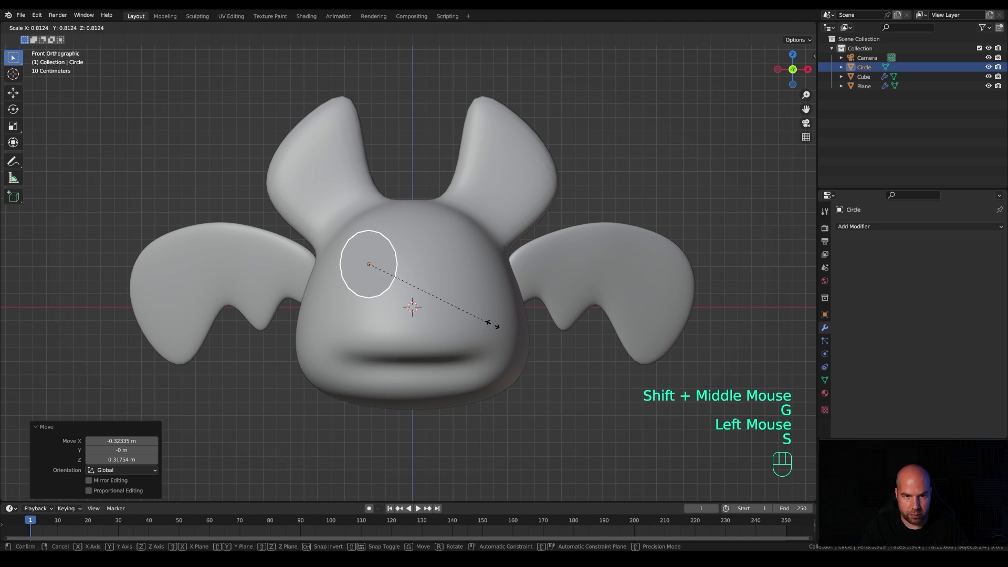
Size and place the eye circle, then shrinkwrap it onto the Cube head surface
left_click(509, 328)
key("g")
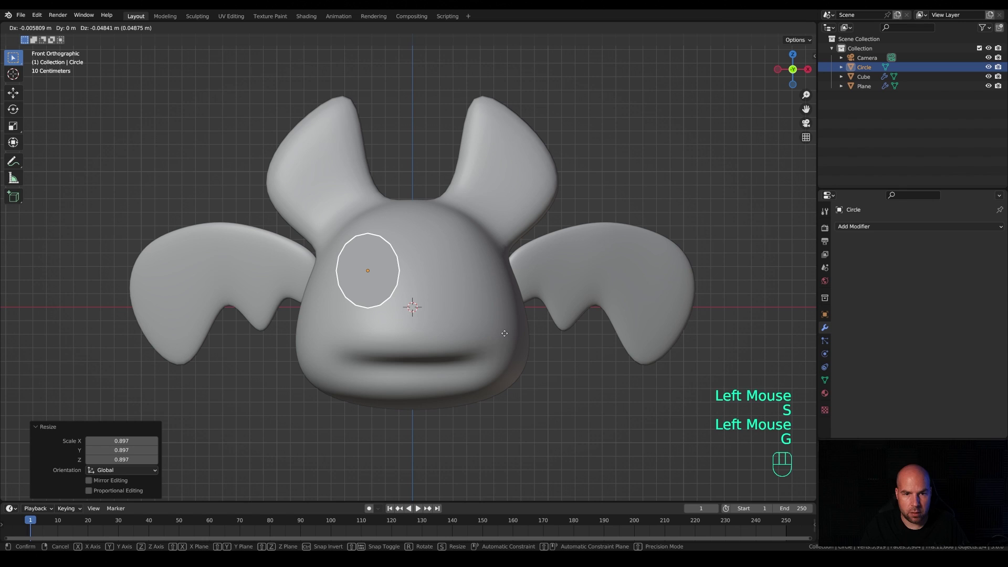
left_click_drag(873, 228, 902, 339)
left_click(988, 283)
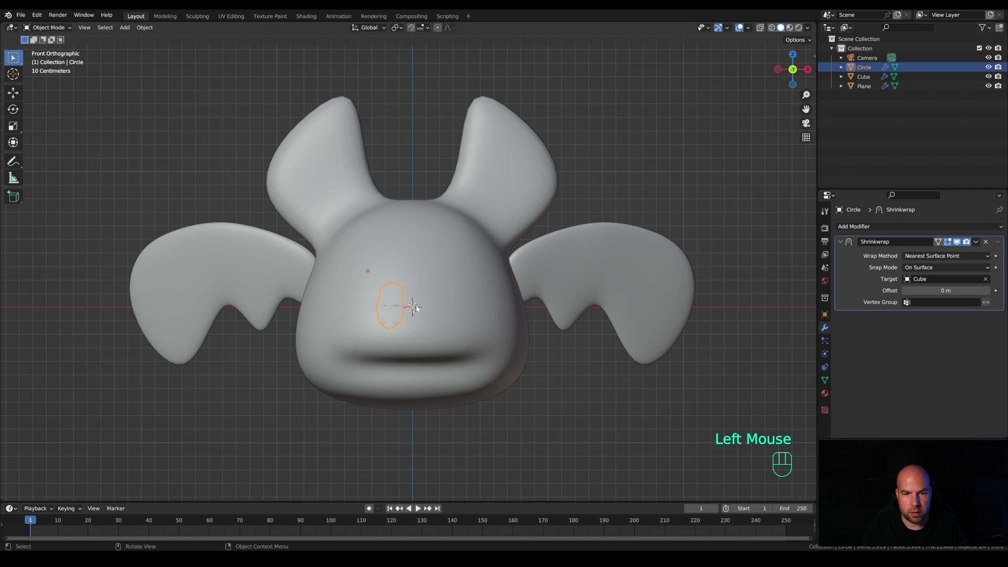
Adjust the eye's depth along the Y axis from a side view
left_click_drag(495, 309, 434, 326)
key("g")
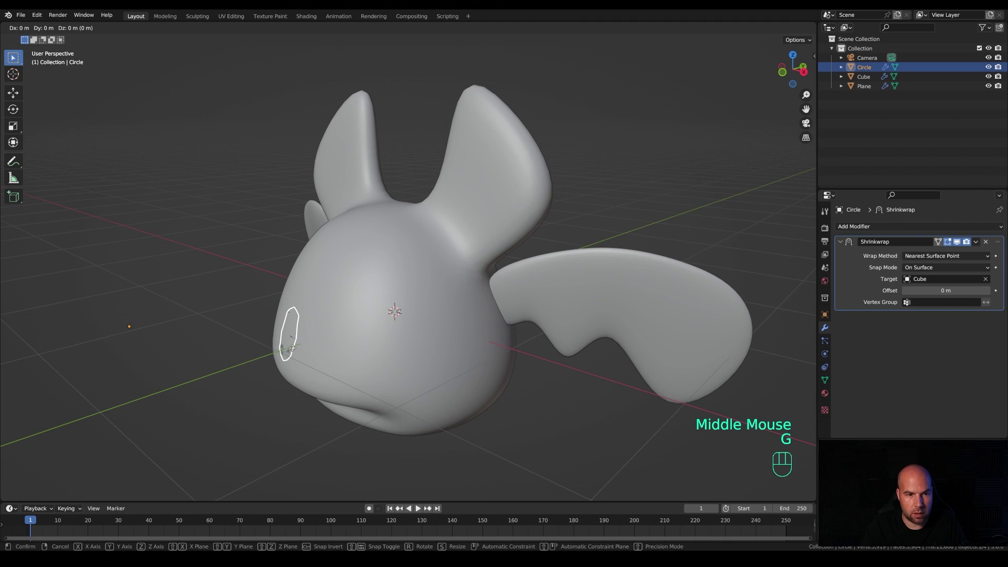
key("Escape")
key("g")
key("y")
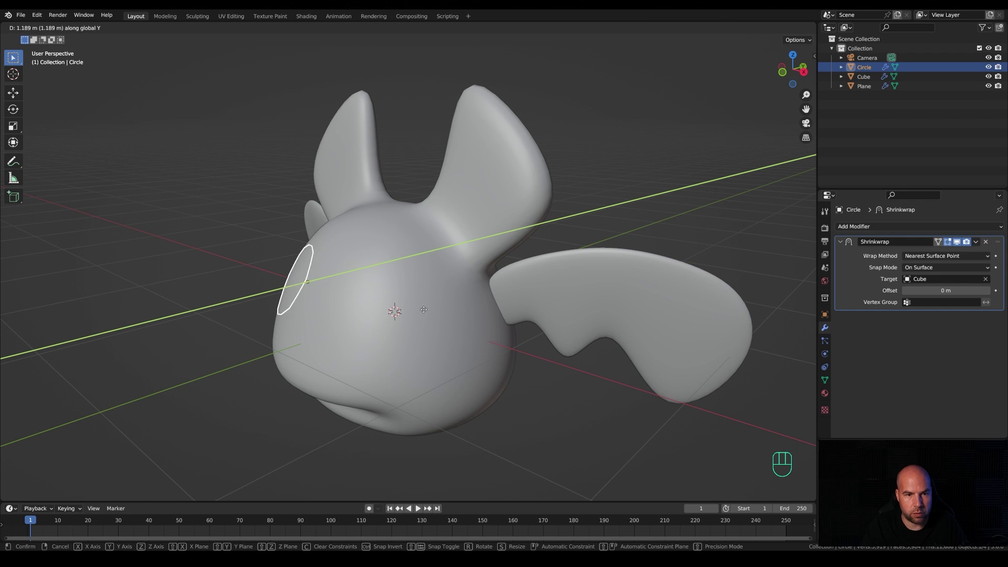
left_click(412, 313)
Refine the eye's size and place in front view and add a Solidify modifier for thickness
left_click_drag(418, 315, 488, 298)
key("KP_1")
key("g")
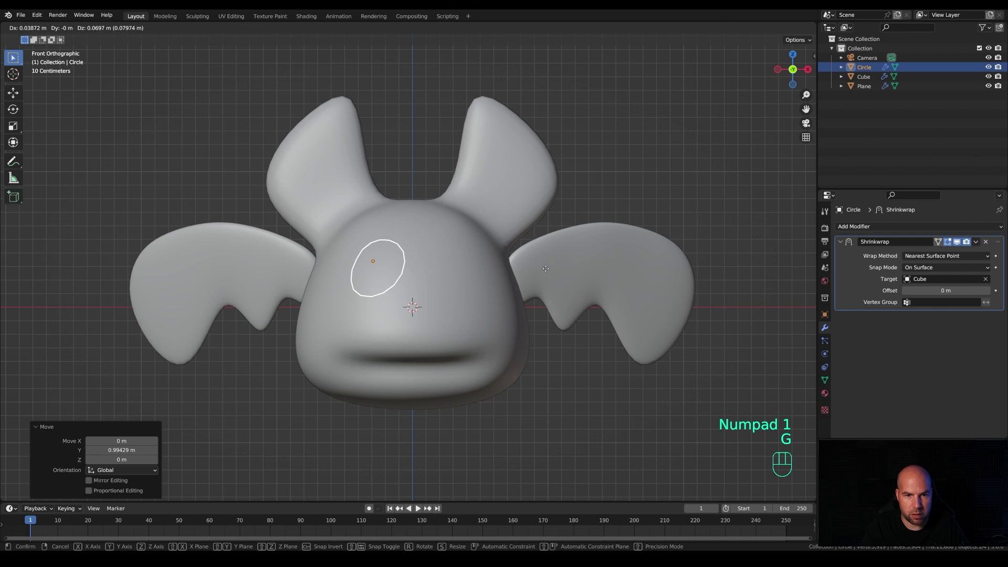
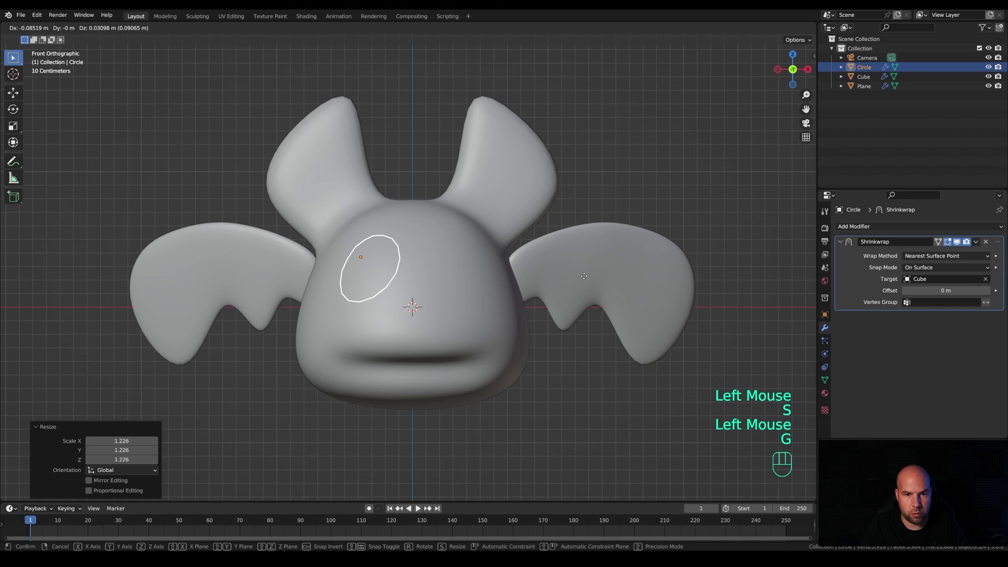
left_click(591, 281)
middle_click(506, 271)
left_click_drag(878, 229, 828, 386)
middle_click(828, 387)
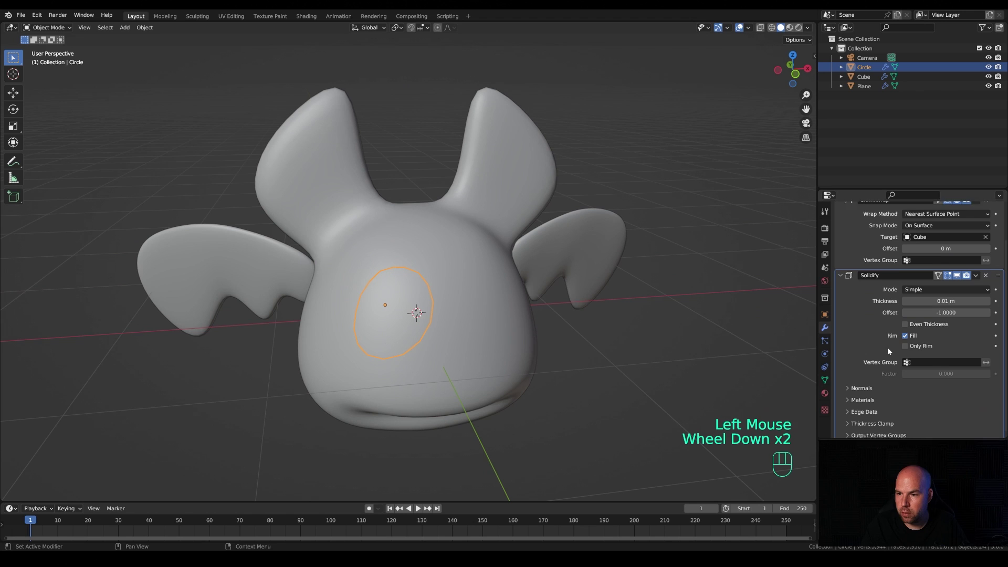
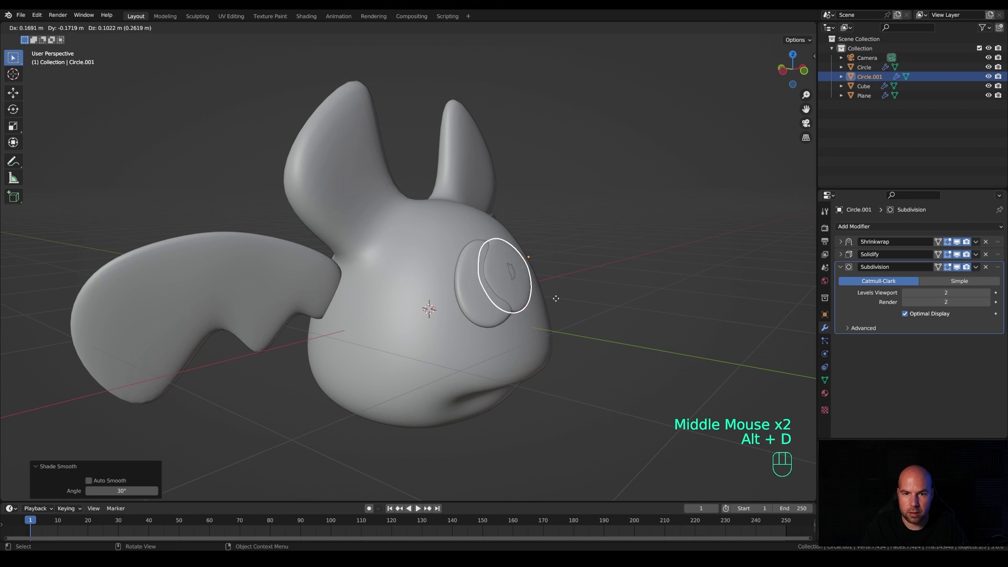
Make a linked duplicate of the eye disc and clear its shrinkwrap target to pick a new one
right_click(566, 304)
left_click_drag(627, 316, 596, 317)
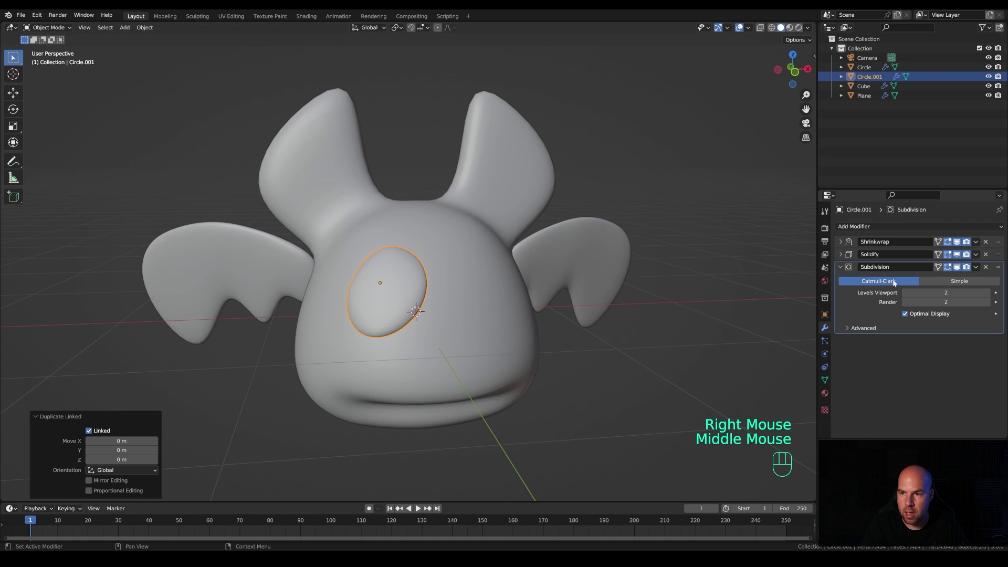
left_click(844, 250)
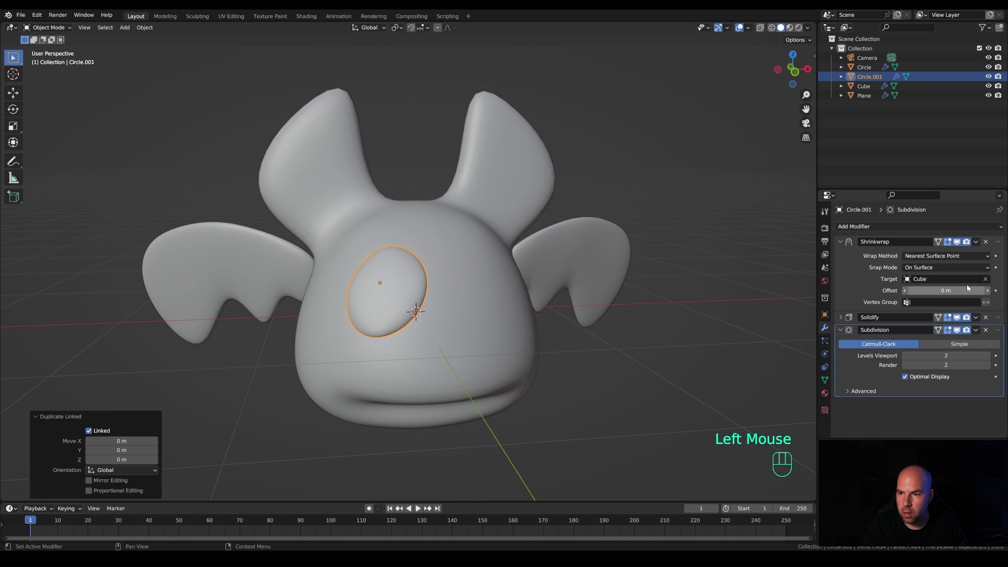
left_click(989, 280)
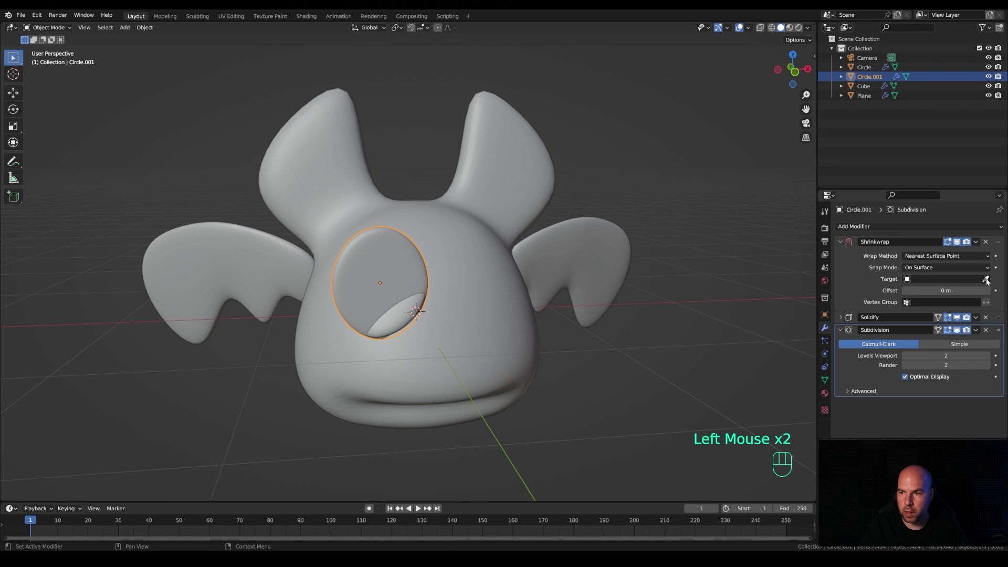
left_click(988, 283)
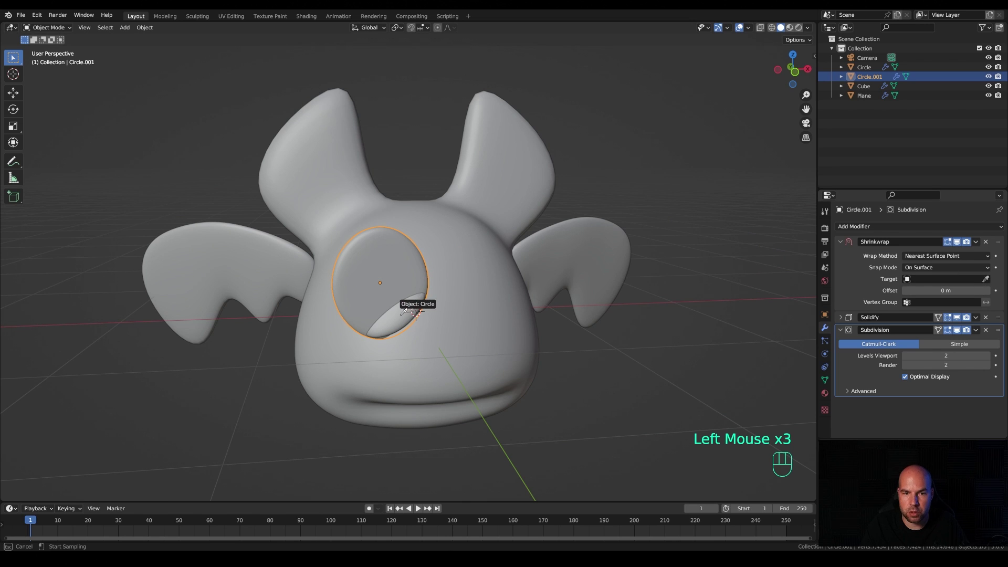
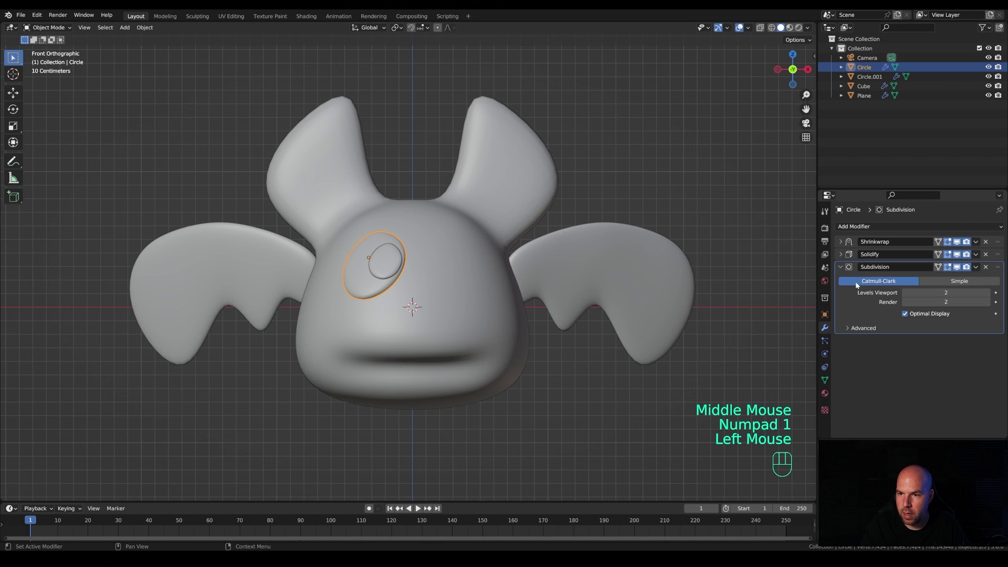
Add Mirror modifiers to the eye patch and pupil so both appear on each side of the face
left_click_drag(866, 232, 824, 337)
left_click(986, 392)
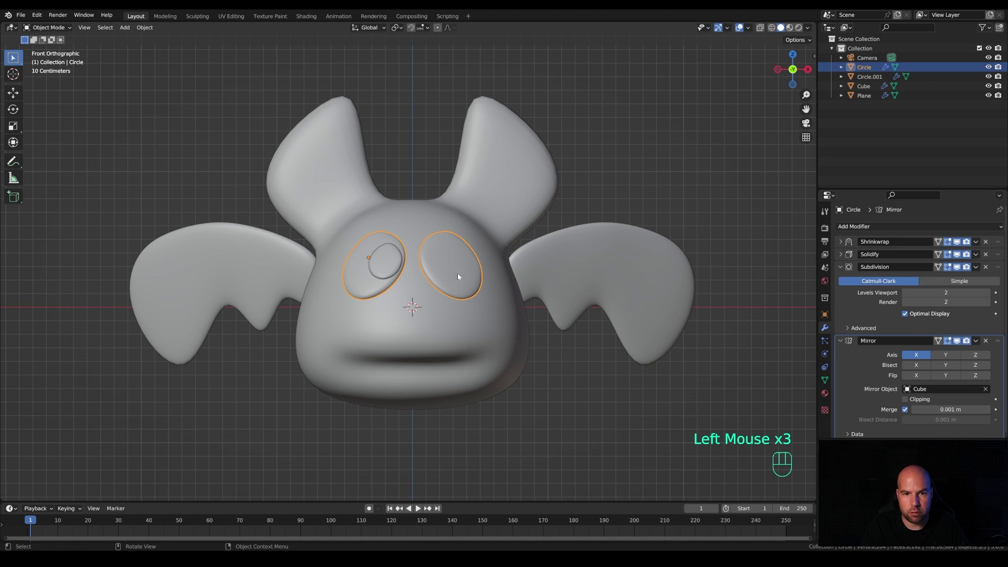
left_click(397, 265)
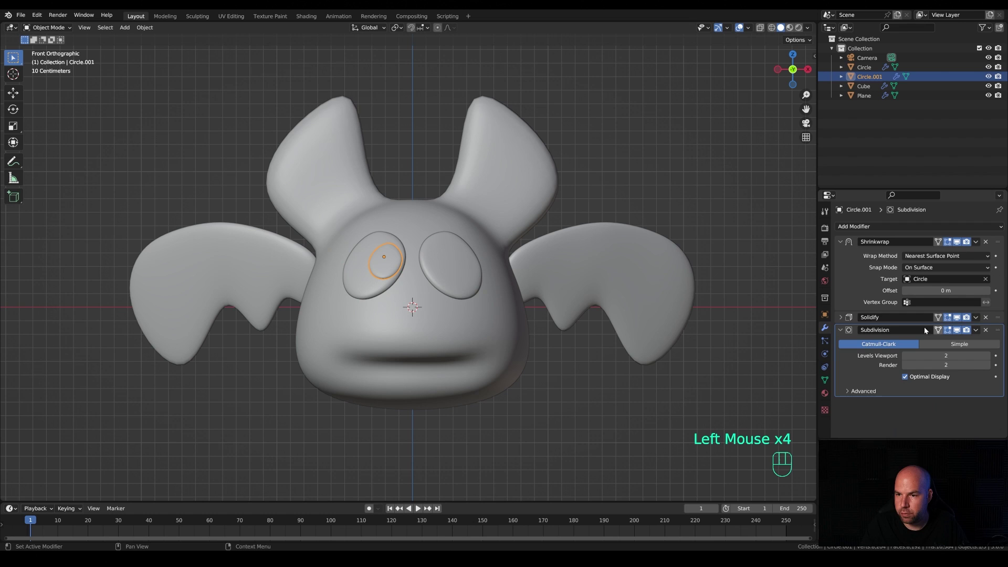
left_click_drag(857, 230, 825, 335)
scroll("down", 3)
left_click(986, 394)
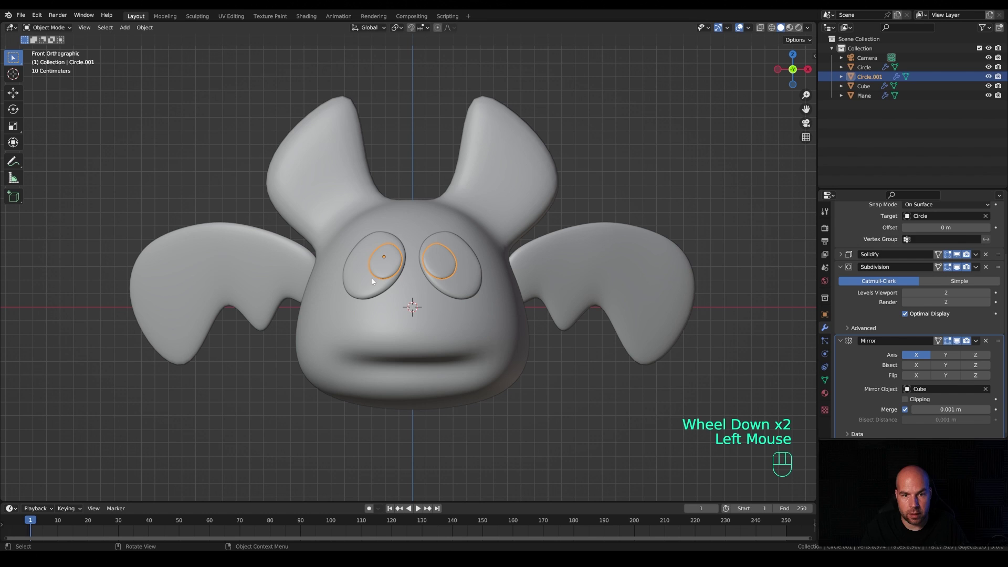
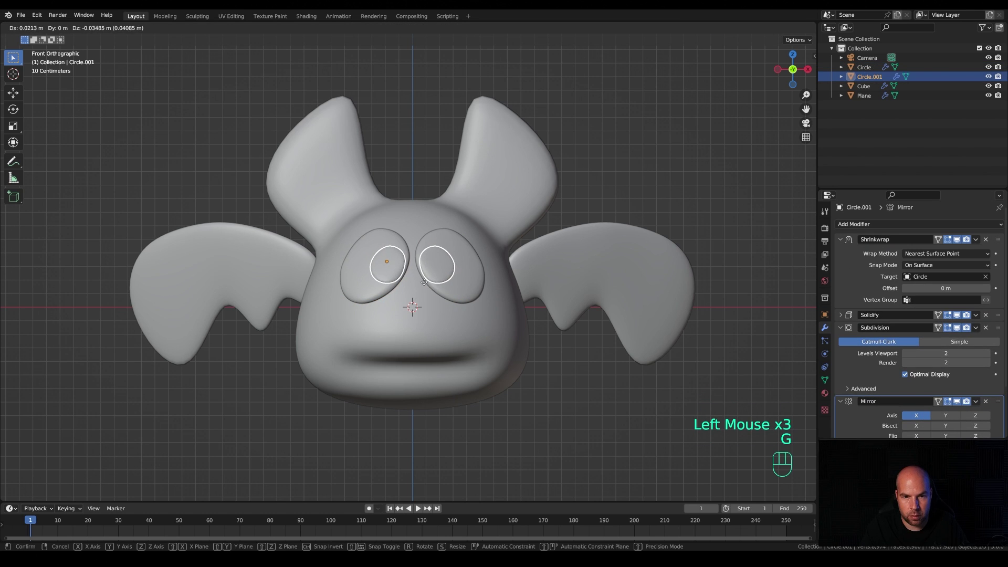
Lower the pupils slightly along Z and bring up the add-object list
left_click(425, 286)
key("shift+a")
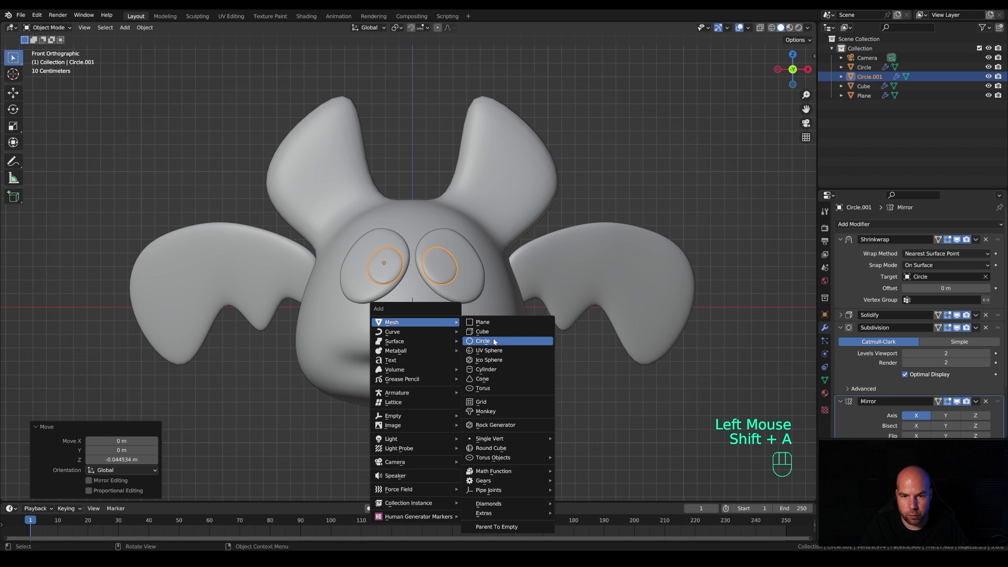
Add a circle mesh shaped into a subdivided fang, mirrored to both sides of the mouth
scroll("down", 3)
left_click_drag(580, 341, 559, 348)
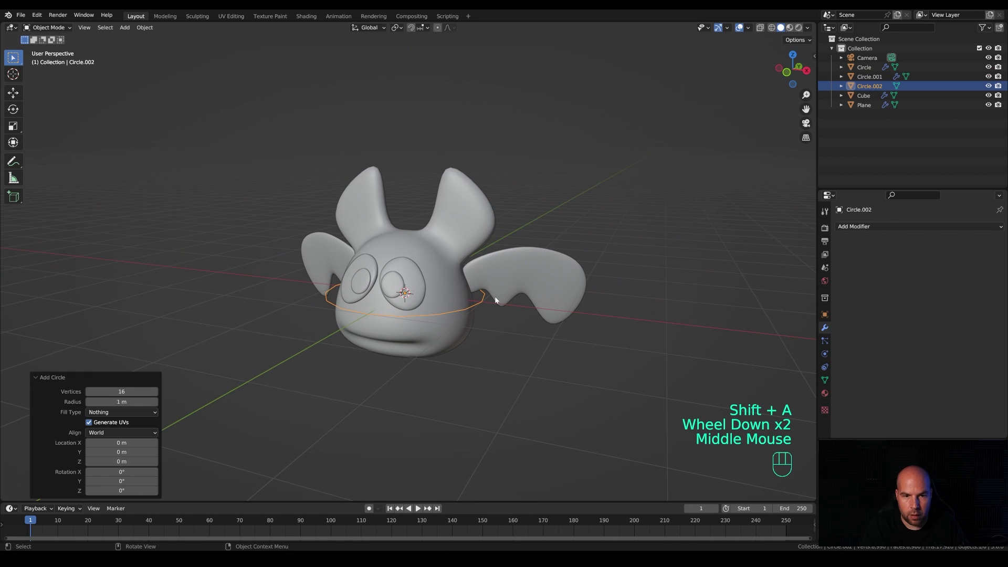
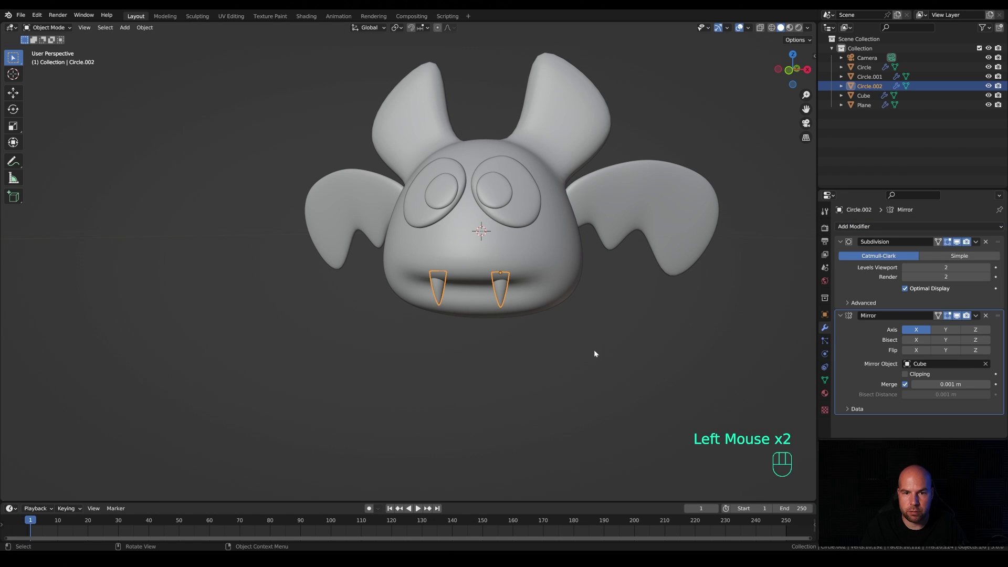
left_click_drag(600, 316, 625, 323)
left_click(574, 312)
middle_click(601, 294)
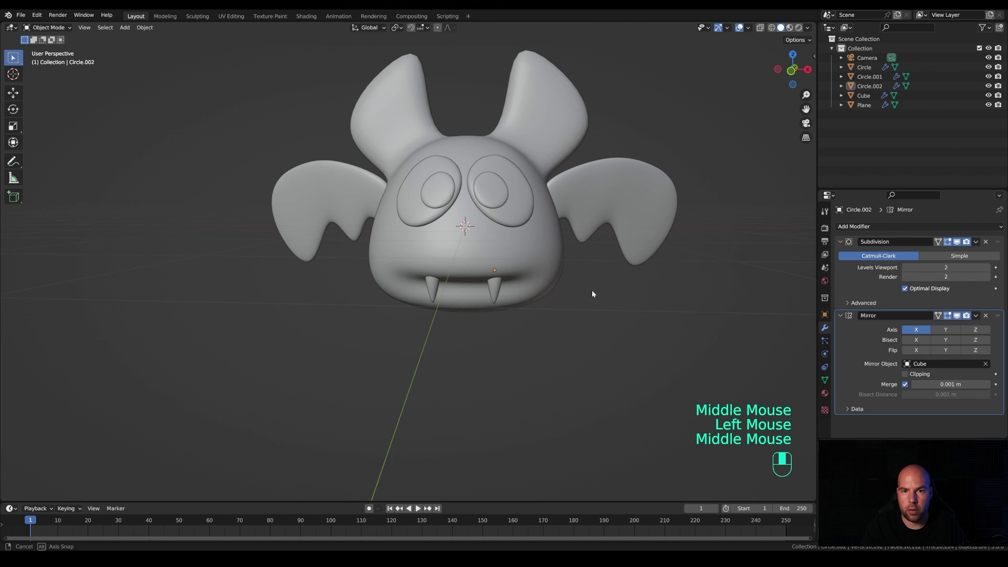
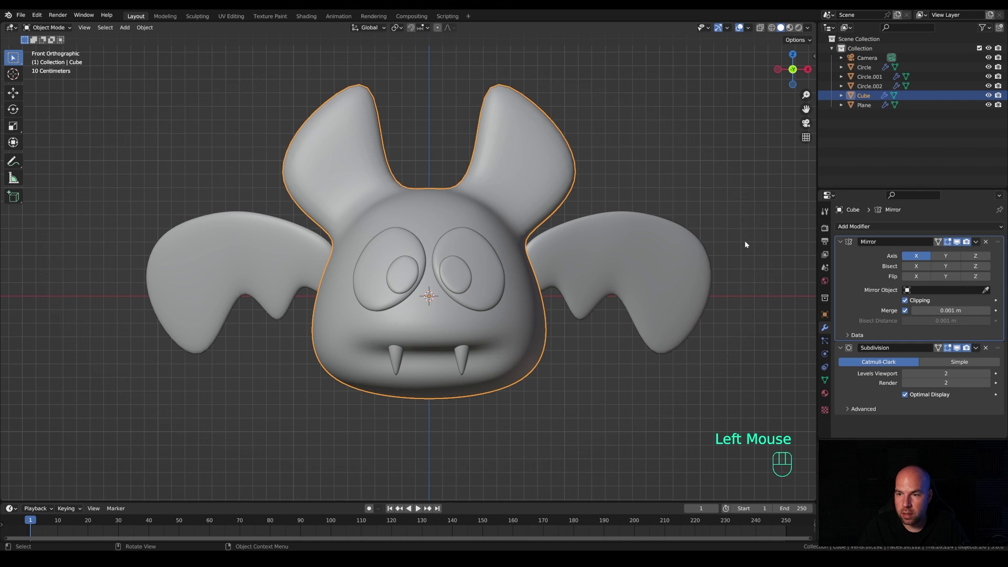
Apply the body's Mirror modifier and set its subdivision viewport level to 1, render 2
left_click_drag(981, 247, 952, 260)
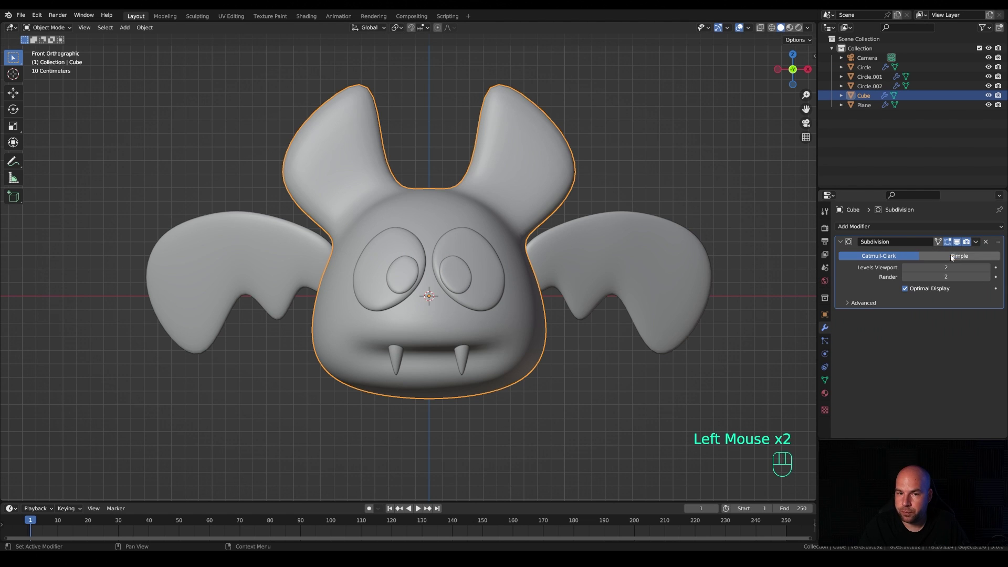
key("Tab")
left_click(907, 270)
left_click(906, 281)
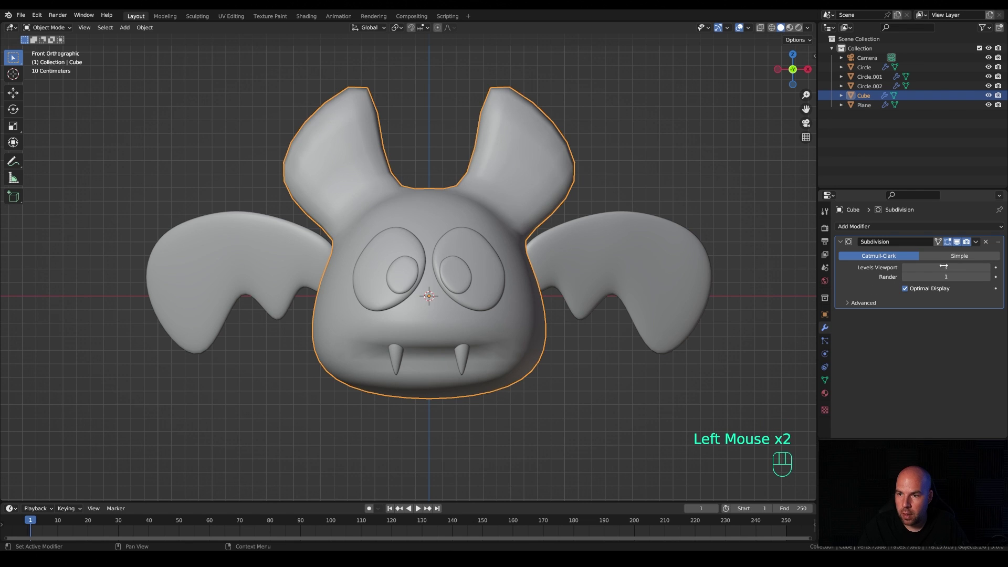
left_click_drag(982, 242, 942, 255)
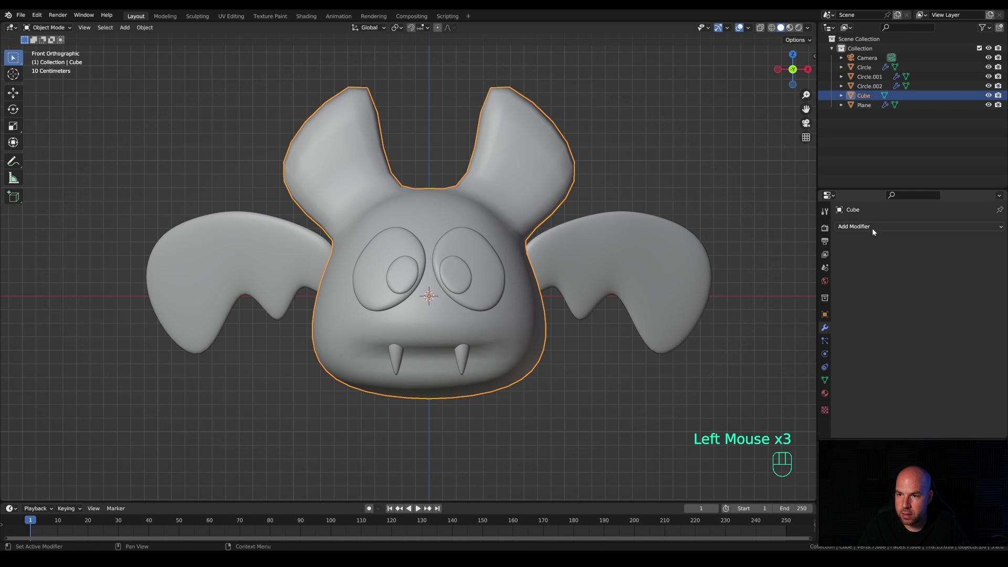
left_click_drag(876, 229, 821, 401)
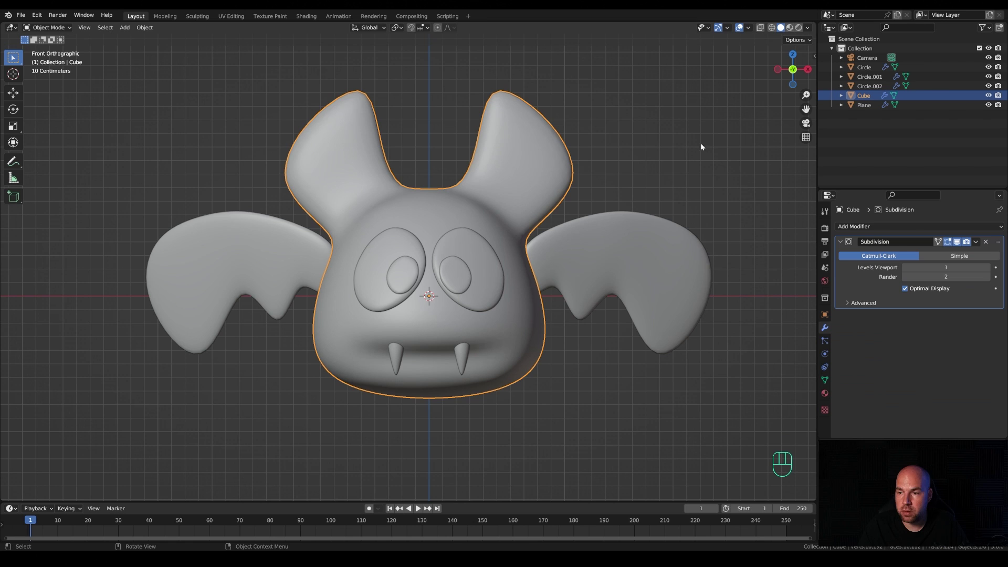
Set render subdivision to 1, recalculate the body's normals outward and Smart UV unwrap it
left_click(906, 280)
key("Tab")
key("a")
key("shift+n")
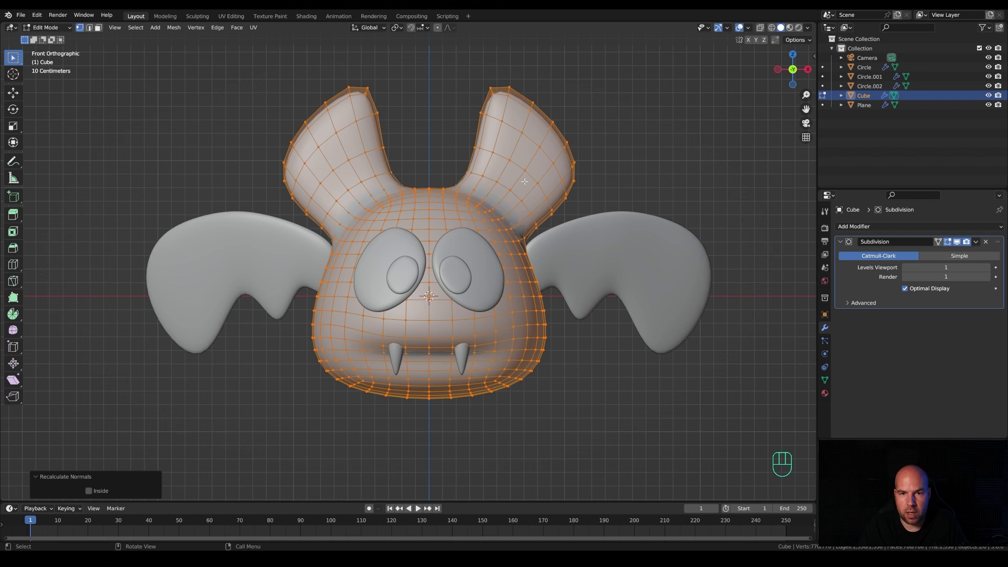
key("u")
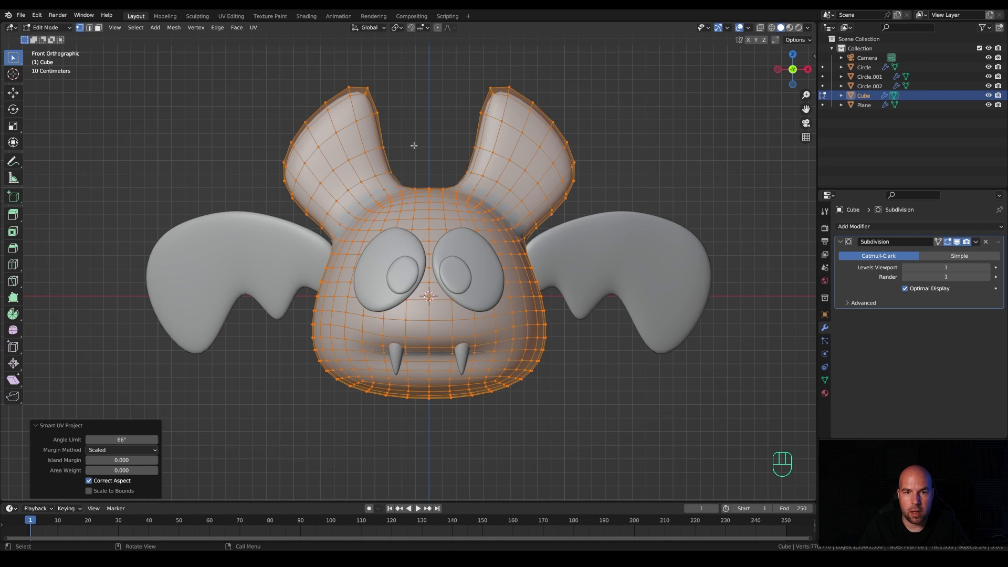
key("Tab")
Cover the bat's body with Quick Fur
left_click_drag(152, 34, 280, 296)
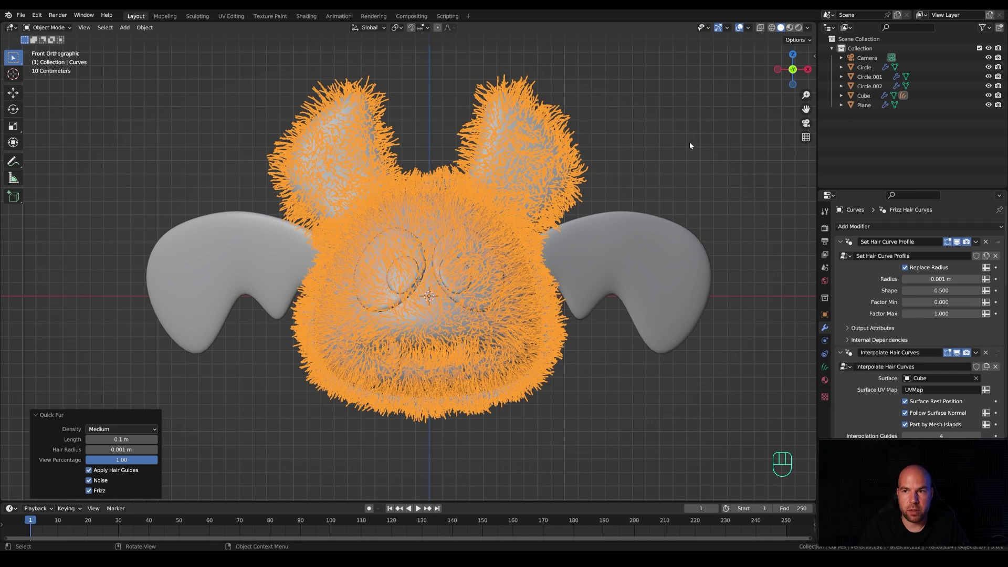
left_click(865, 98)
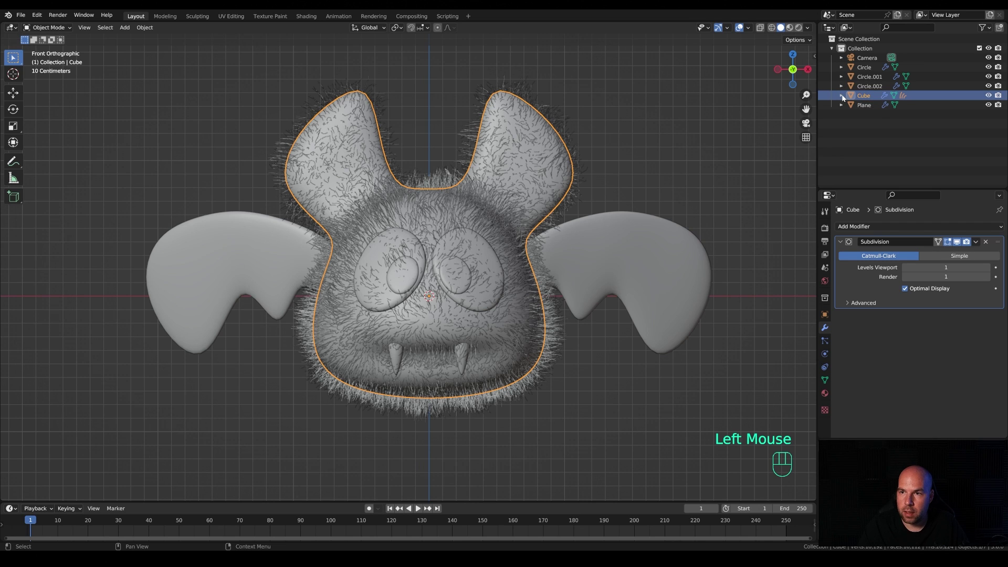
left_click(844, 100)
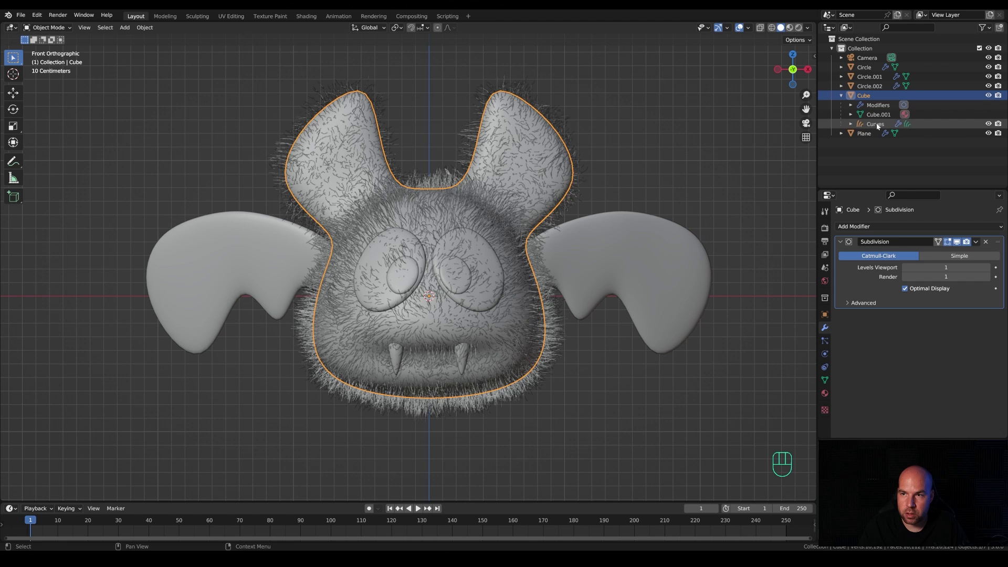
left_click(876, 128)
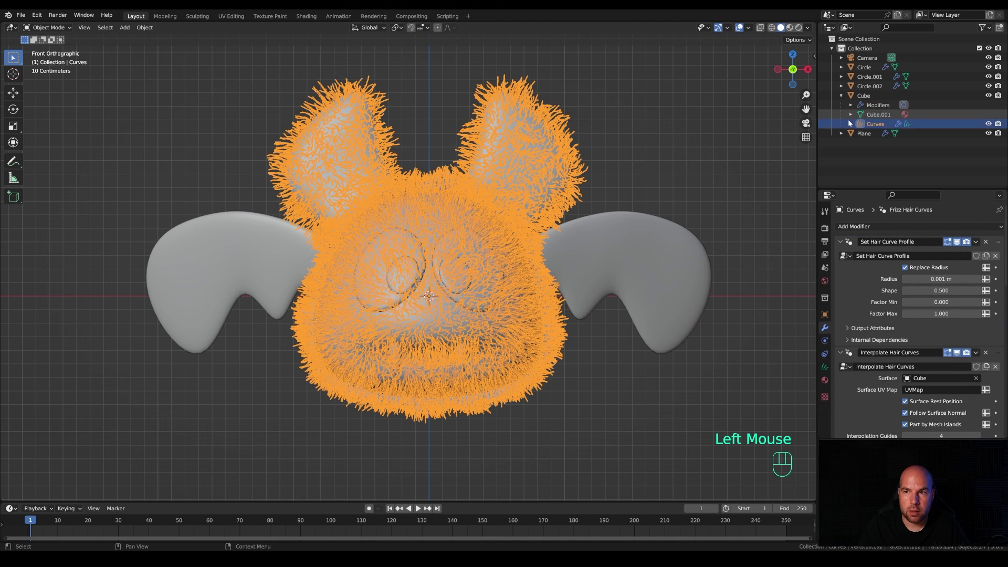
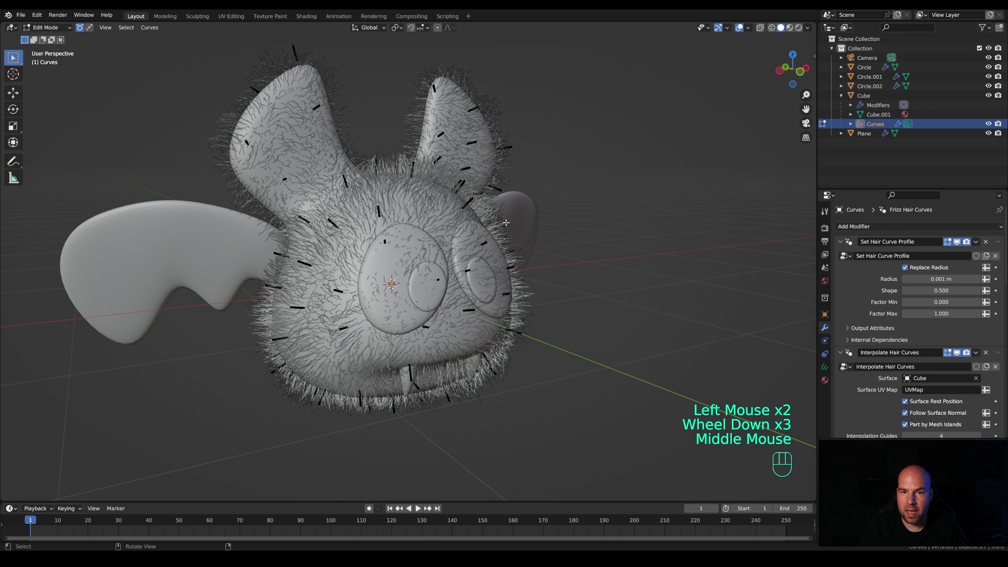
key("Tab")
key("ctrl+Tab")
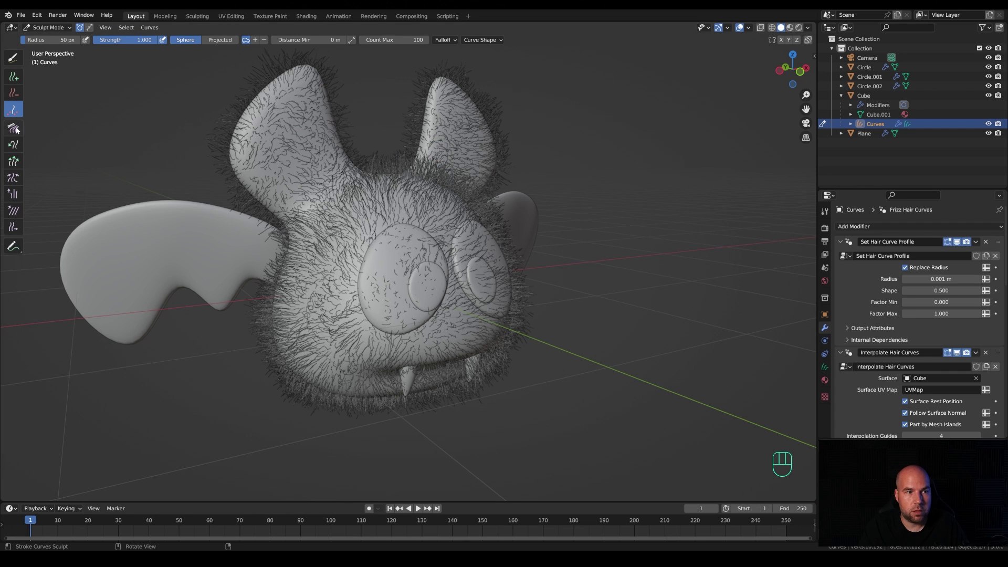
left_click_drag(542, 233, 492, 234)
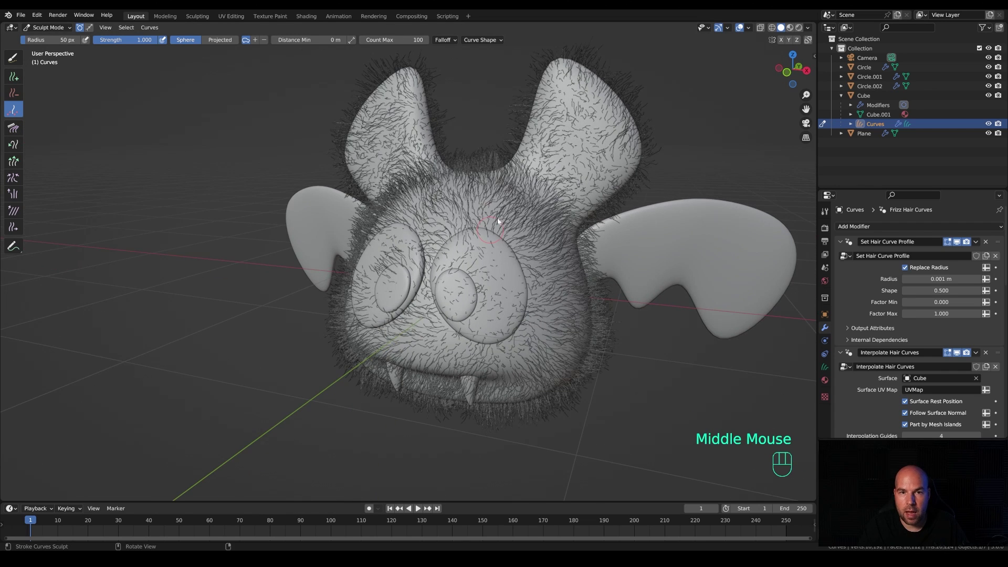
middle_click(494, 239)
key("ctrl+Tab")
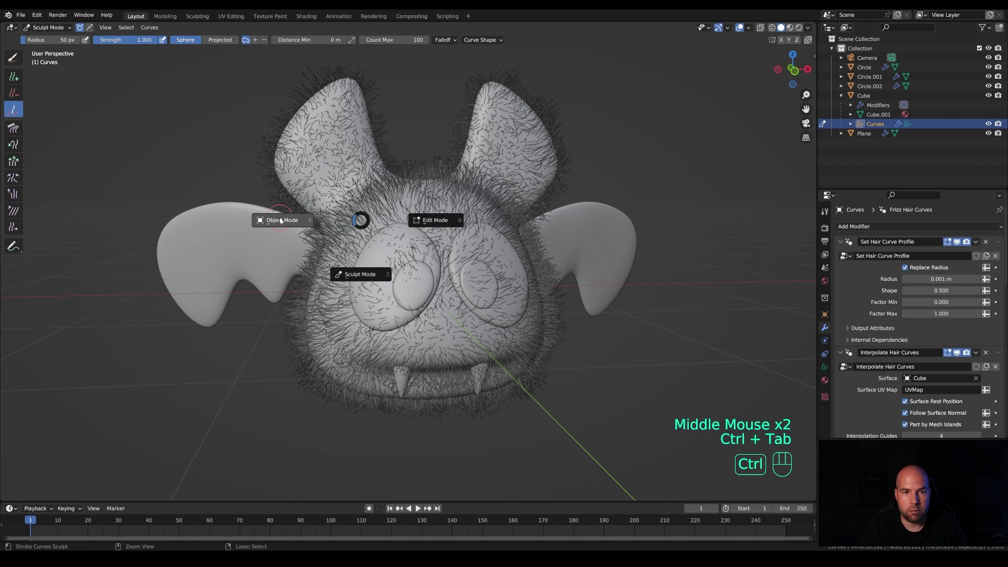
middle_click(493, 182)
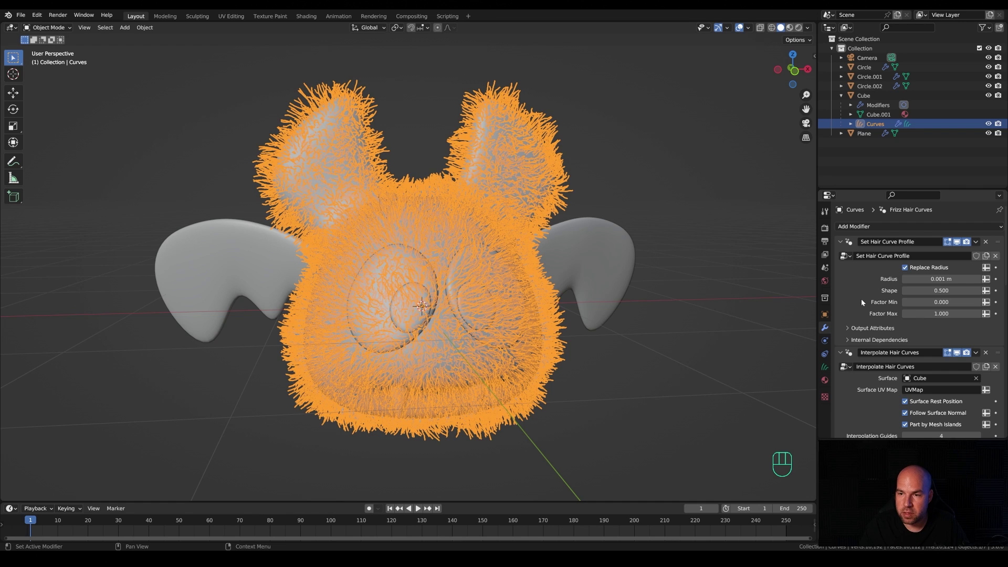
Collapse the hair modifier panels and reduce the Hair Curves Noise so the fur is less frizzy
left_click(842, 243)
left_click(842, 256)
left_click(842, 271)
left_click(844, 282)
left_click(842, 295)
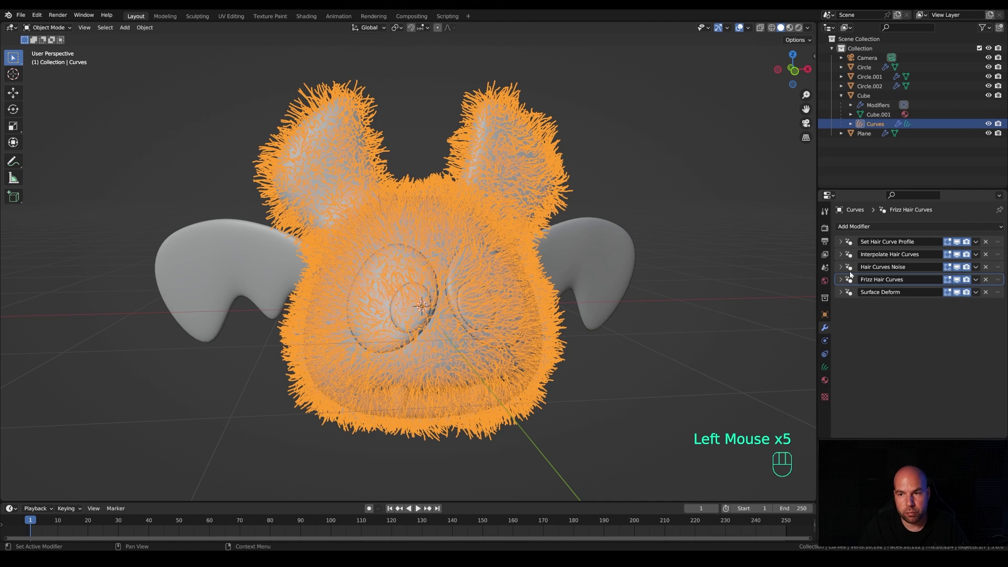
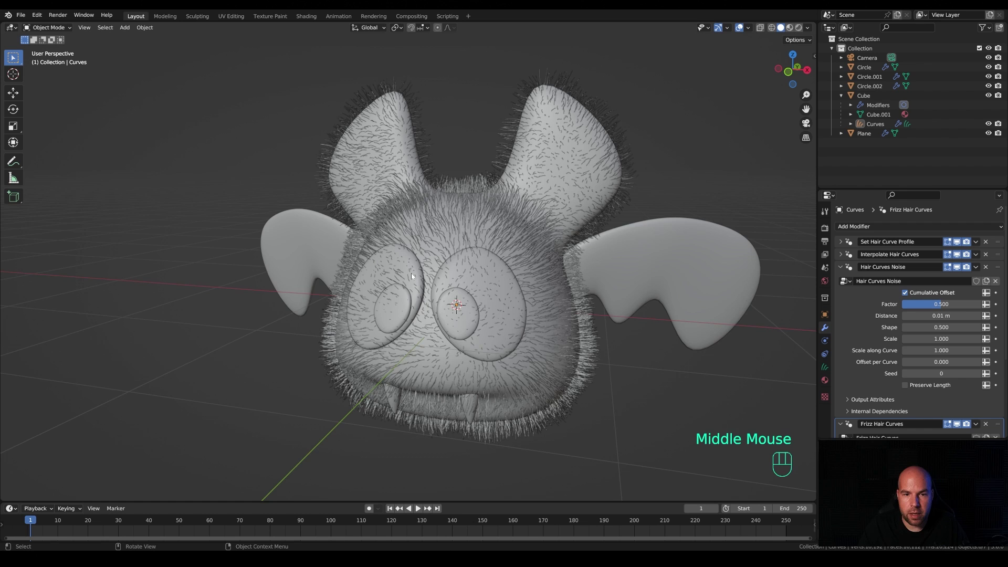
scroll("down", 3)
middle_click(591, 274)
scroll("down", 3)
left_click(827, 231)
left_click_drag(927, 231, 927, 262)
left_click_drag(925, 254, 922, 273)
Switch the render engine to Cycles with GPU Compute as the device
left_click(859, 339)
double_click(852, 413)
double_click(856, 409)
left_click(926, 426)
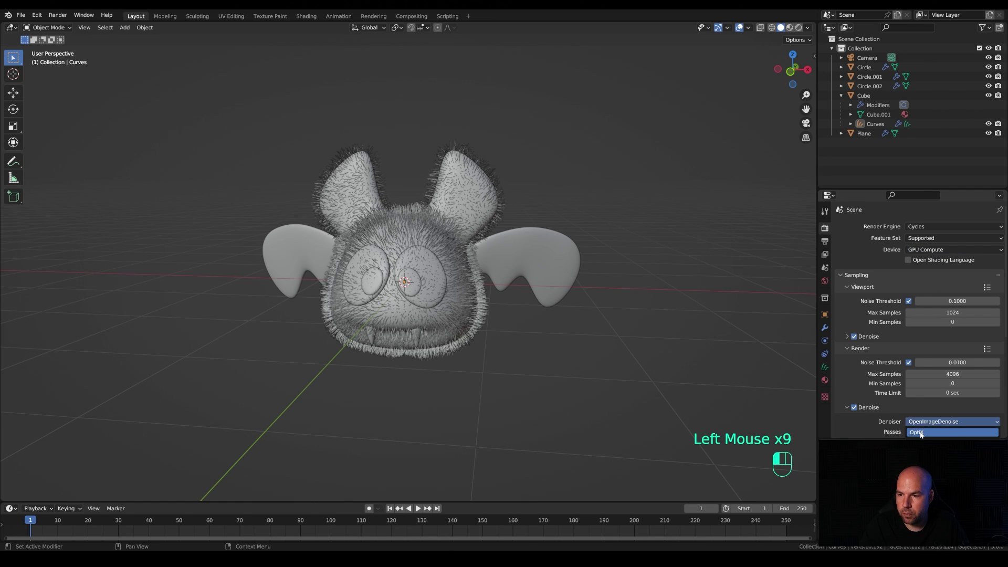
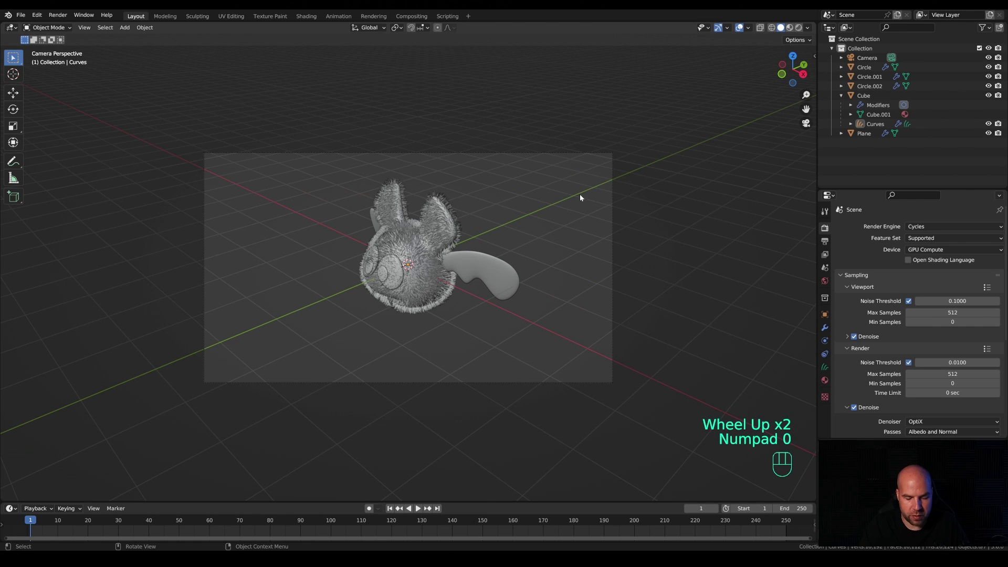
Lock the camera to the view and orbit/zoom until the bat sits centred and large in frame
key("n")
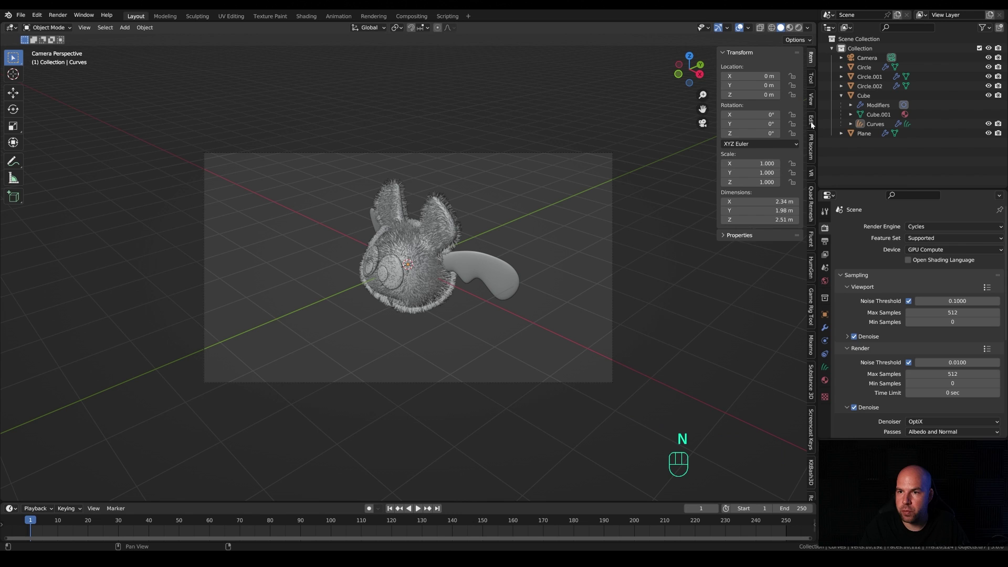
left_click(813, 108)
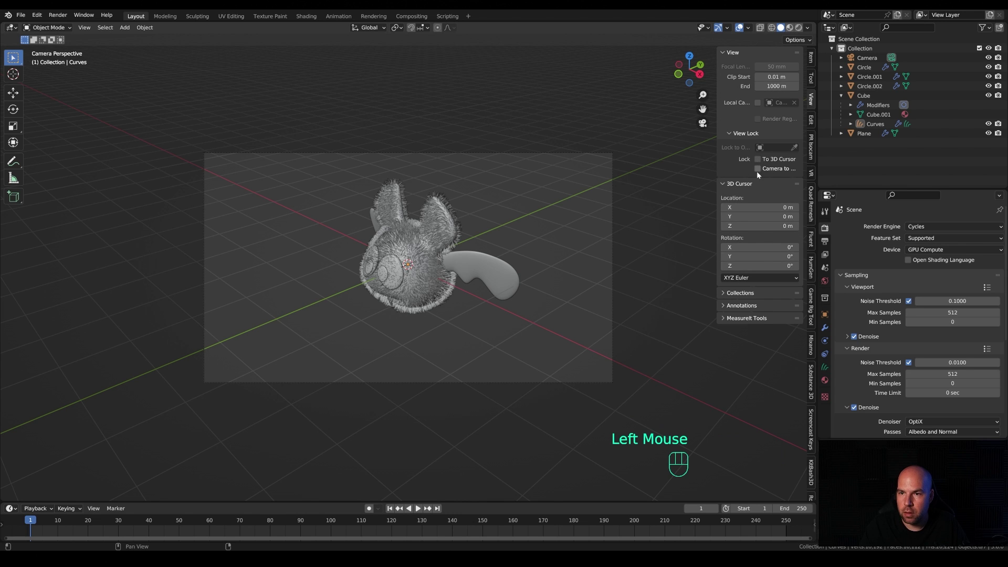
left_click(761, 173)
middle_click(461, 267)
middle_click(454, 251)
middle_click(478, 248)
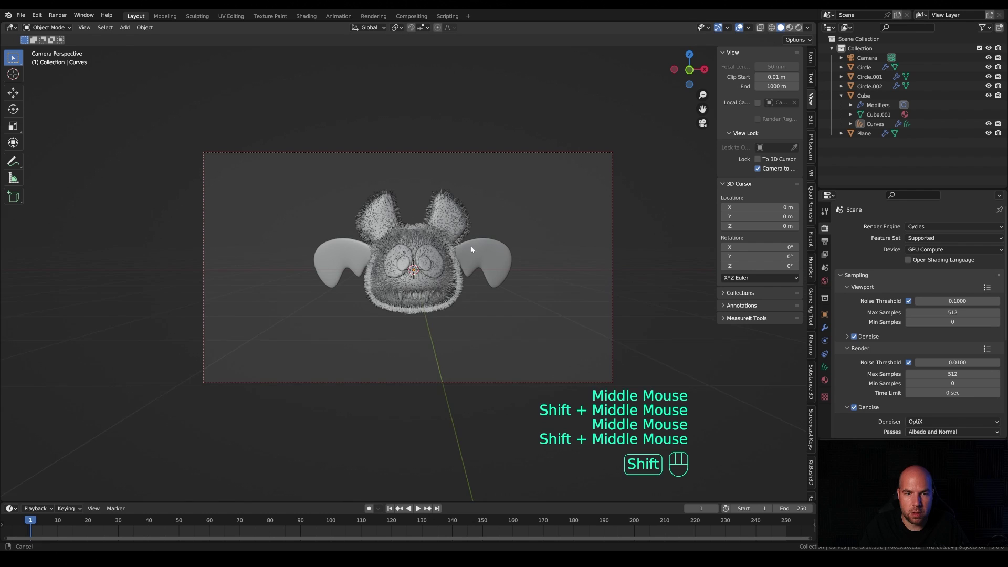
scroll("up", 3)
middle_click(495, 245)
scroll("down", 3)
middle_click(506, 247)
middle_click(504, 254)
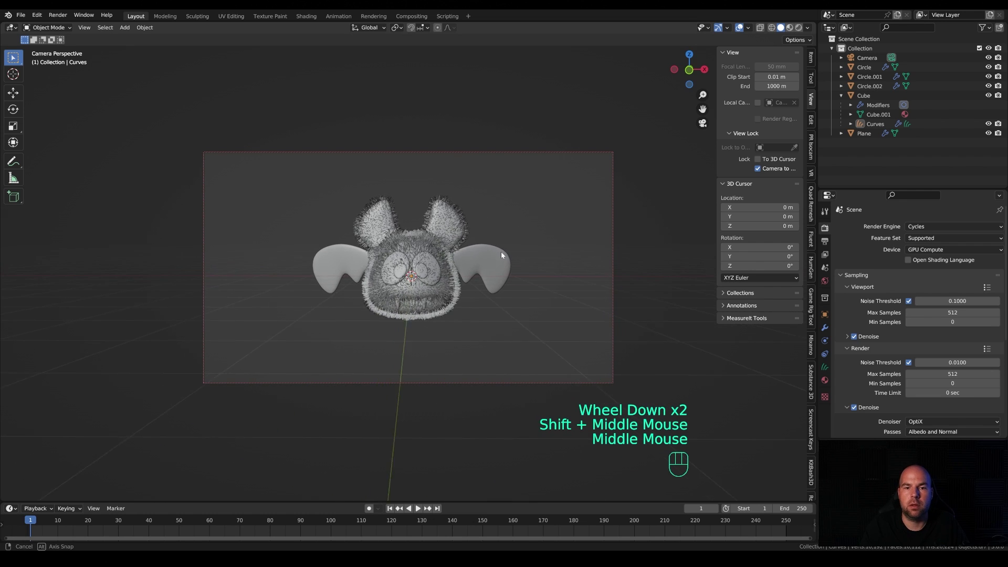
middle_click(506, 256)
middle_click(532, 265)
Unlock the camera from the view, zoom in on the camera frame and hide the sidebar
left_click(759, 174)
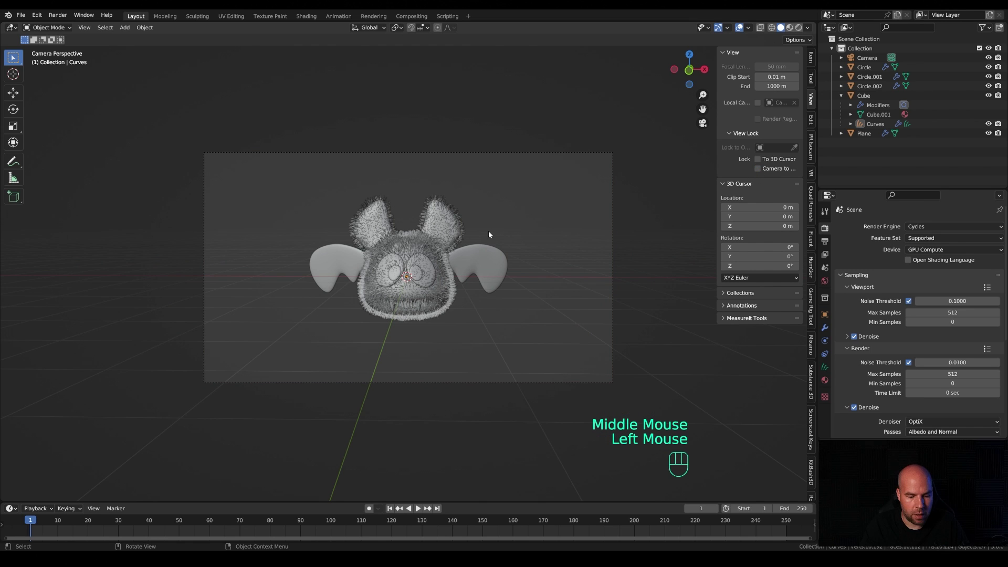
key("ctrl+b")
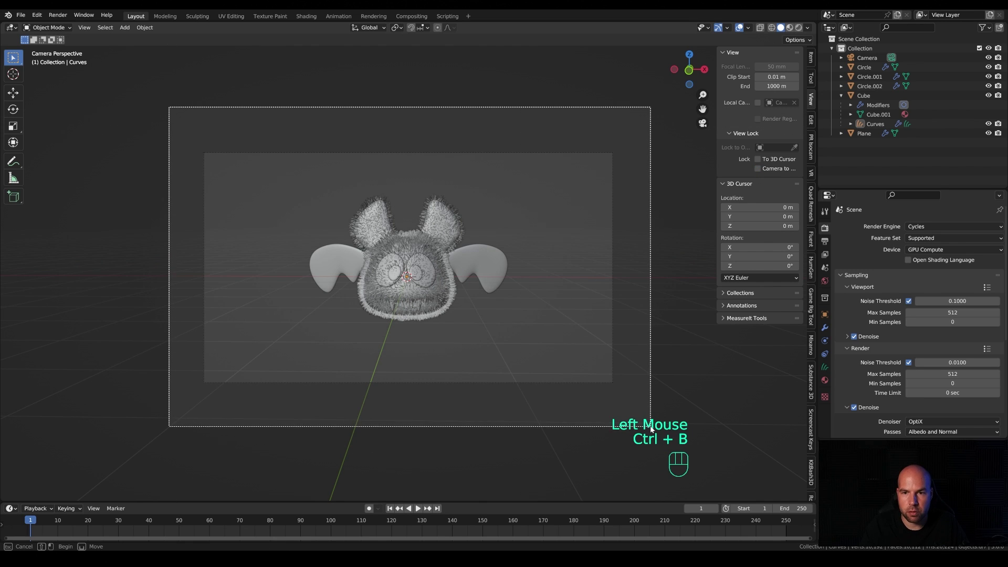
scroll("up", 3)
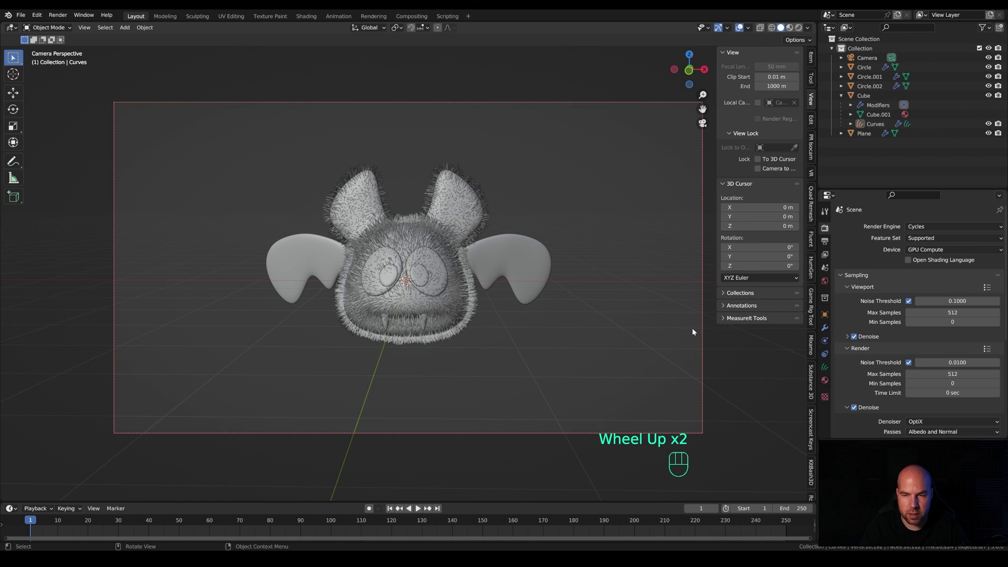
key("n")
left_click_drag(684, 325, 704, 321)
Add an area light raised about 3.3 m above the bat and preview it in Rendered shading
middle_click(523, 312)
scroll("down", 3)
key("shift+a")
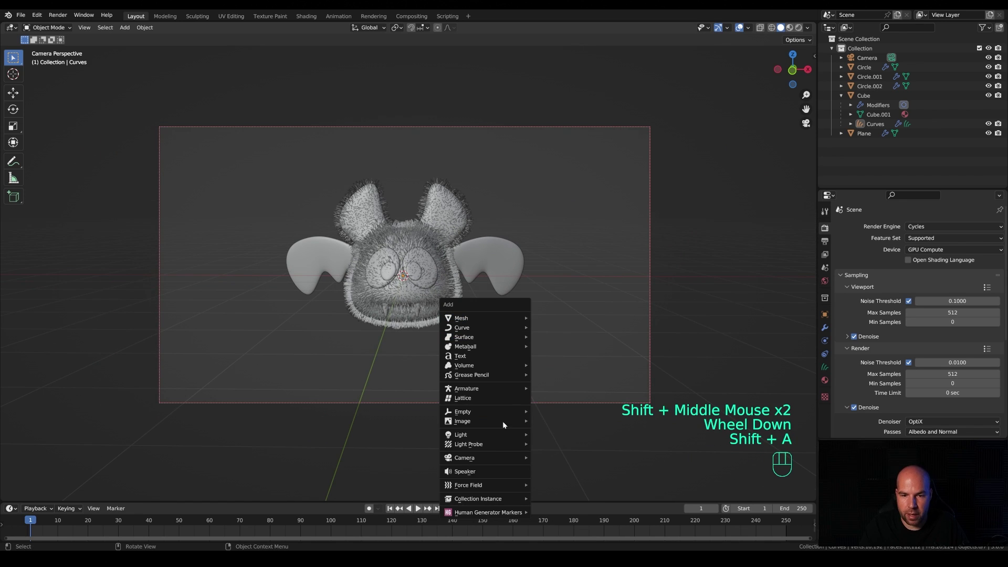
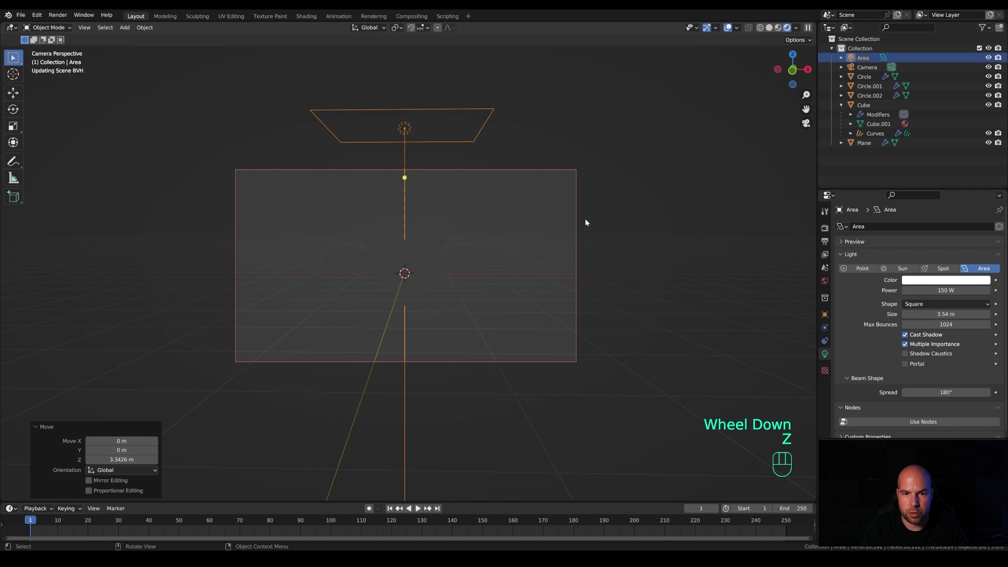
scroll("up", 3)
scroll("down", 3)
scroll("up", 3)
scroll("up", 3)
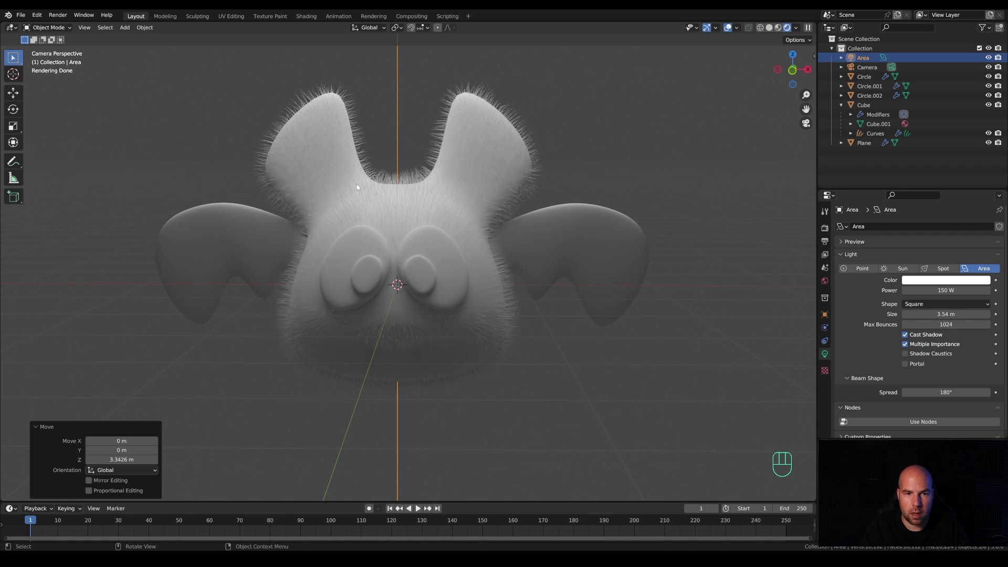
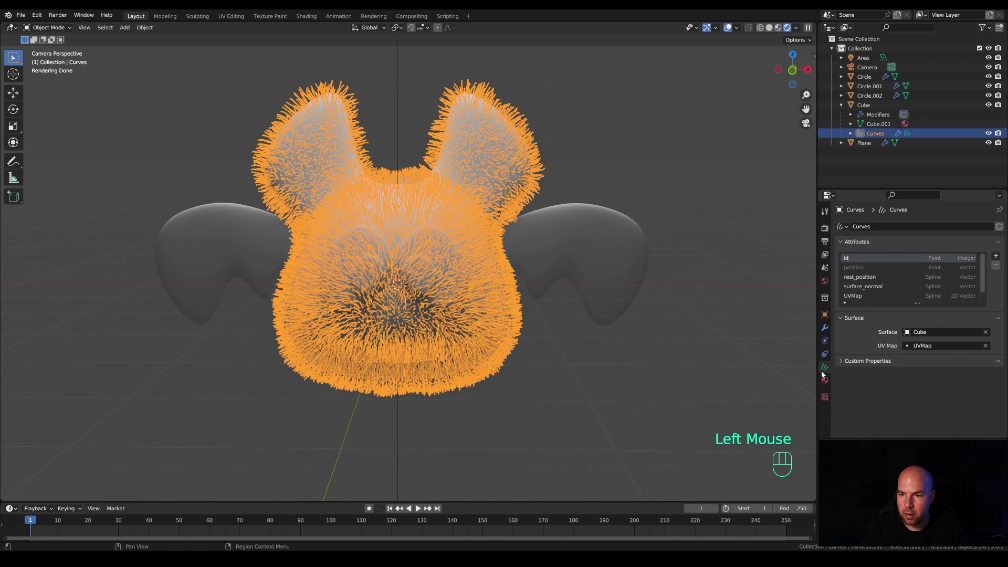
Raise the fur's Interpolate Hair Curves density to 5000 and inspect the denser fur
left_click(826, 332)
left_click(843, 273)
left_click(837, 258)
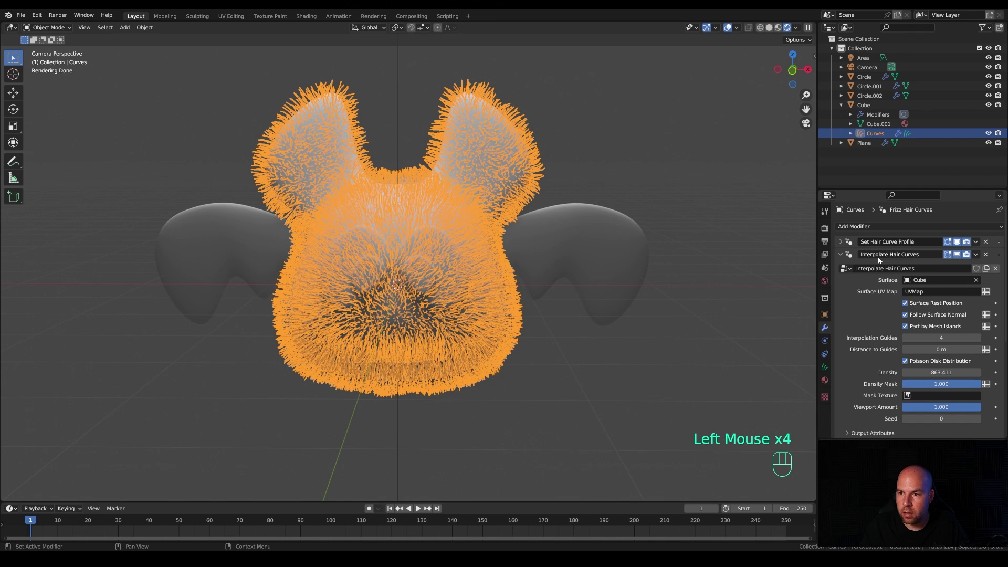
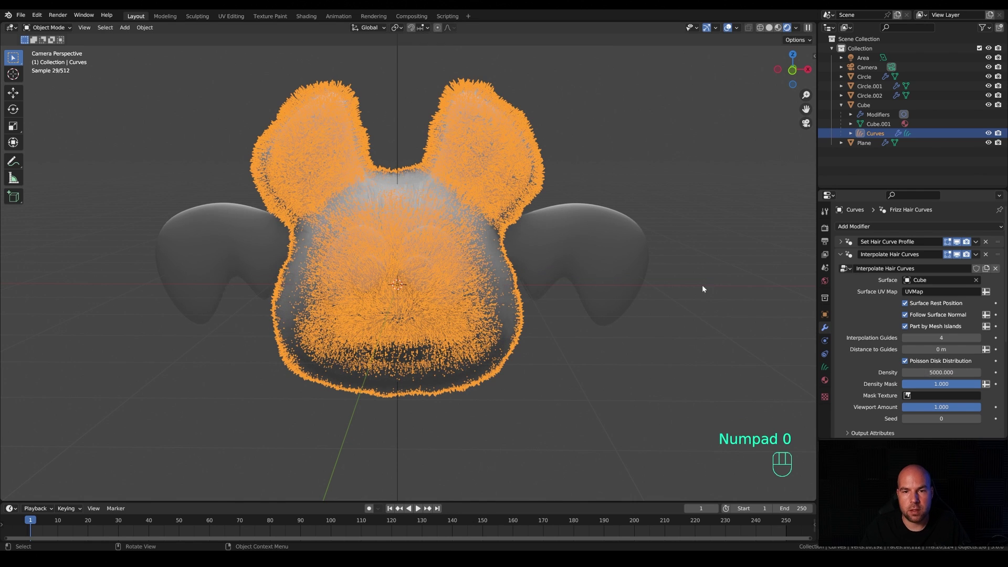
left_click(639, 127)
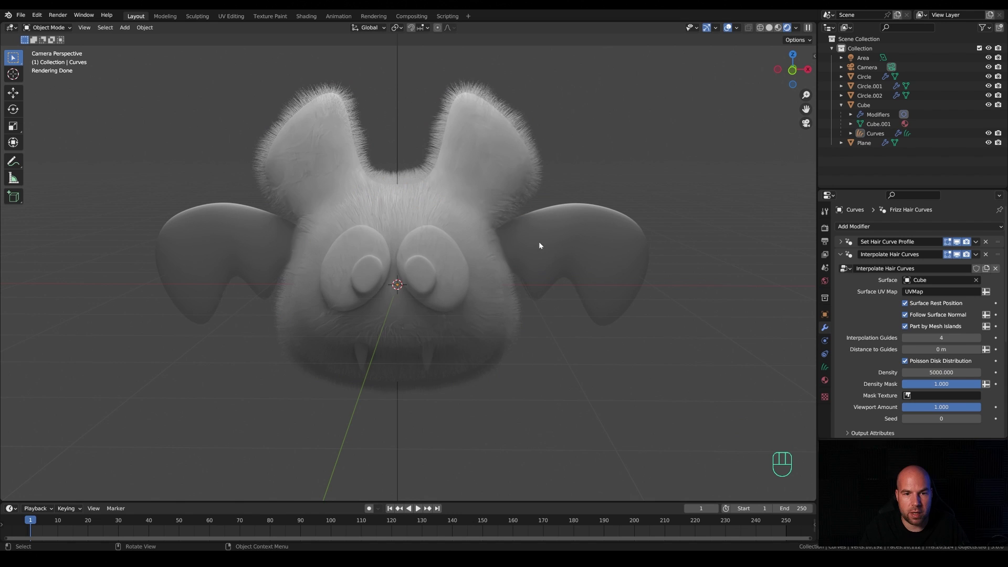
left_click_drag(552, 310, 532, 305)
scroll("up", 3)
left_click_drag(396, 226, 421, 230)
scroll("down", 3)
left_click_drag(399, 241, 473, 241)
left_click_drag(611, 252, 458, 266)
Select the eye outline Circle.001 and start moving it along the Y axis
left_click(458, 266)
left_click(863, 81)
left_click(866, 89)
middle_click(568, 245)
key("g")
key("y")
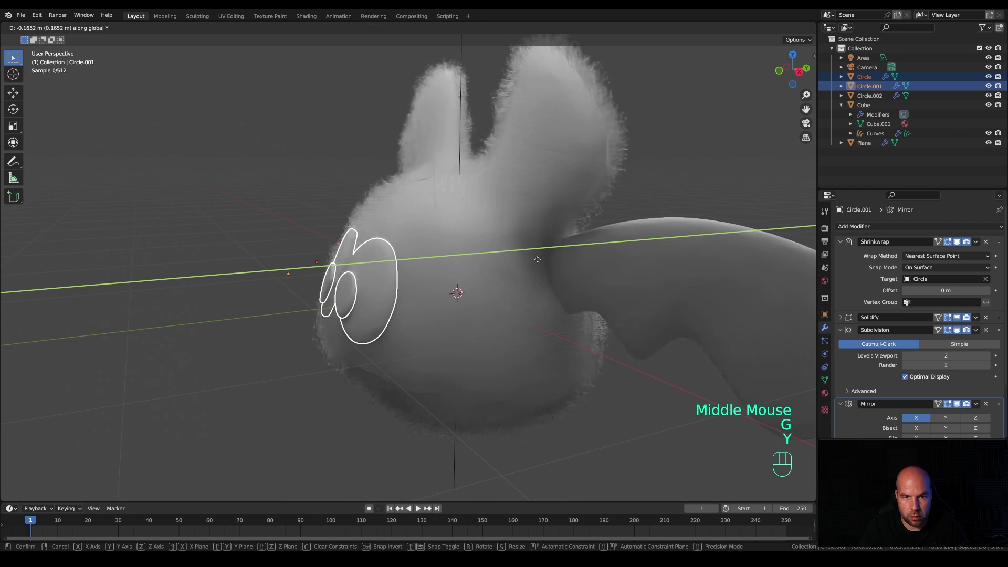
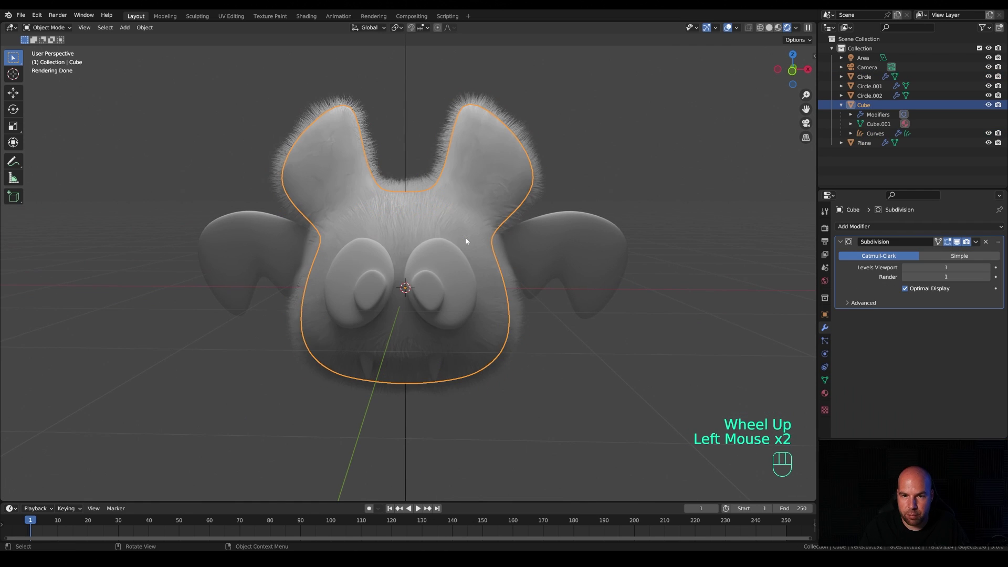
Set the head and wings' Base Color to black, then select the fur curves for their own material
left_click(827, 407)
left_click(828, 396)
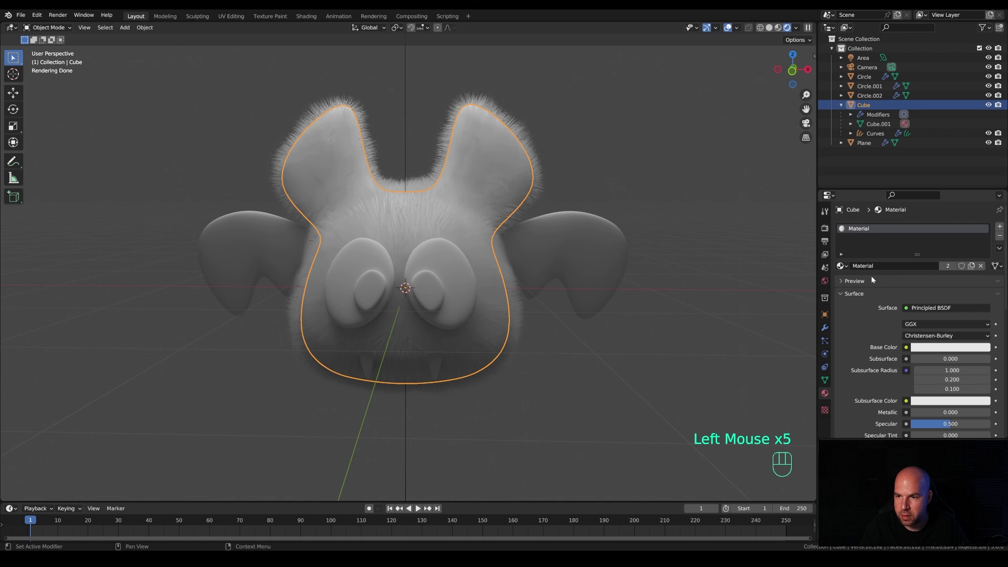
left_click(950, 352)
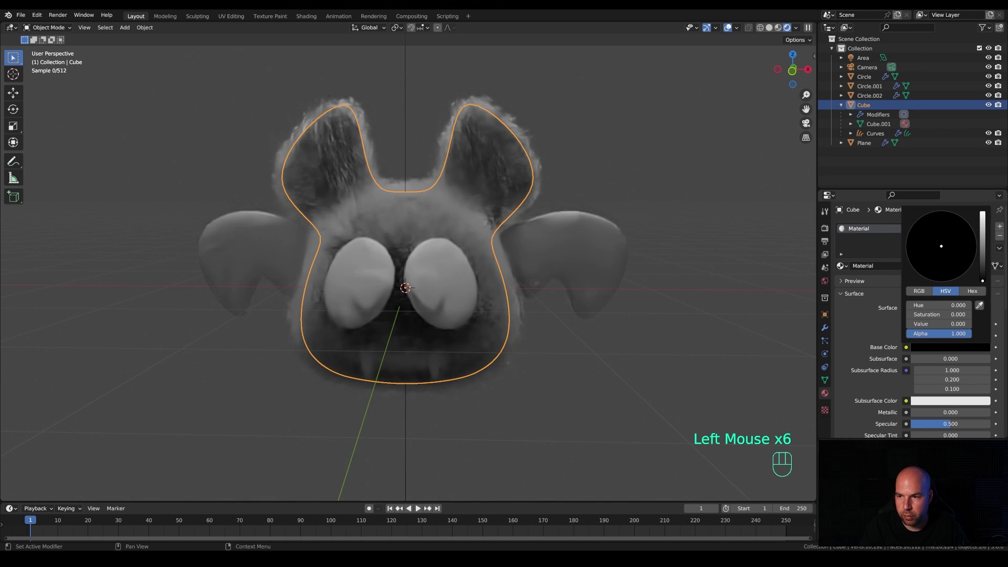
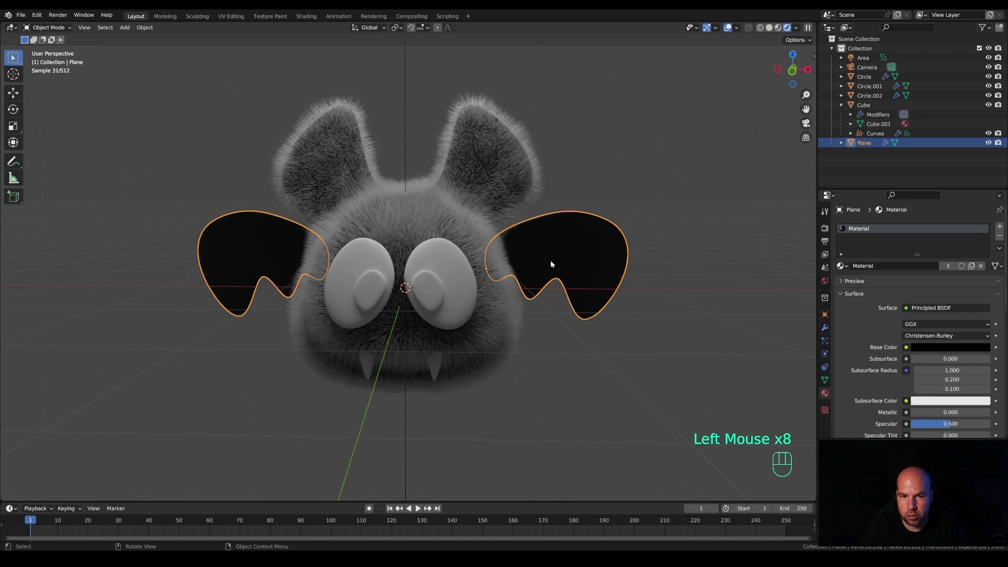
left_click(473, 225)
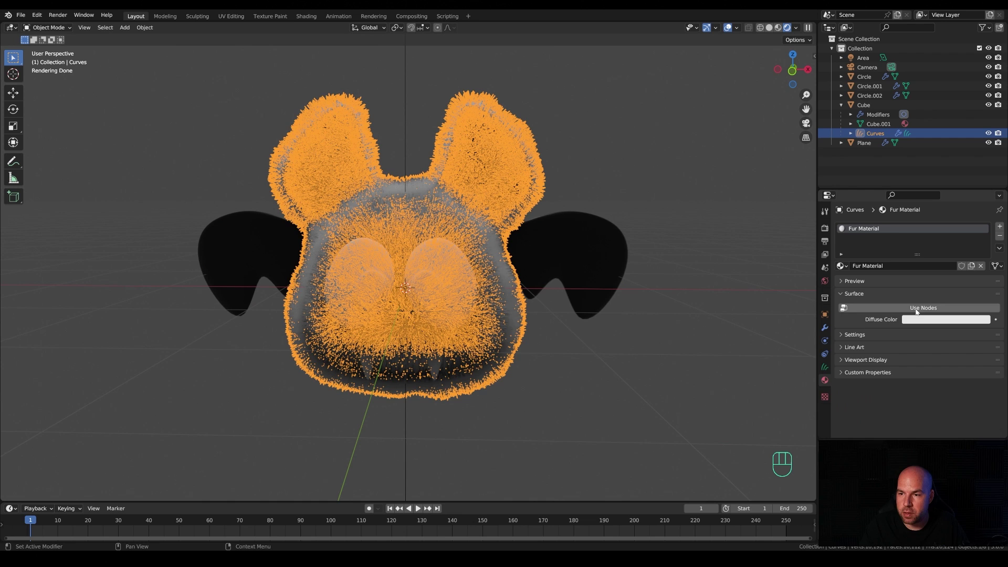
Give Fur Material a Principled Hair BSDF with near-black colour and check it through the camera
left_click(918, 311)
left_click_drag(932, 311, 888, 199)
left_click(949, 340)
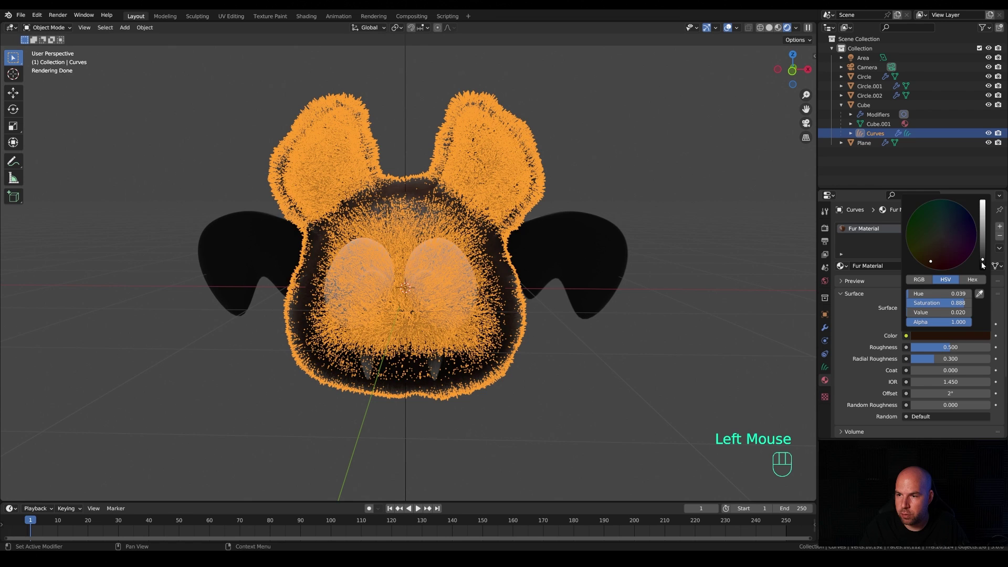
left_click(653, 176)
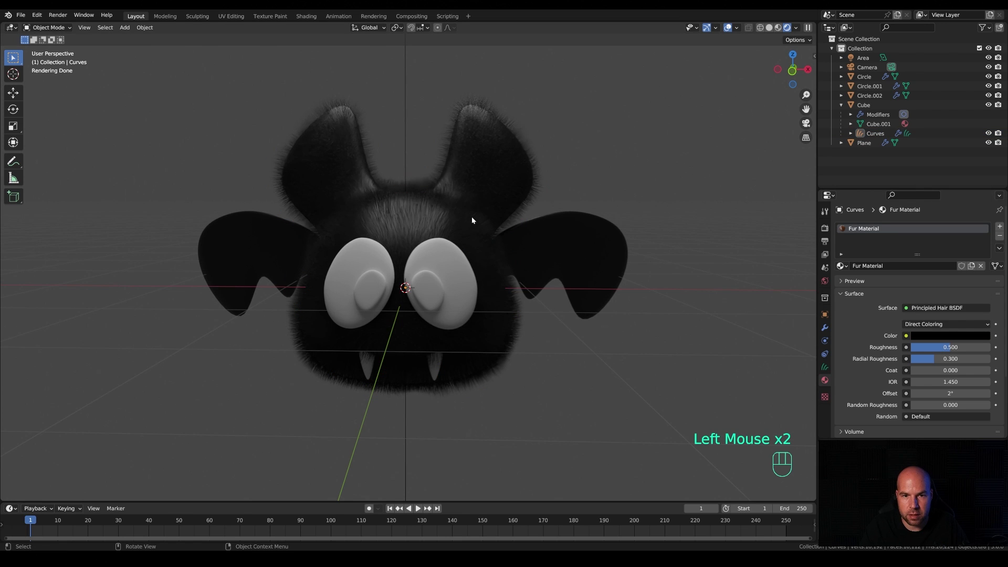
key("KP_0")
scroll("up", 3)
left_click(443, 145)
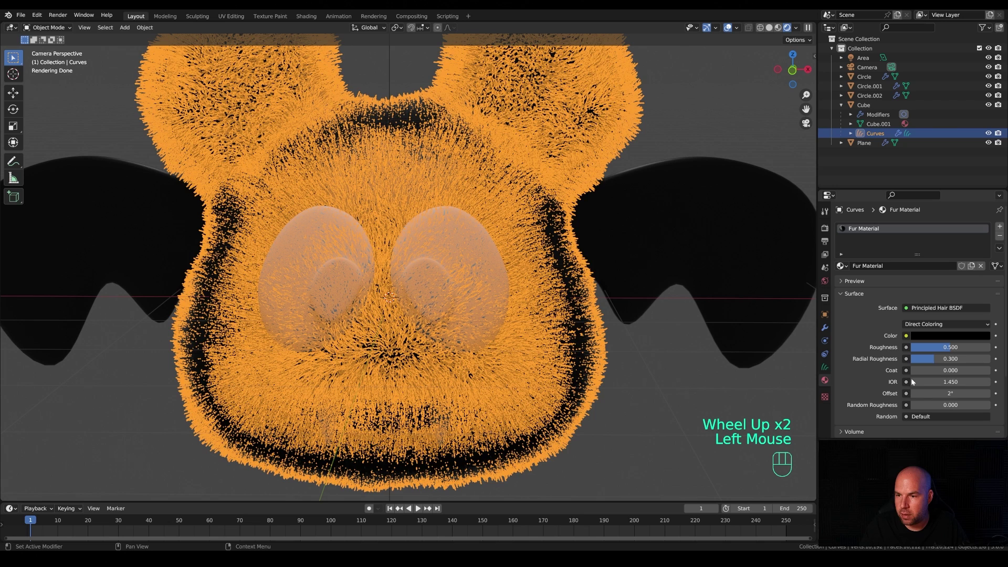
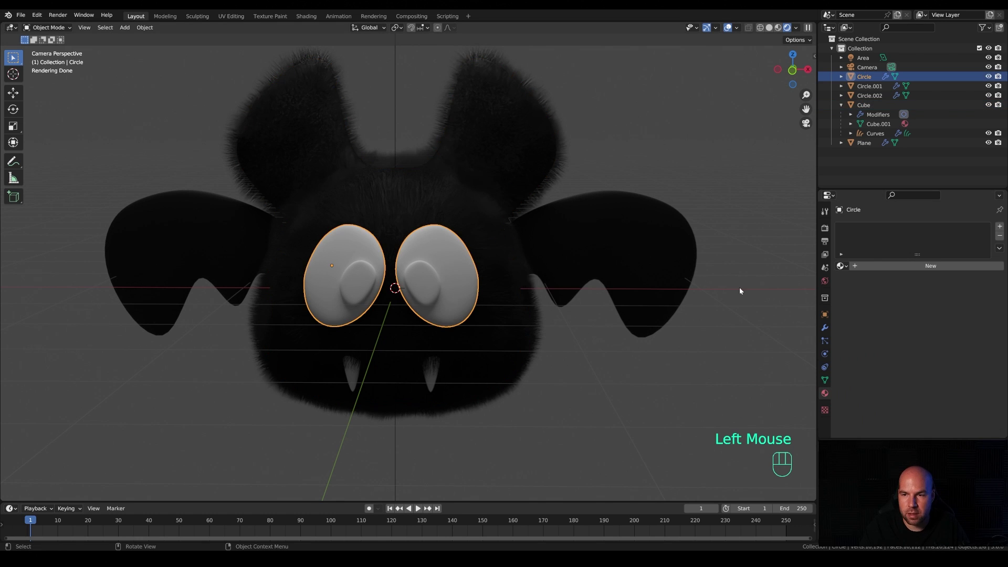
Create a new eye material with a yellow Base Color
left_click(889, 272)
left_click(941, 354)
key("ctrl+z")
left_click(981, 271)
left_click(944, 349)
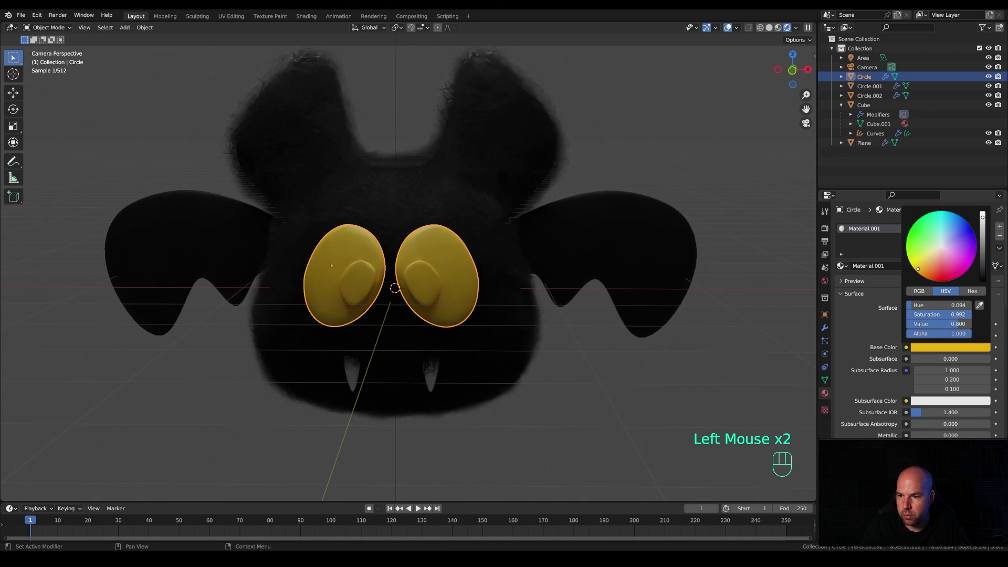
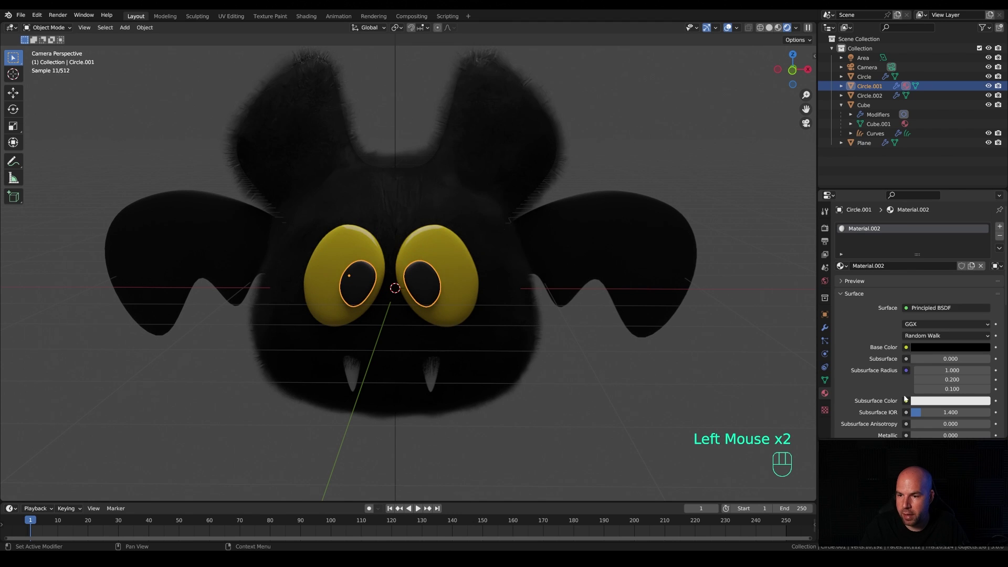
Nudge the pupils into place from front view and set the fangs' Base Color to white
scroll("down", 3)
left_click_drag(950, 424, 350, 310)
key("g")
scroll("down", 3)
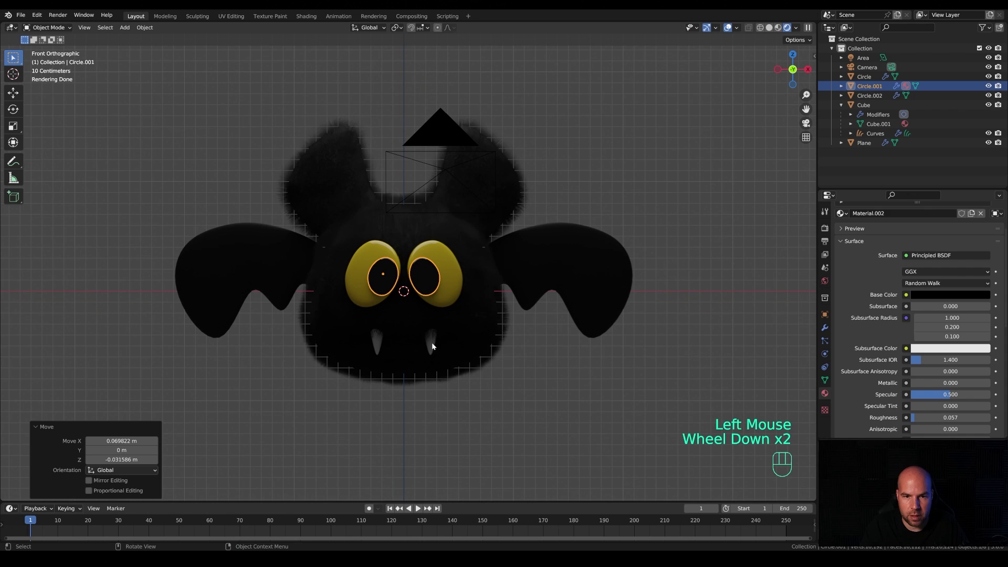
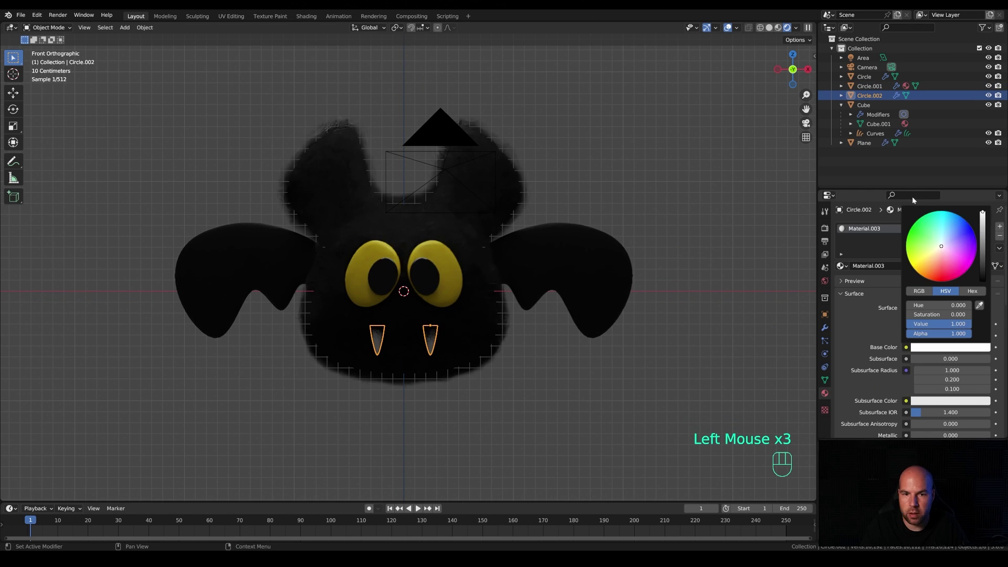
left_click(627, 184)
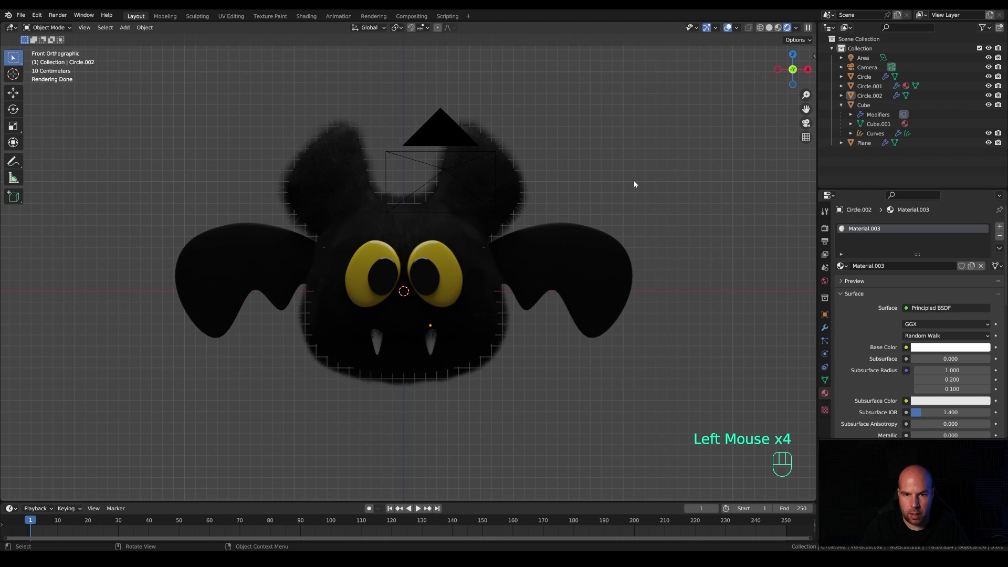
Return to perspective and add a new 2 m plane at the world origin
middle_click(593, 250)
scroll("down", 3)
middle_click(530, 249)
key("shift+a")
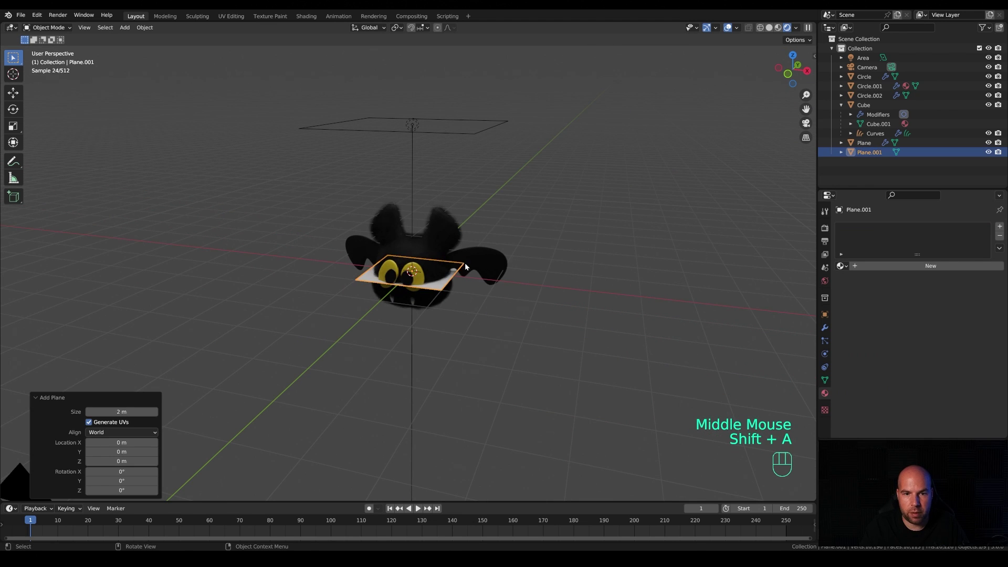
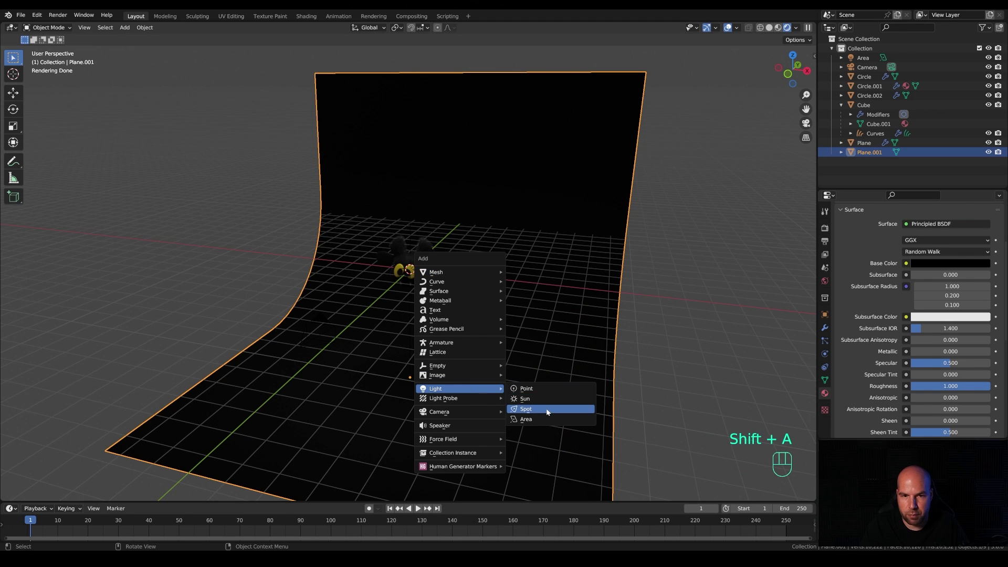
Raise the new spot light straight up above the scene along Z
key("g")
key("z")
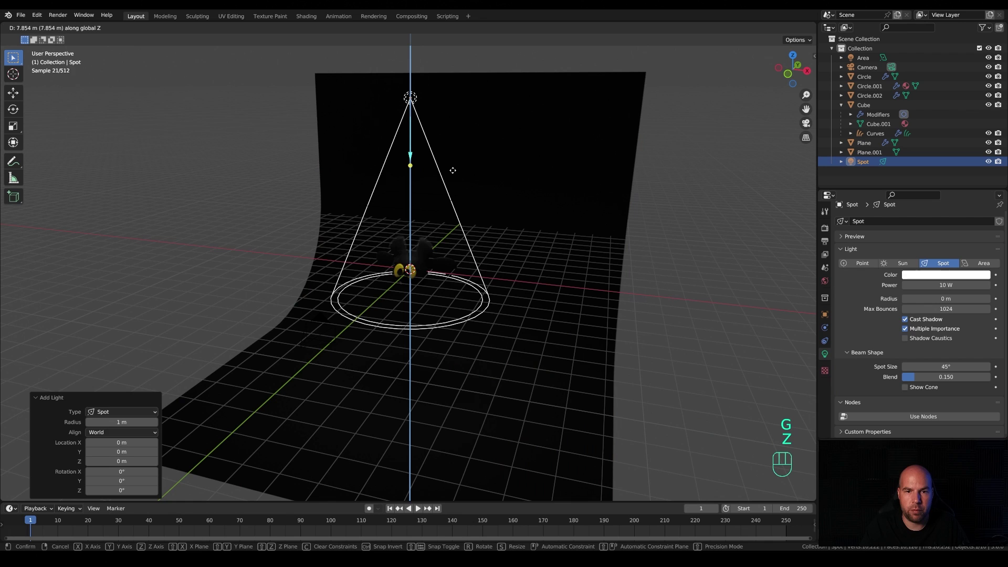
left_click(456, 171)
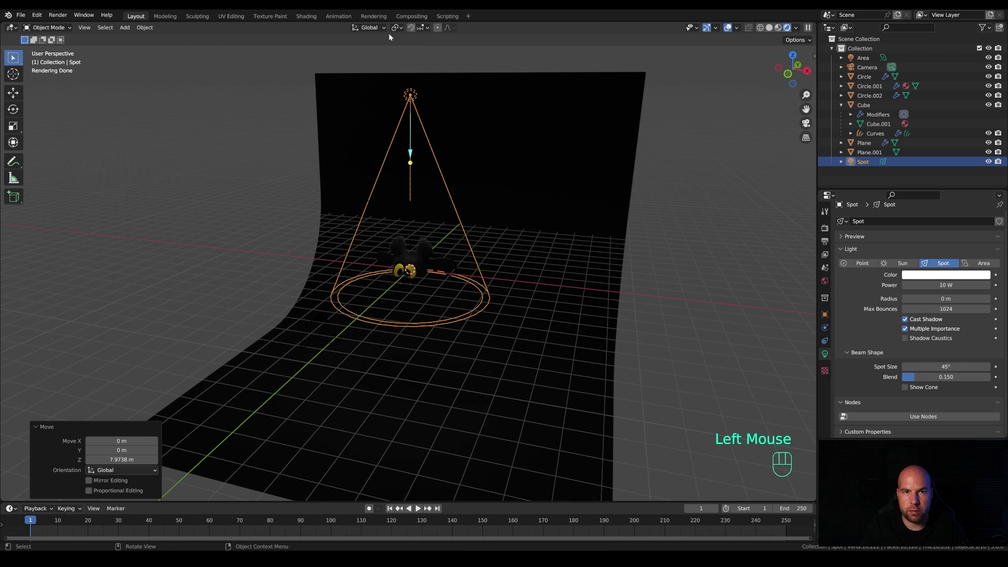
View the scene from the side and rotate the spot light to aim at the bat
left_click_drag(397, 33, 419, 121)
left_click_drag(491, 218, 491, 206)
key("r")
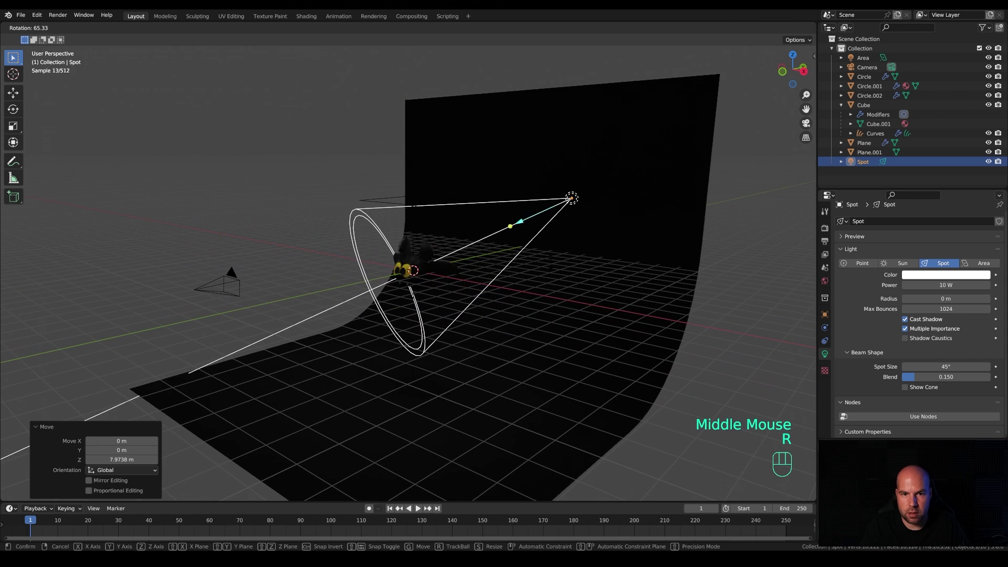
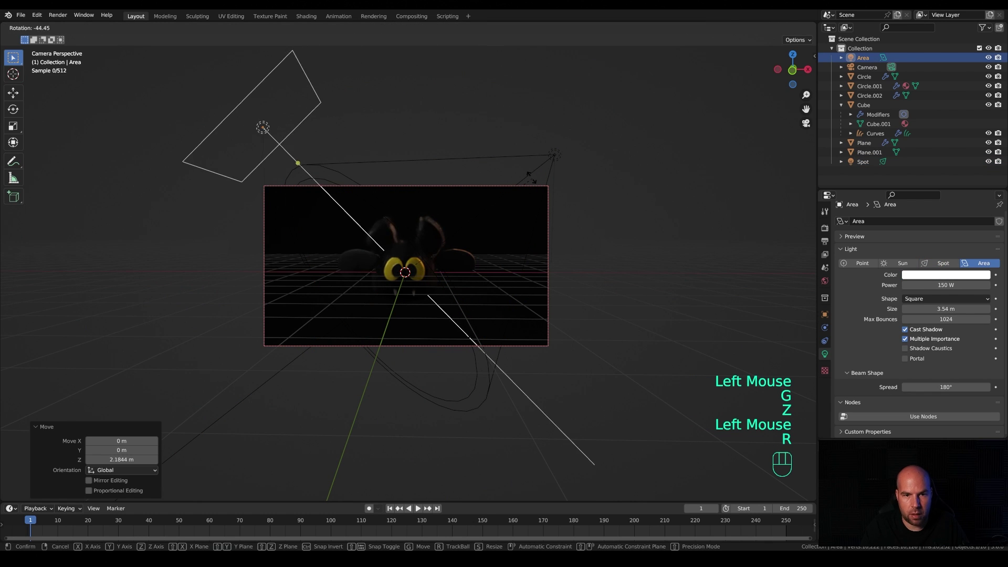
Swing the area light around the vertical axis so it shines across the bat
left_click(532, 180)
middle_click(649, 237)
key("r")
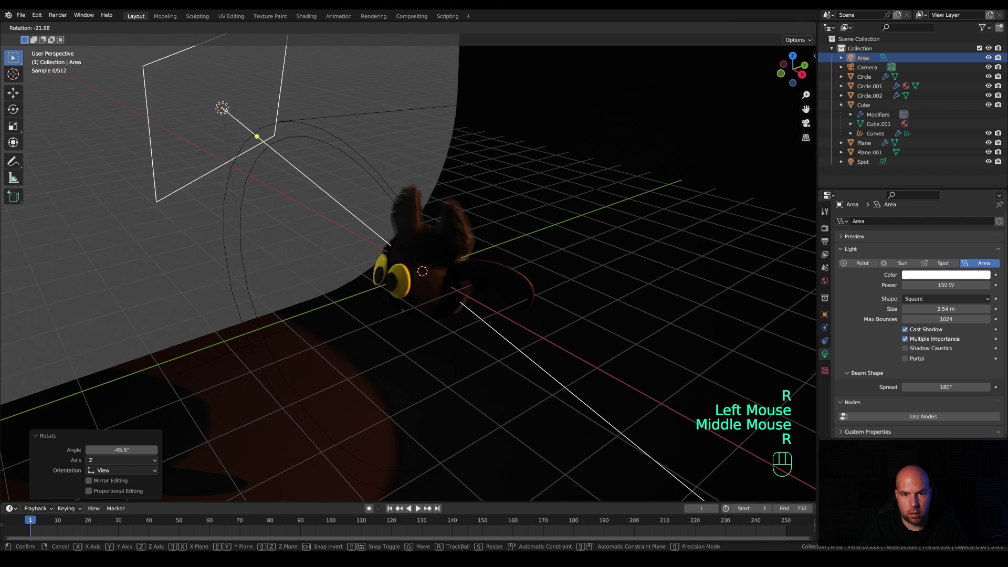
key("Escape")
key("r")
key("z")
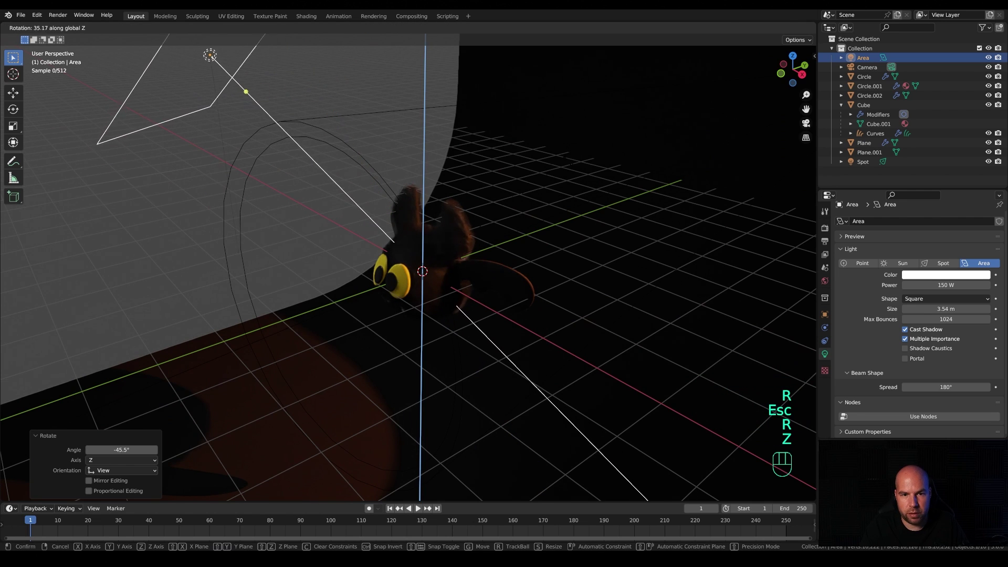
left_click(570, 167)
From the camera view, refine the area light's Z rotation and check its placement
key("KP_0")
scroll("up", 3)
left_click_drag(937, 306, 929, 333)
scroll("down", 3)
key("r")
scroll("down", 3)
key("z")
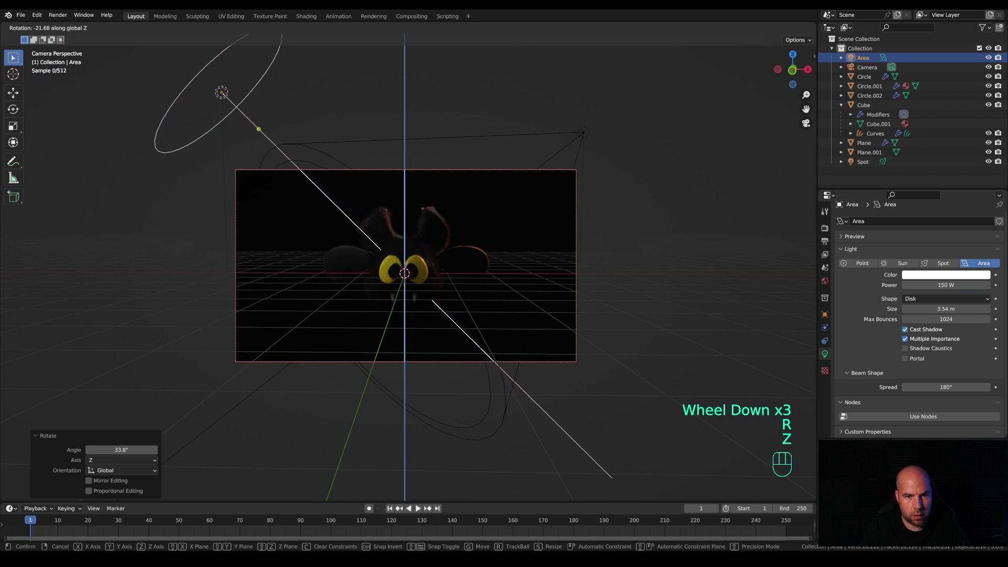
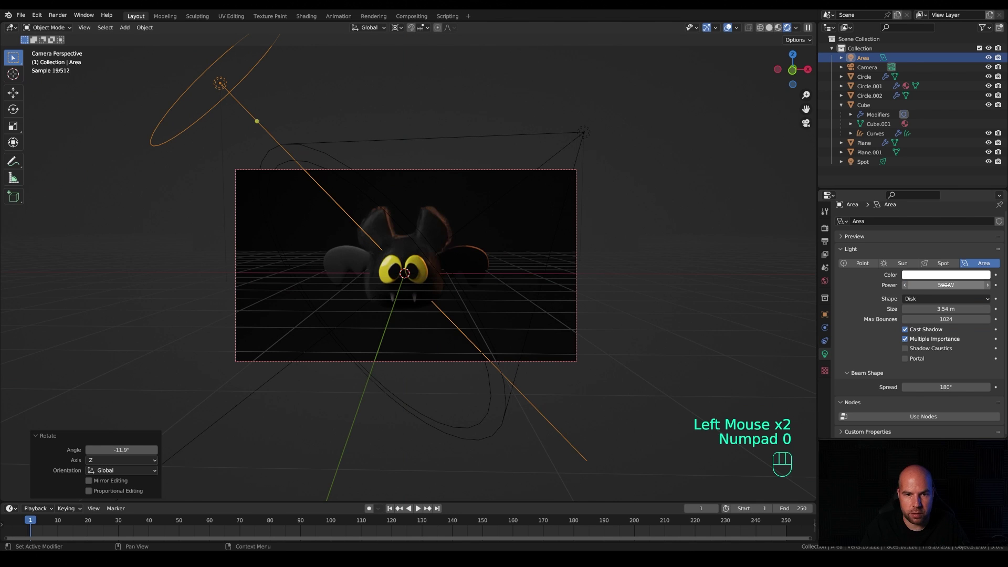
key("r")
key("z")
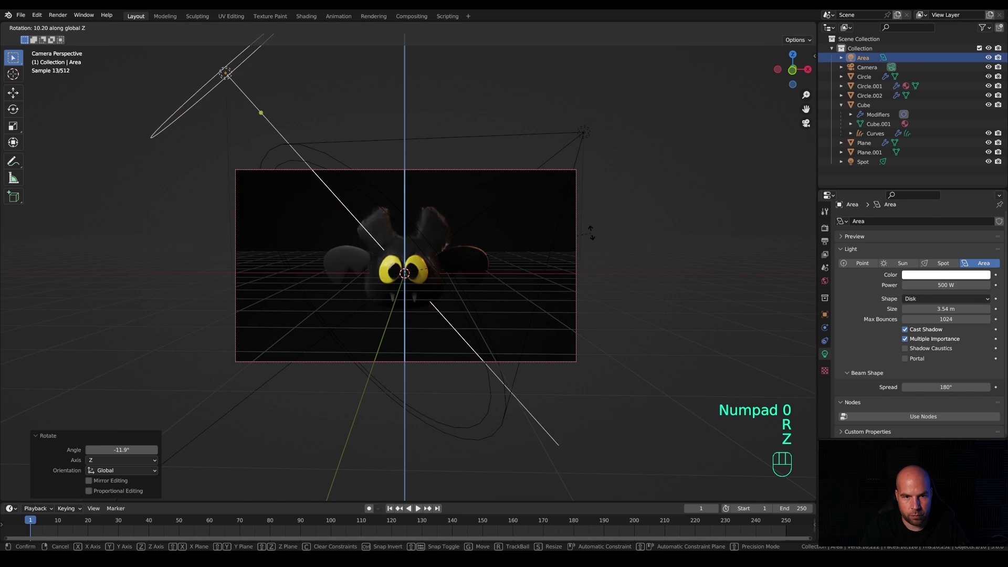
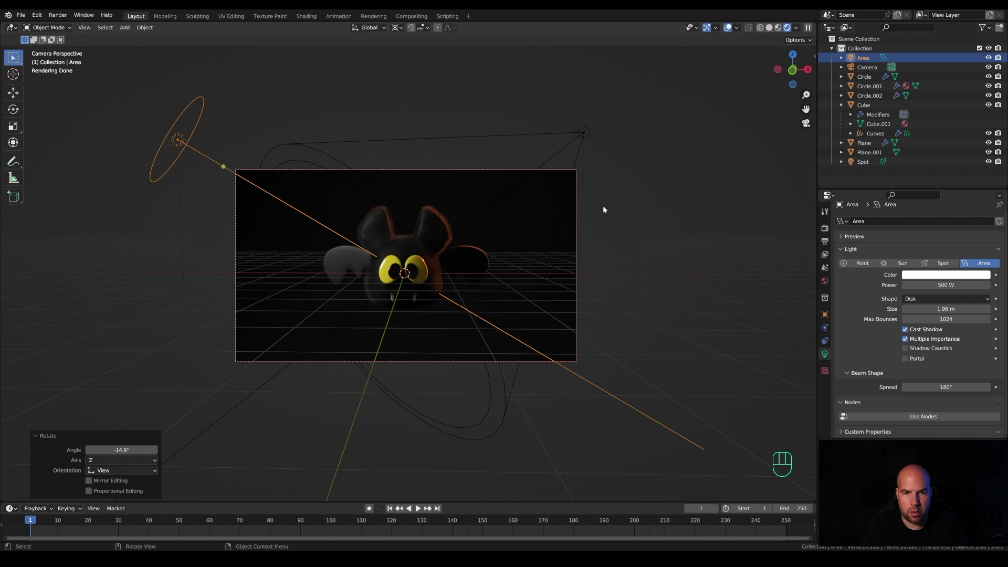
left_click_drag(611, 213, 610, 246)
scroll("down", 3)
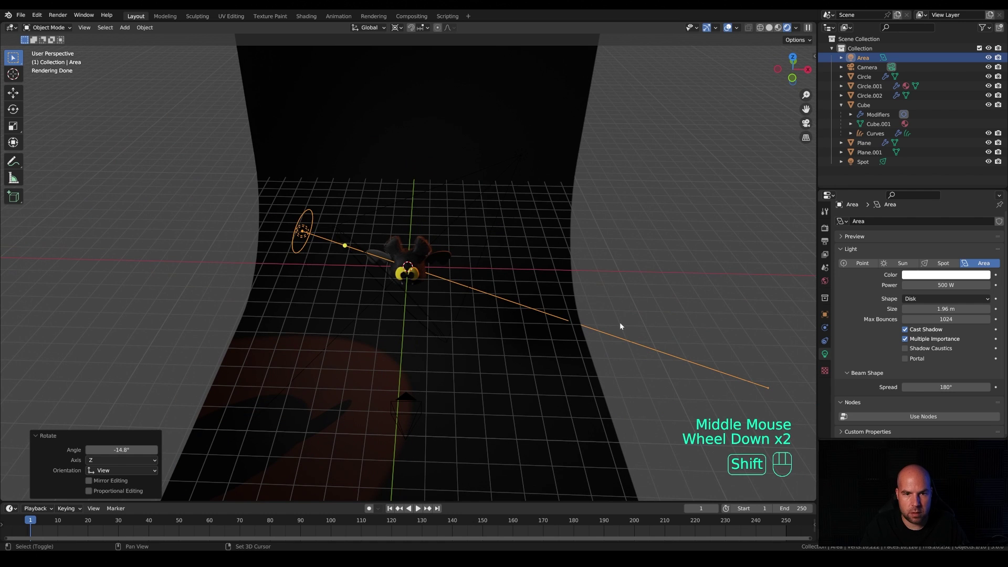
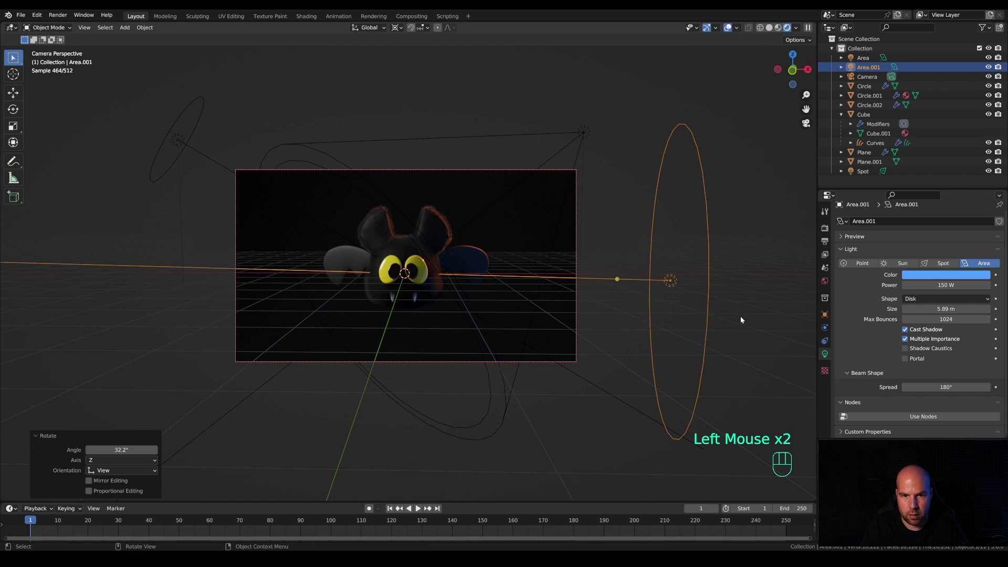
Add a third area light and slide it along Y toward the backdrop
scroll("down", 3)
key("shift+a")
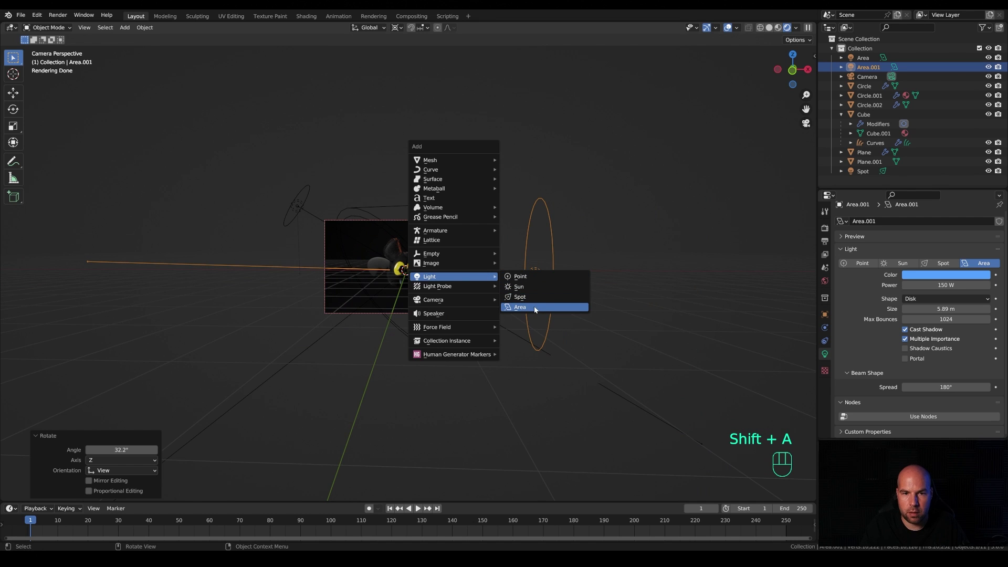
left_click_drag(635, 307, 568, 329)
key("g")
key("y")
left_click(769, 237)
Tilt the new area light around X so it washes the backdrop behind the bat
left_click_drag(702, 274, 528, 287)
scroll("down", 3)
left_click_drag(399, 29, 429, 71)
key("r")
key("x")
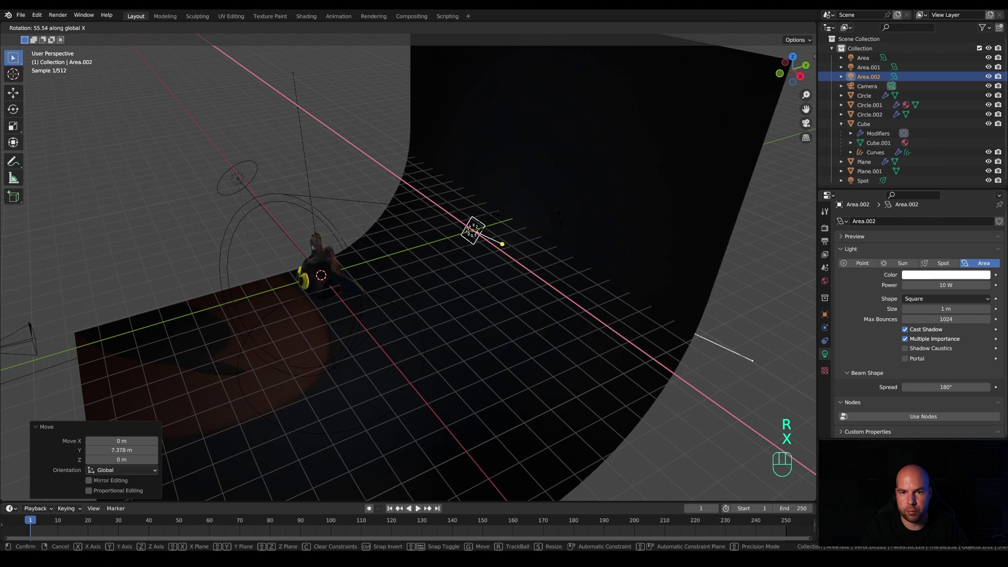
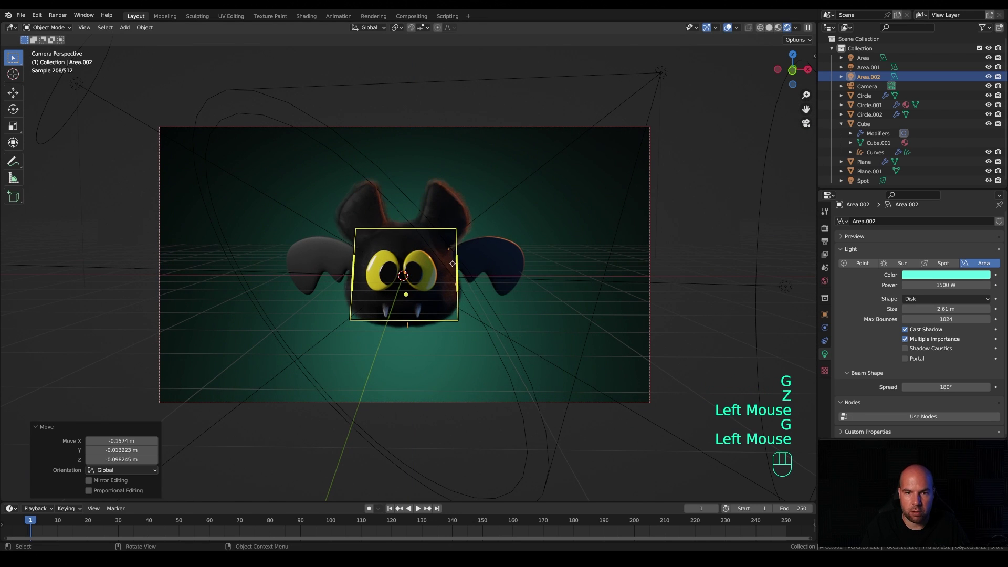
scroll("down", 3)
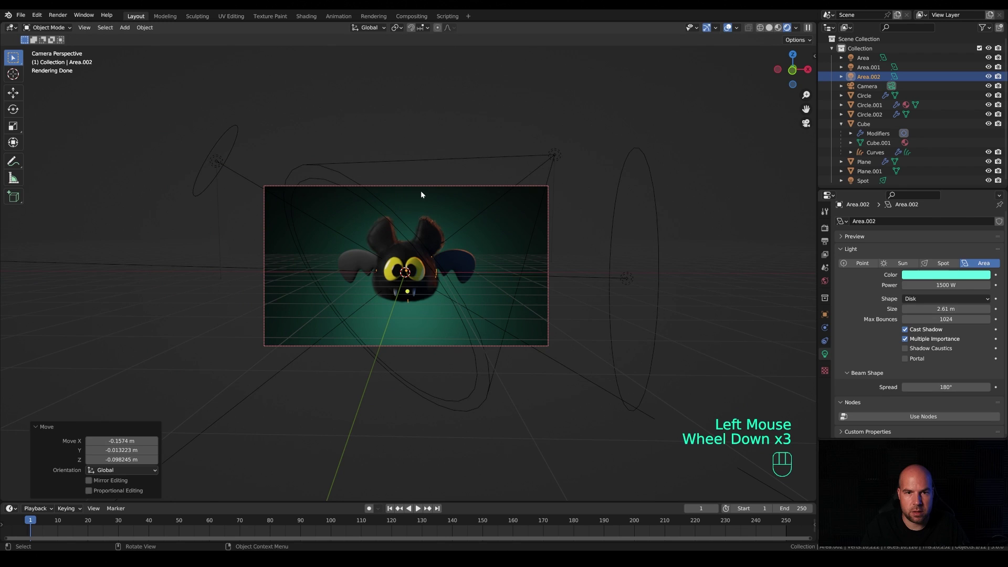
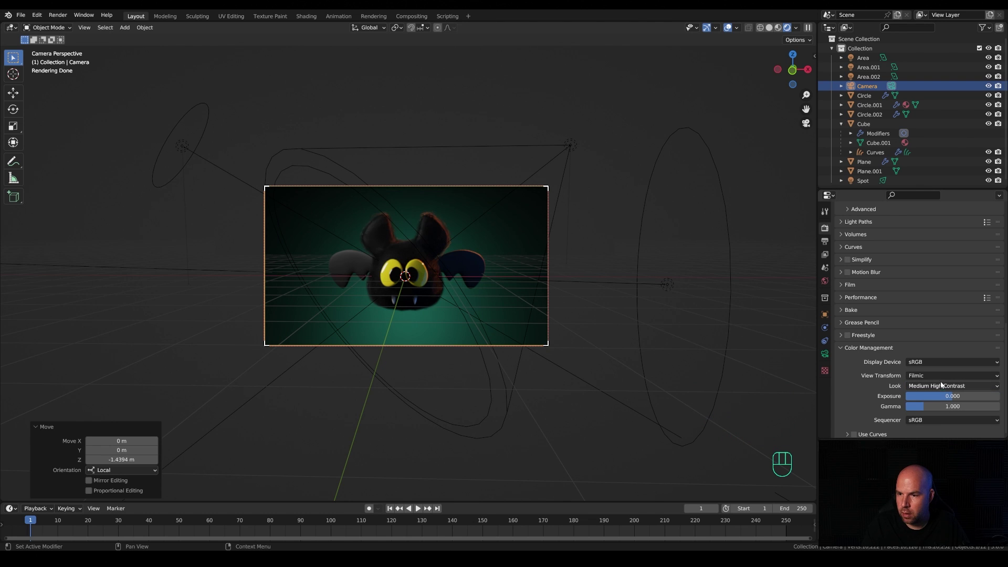
Give the world background a purple colour in World Properties
left_click_drag(951, 398, 935, 377)
left_click(827, 288)
left_click(954, 288)
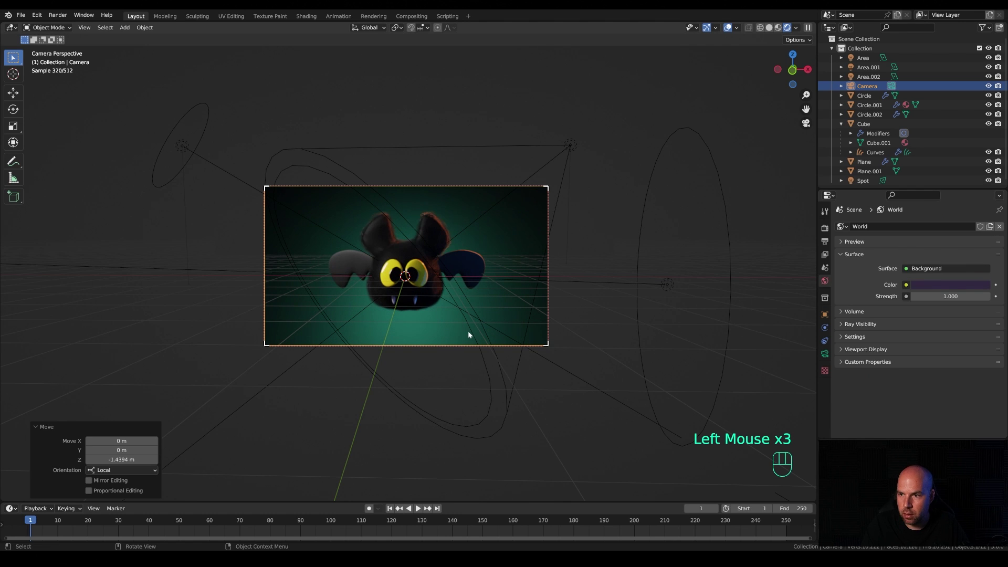
left_click(930, 292)
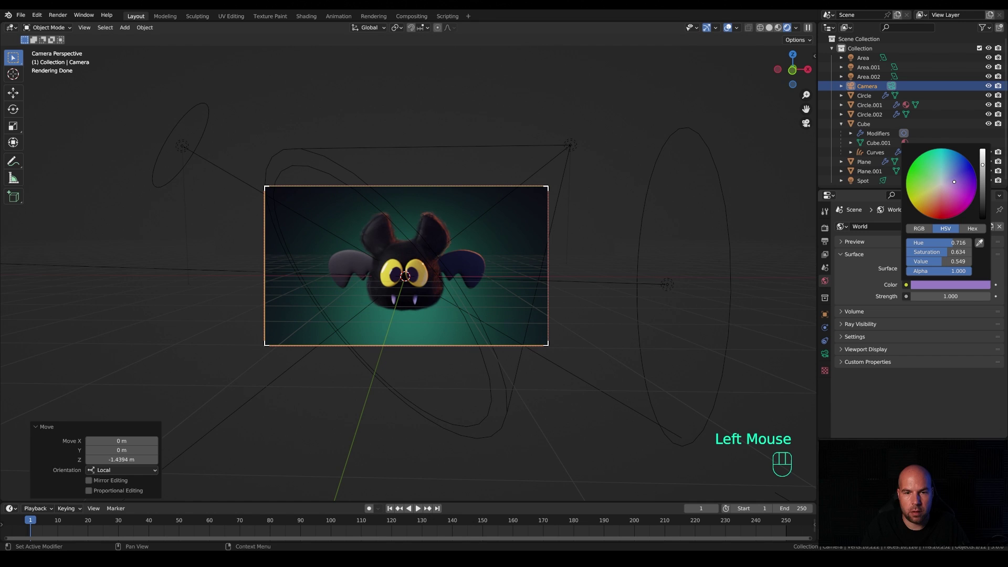
left_click(832, 333)
Select the curved backdrop and bring up its material settings
scroll("up", 3)
left_click(825, 398)
scroll("down", 3)
left_click_drag(951, 354, 584, 207)
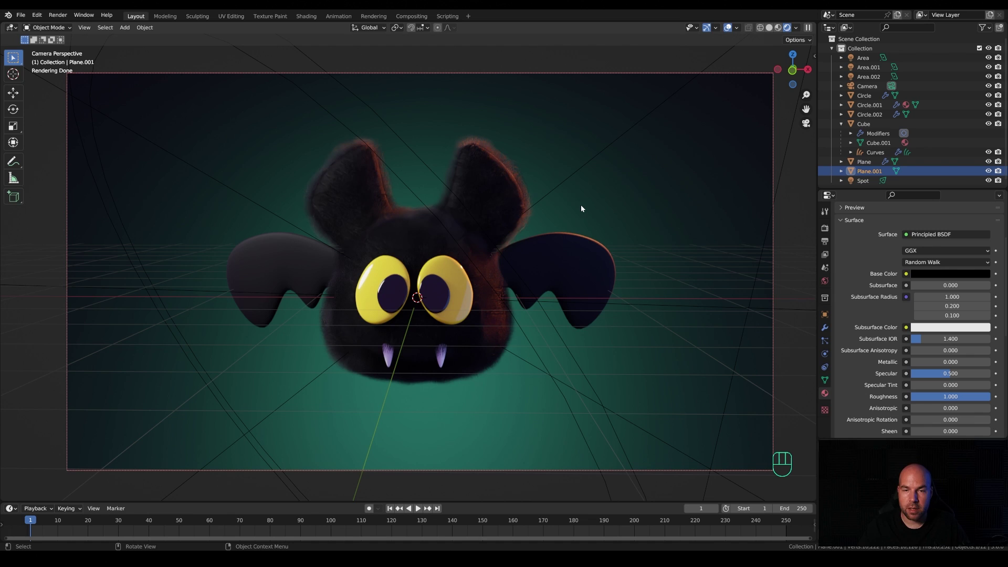